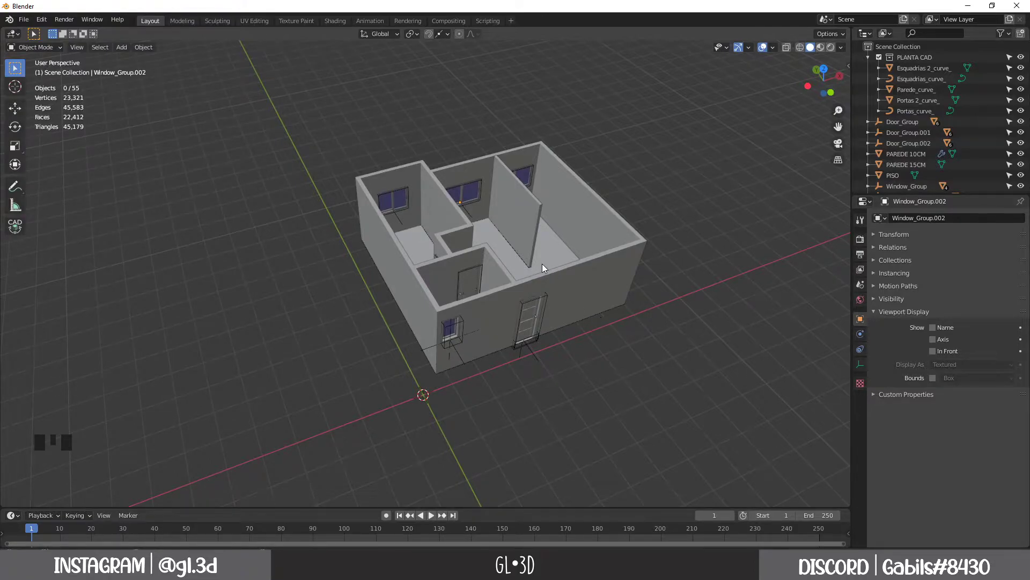
Orbit and zoom around the finished house model, then start over from a new General file
drag(604, 317, 595, 367)
drag(639, 389, 636, 391)
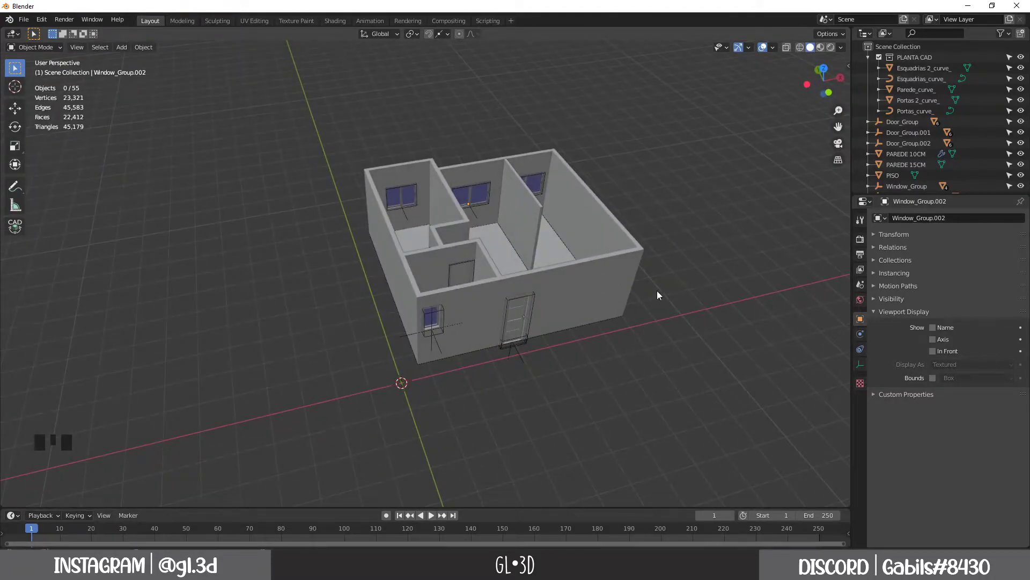
scroll(up, 3)
scroll(up, 3)
scroll(up, 3)
drag(726, 351, 709, 418)
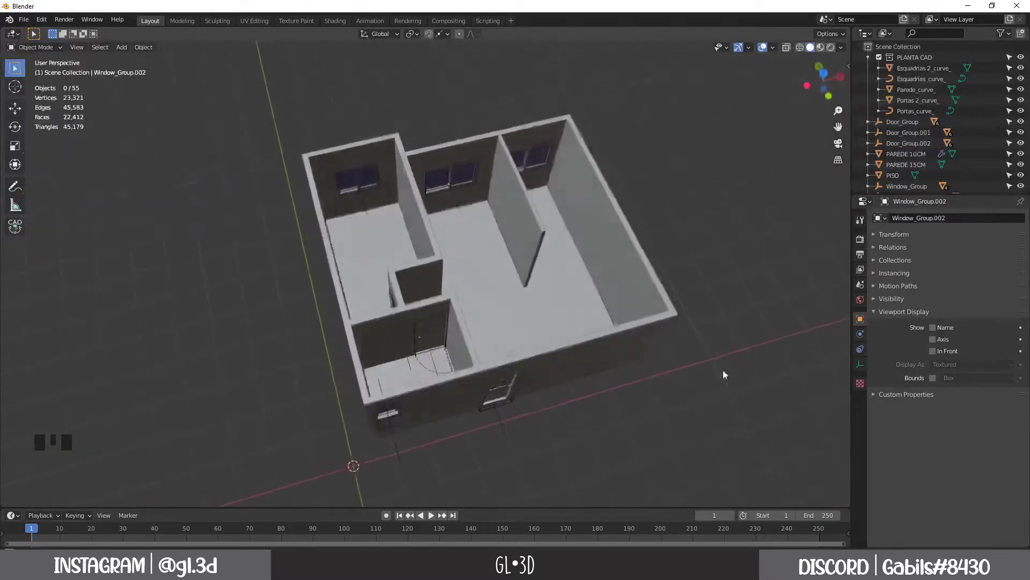
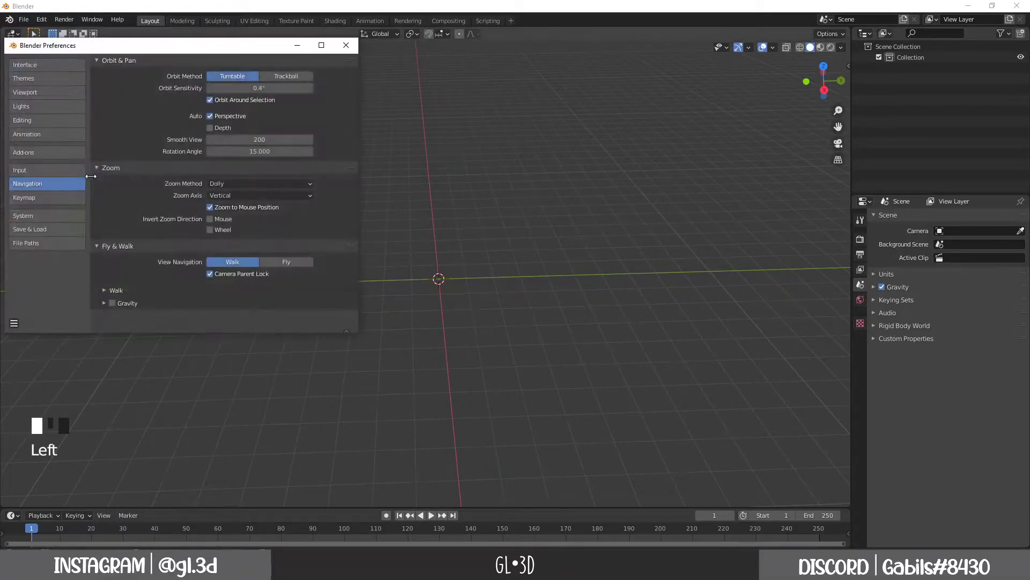
drag(225, 57, 321, 106)
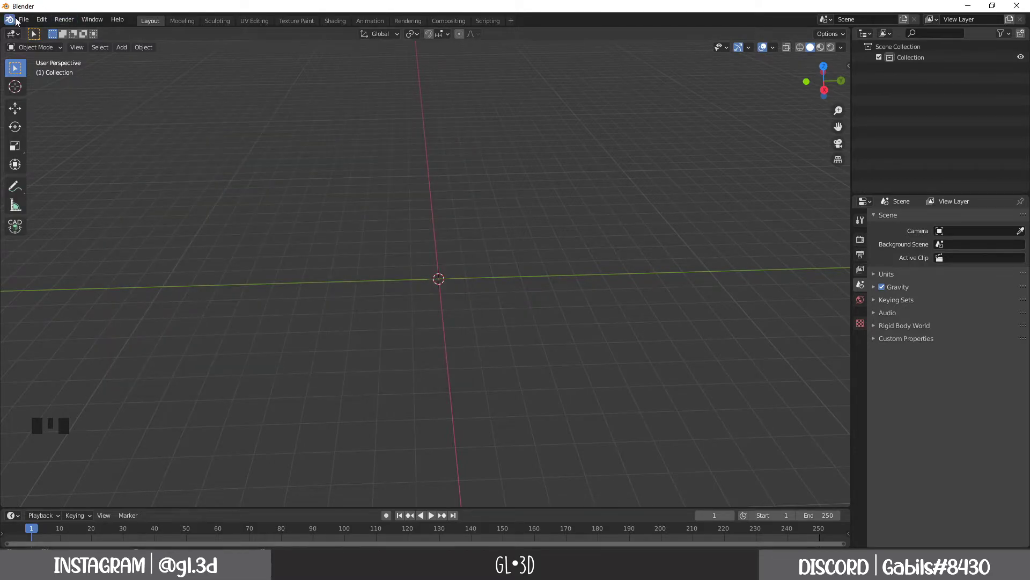
Start an AutoCAD DXF import from the File > Import menu
click(19, 22)
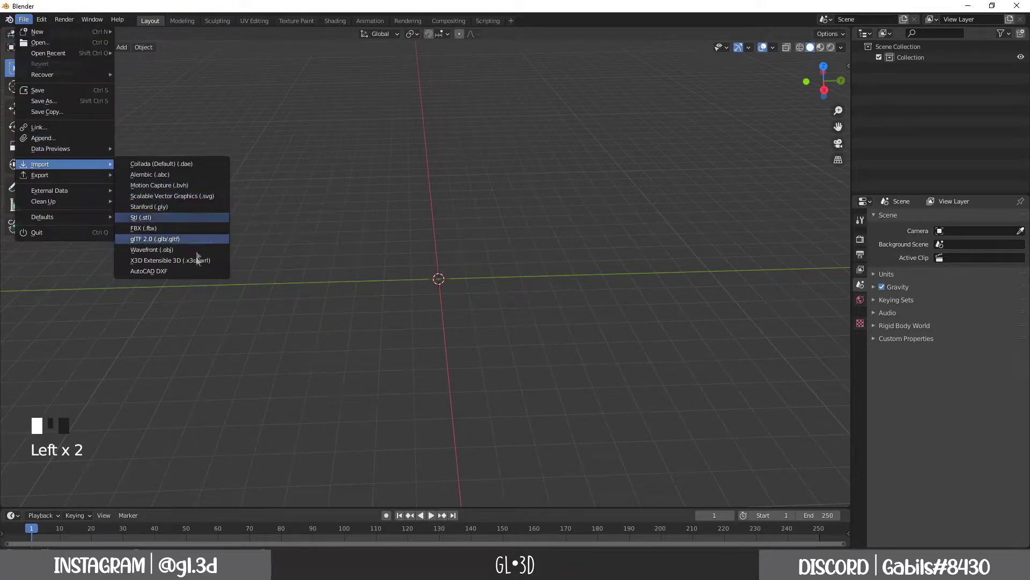
drag(181, 278, 285, 257)
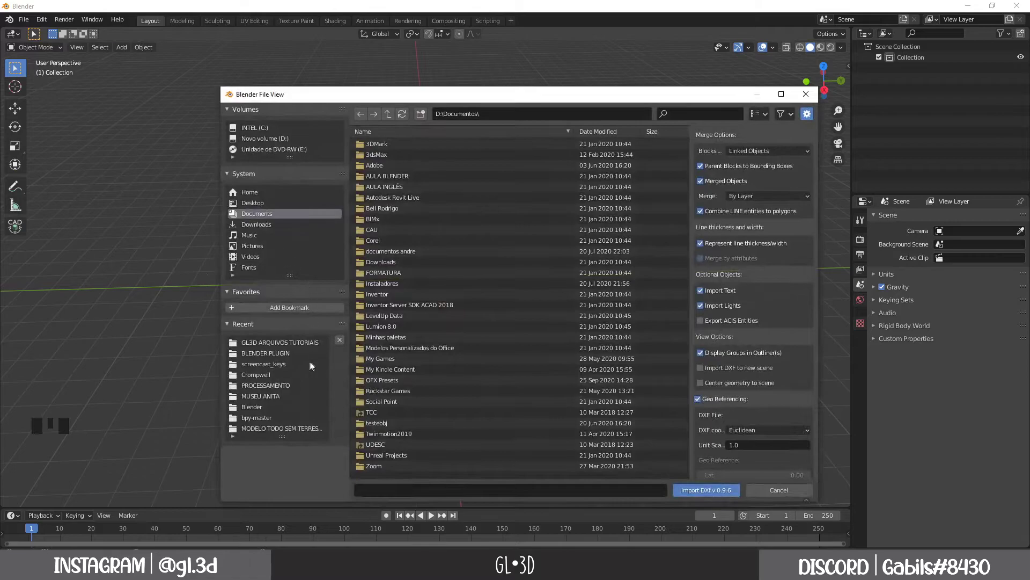
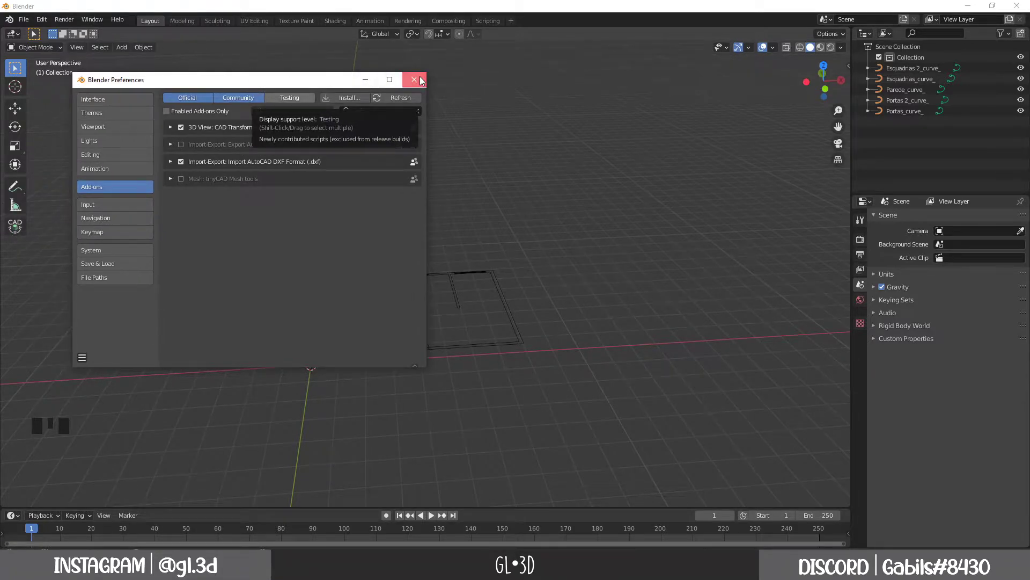
Rename the collection holding the imported plan curves to PLANTA CAD and collapse it
drag(399, 118, 367, 342)
scroll(up, 3)
scroll(up, 3)
scroll(up, 3)
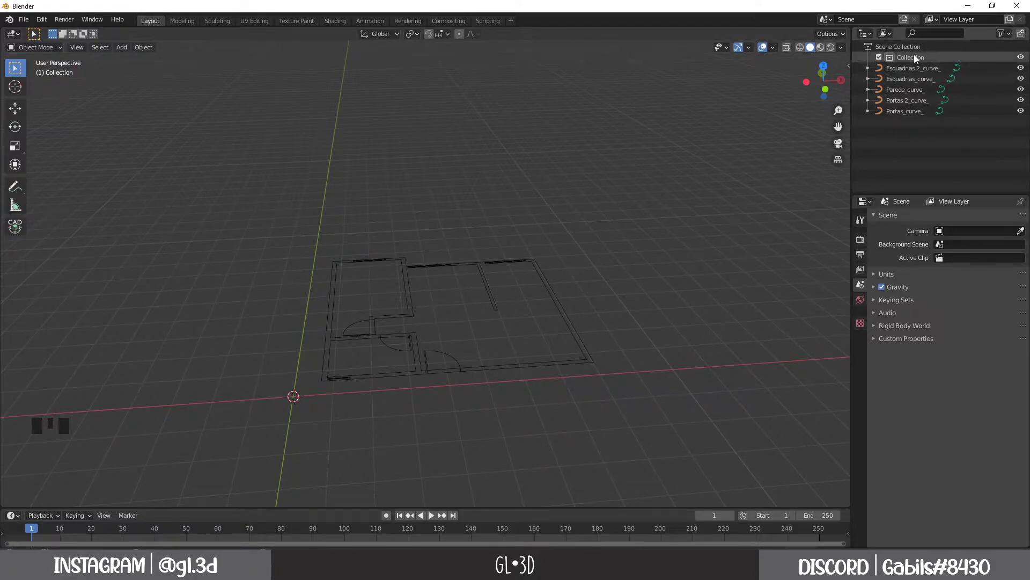
drag(918, 58, 896, 60)
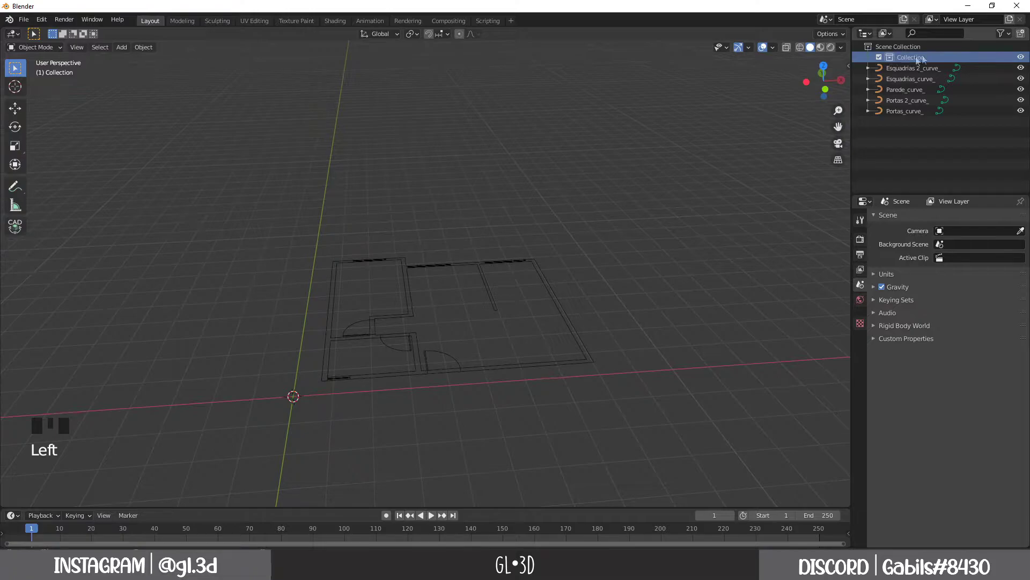
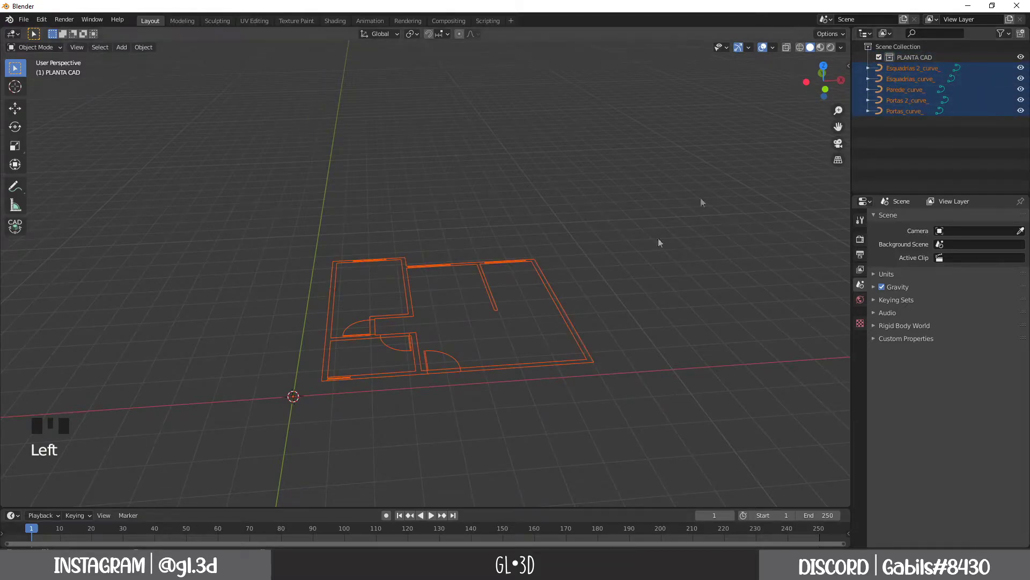
drag(904, 75, 873, 62)
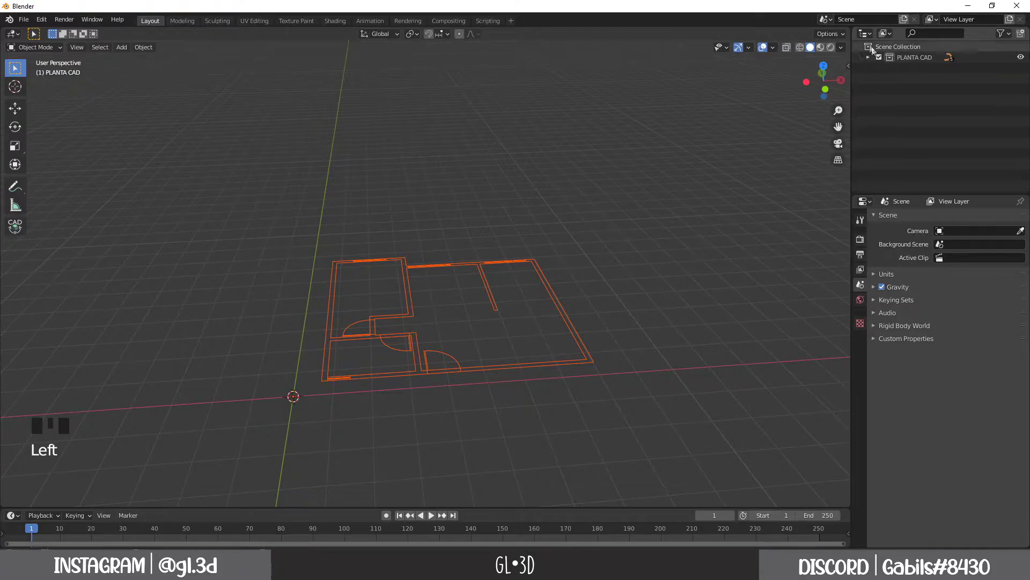
click(883, 63)
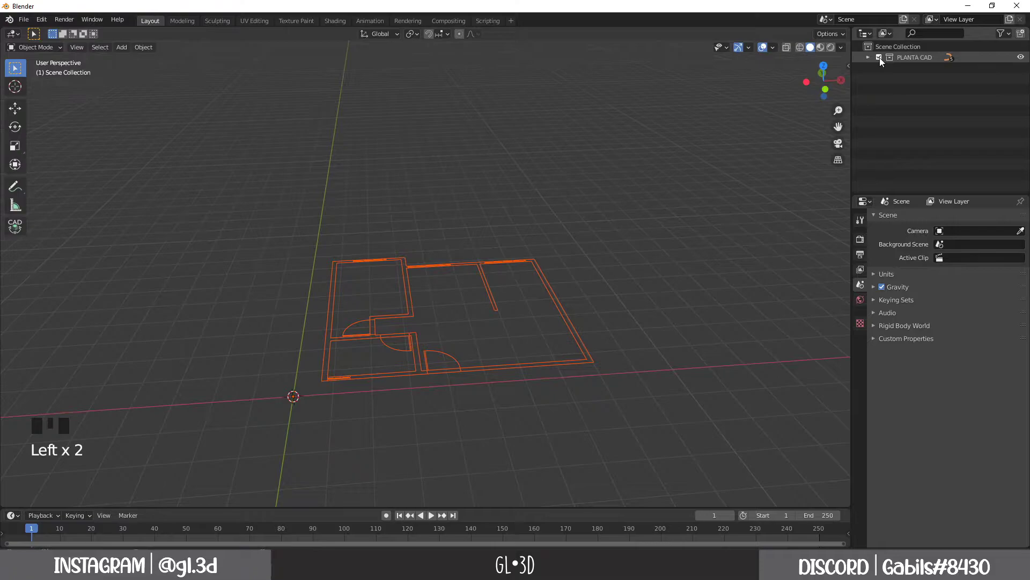
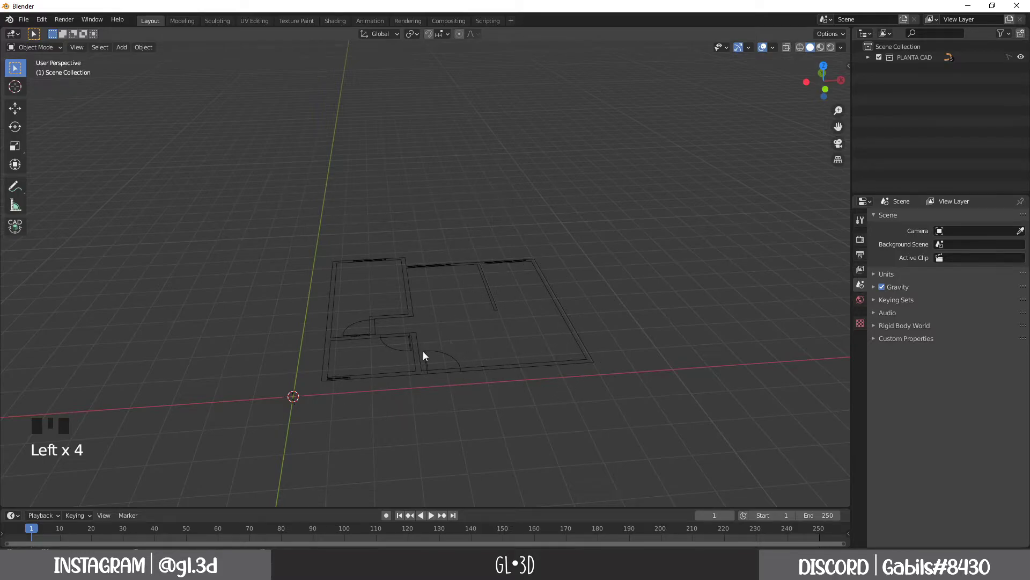
Look over the floor plan and bring up the viewport Add menu
drag(1012, 61, 652, 311)
drag(653, 311, 529, 312)
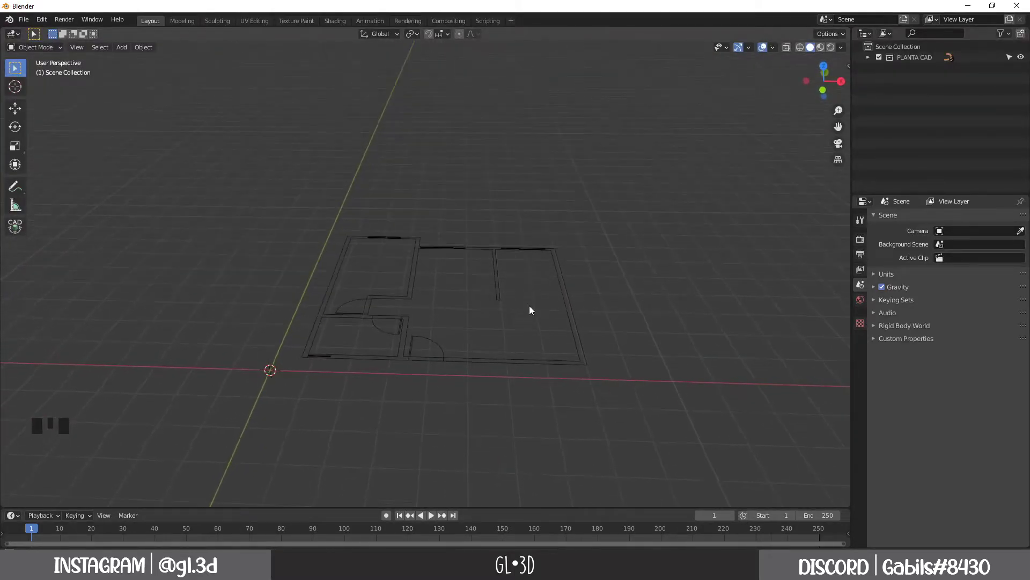
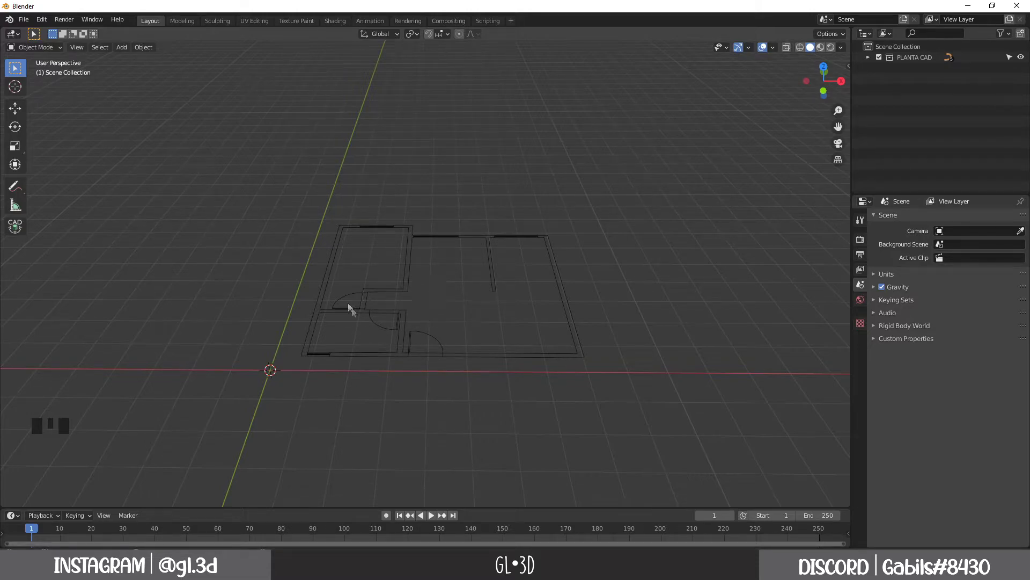
drag(373, 390, 124, 52)
Add a Mesh > Plane at the world origin beside the floor plan
drag(124, 52, 231, 64)
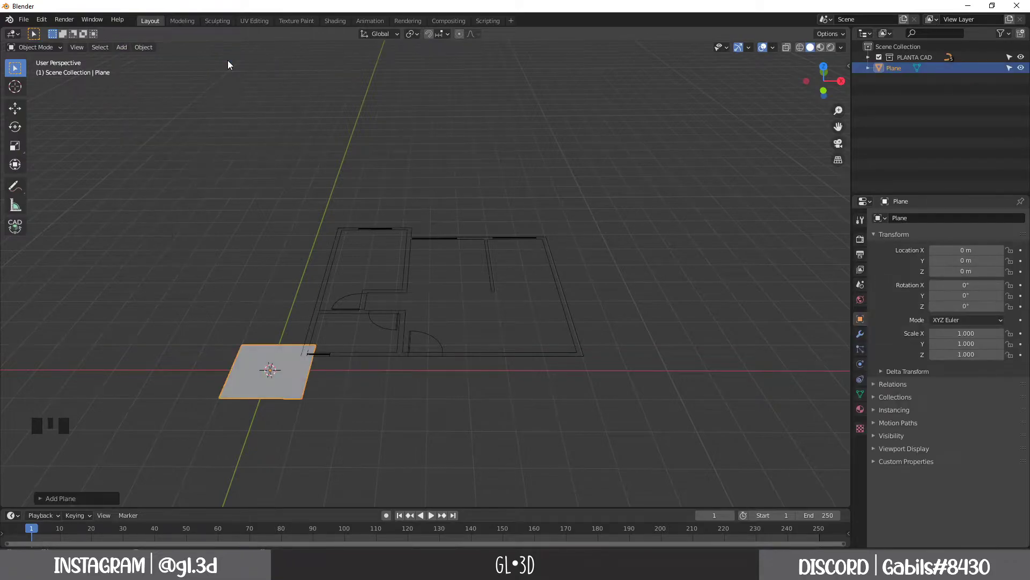
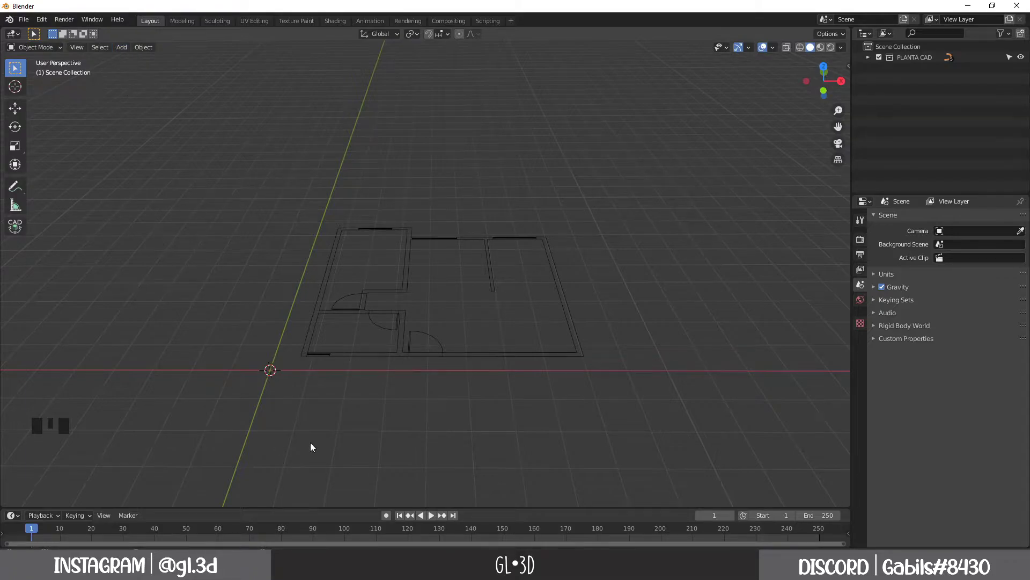
Stand the plane upright, select it in the Outliner and hide the sidebar with N
key(shift+a)
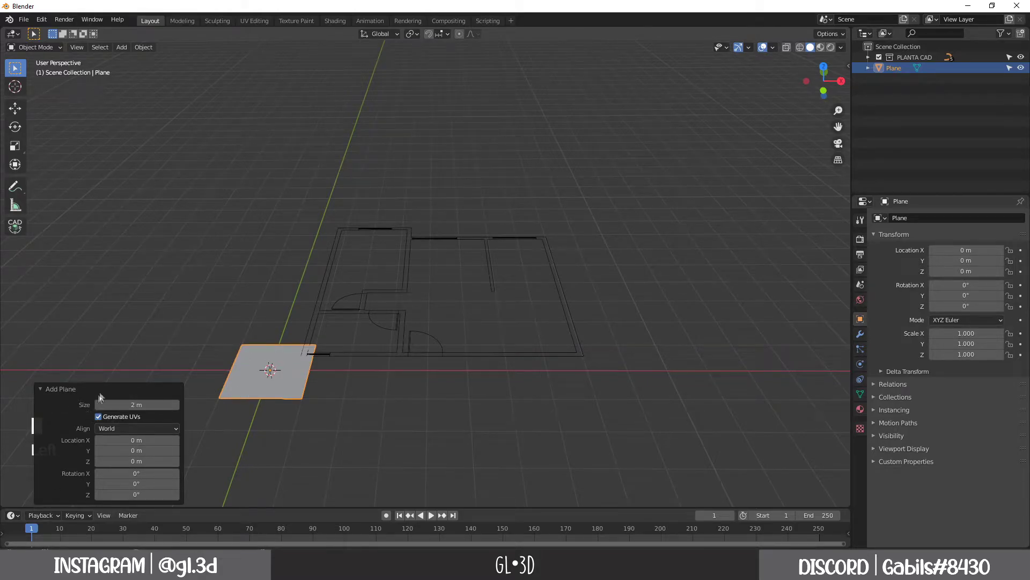
drag(42, 392, 43, 503)
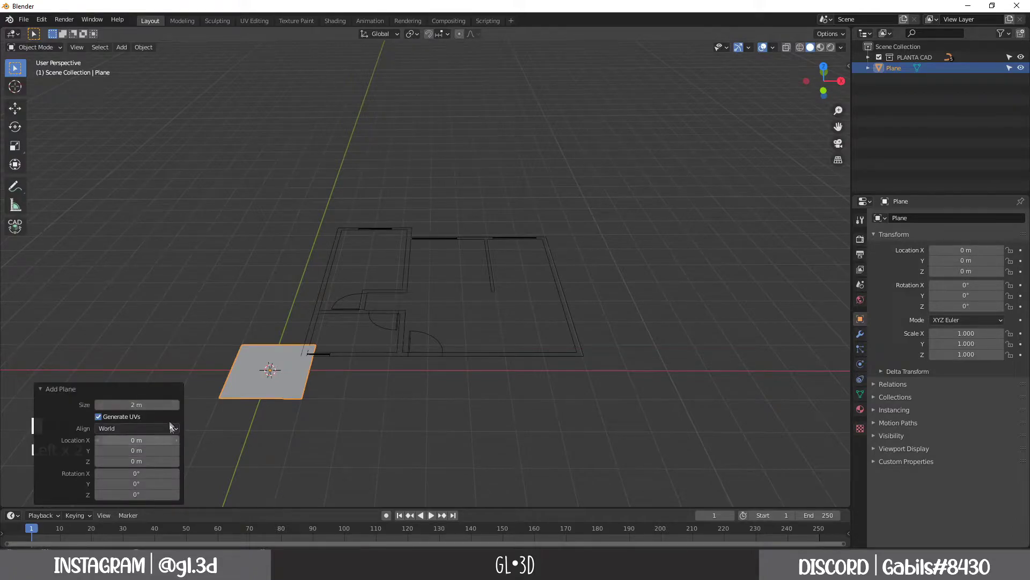
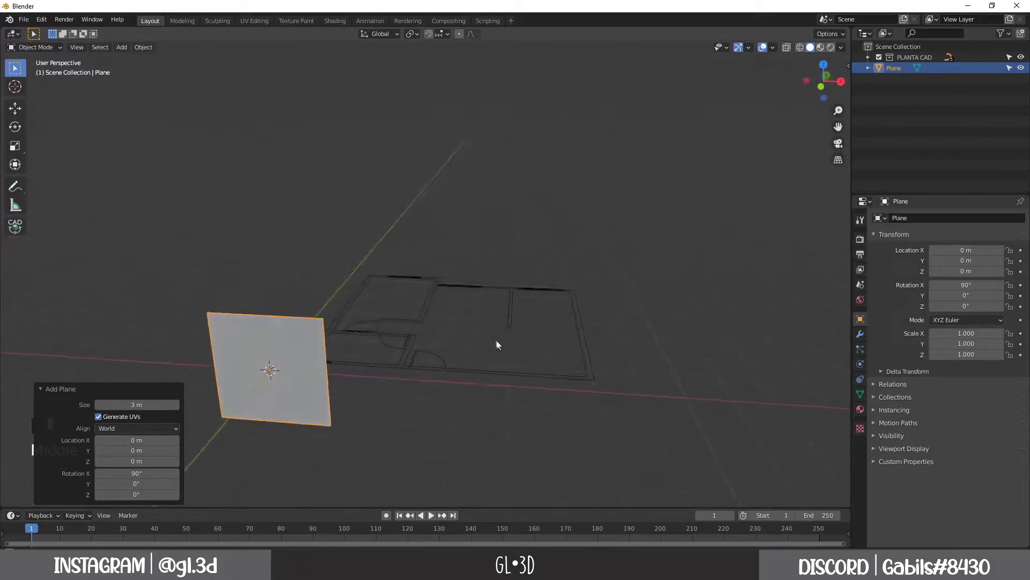
click(432, 428)
drag(521, 434, 599, 482)
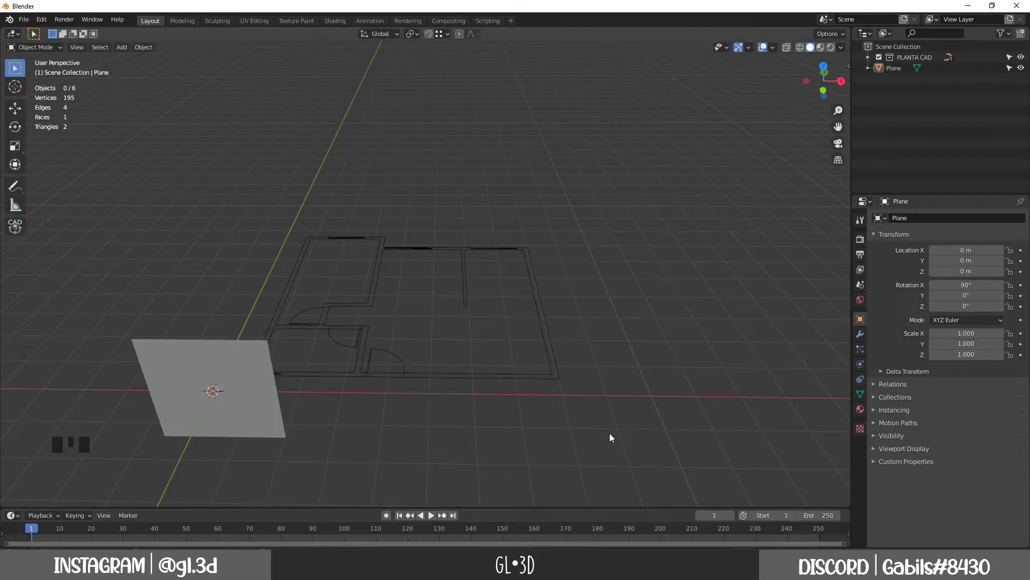
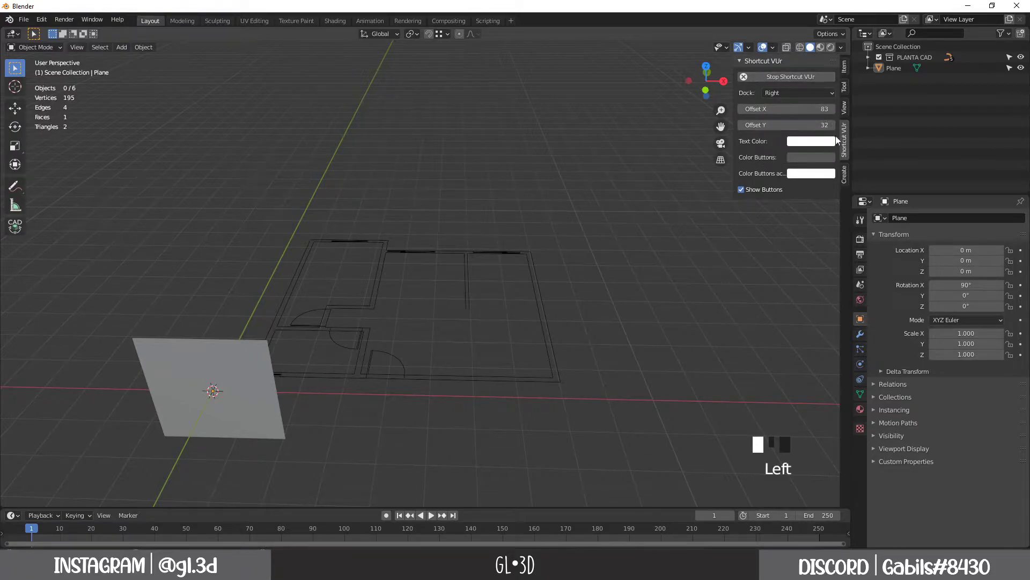
click(851, 144)
key(n)
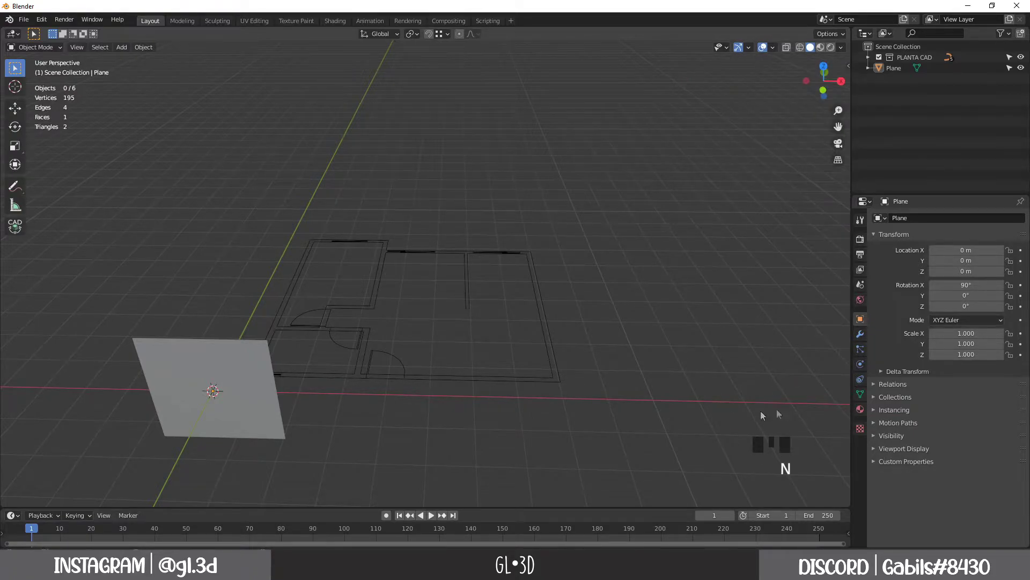
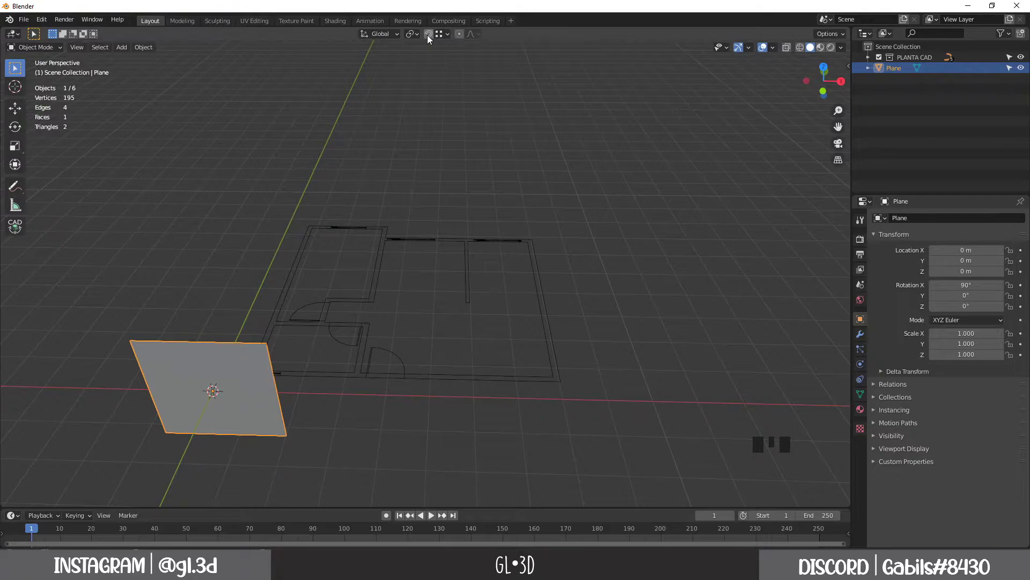
Enable vertex snapping with the snap magnet on and grab the plane to move it
click(431, 39)
click(450, 38)
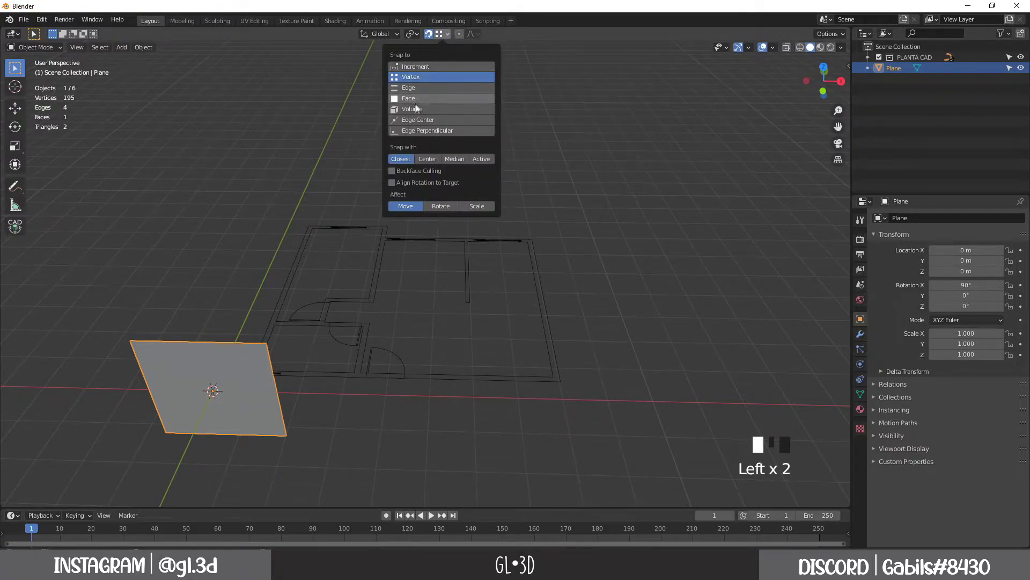
click(434, 66)
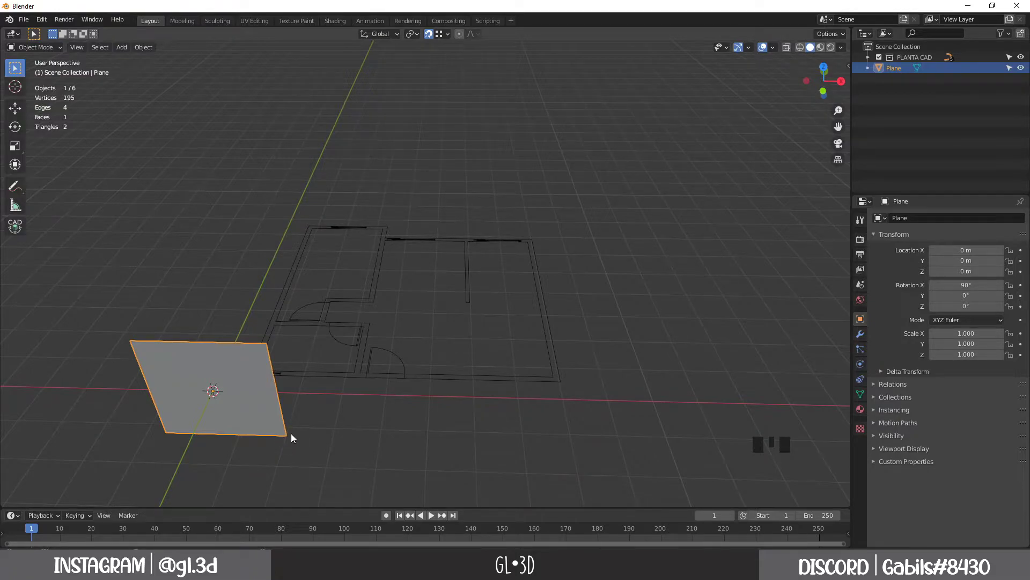
key(g)
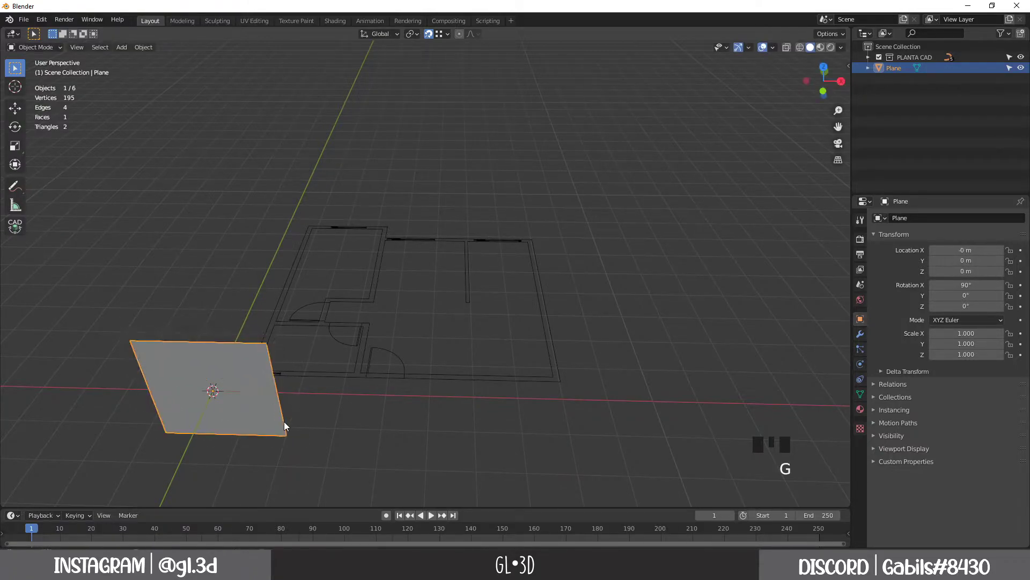
key(g)
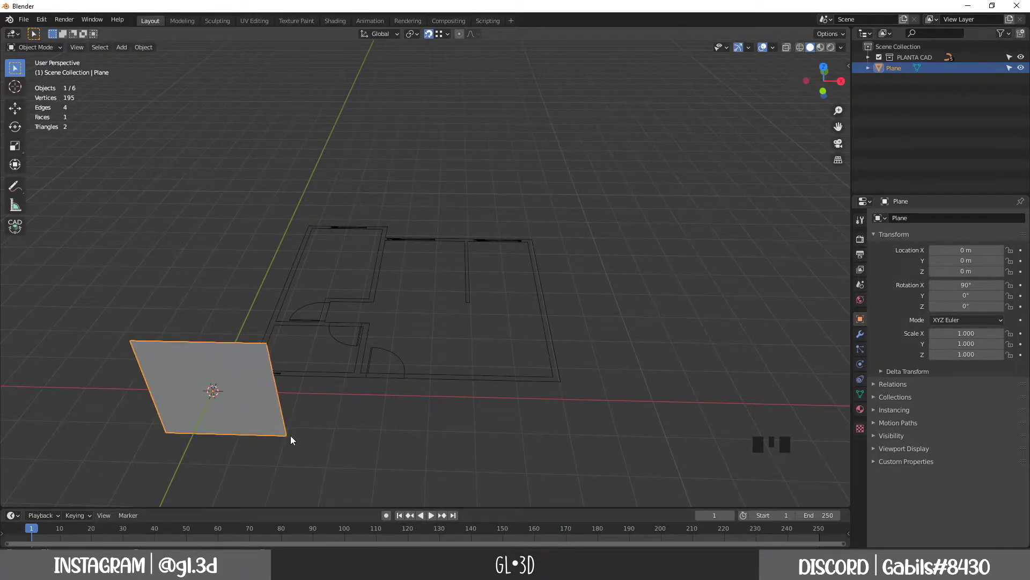
Confirm the trial move, undo it so the plane returns to the origin
key(g)
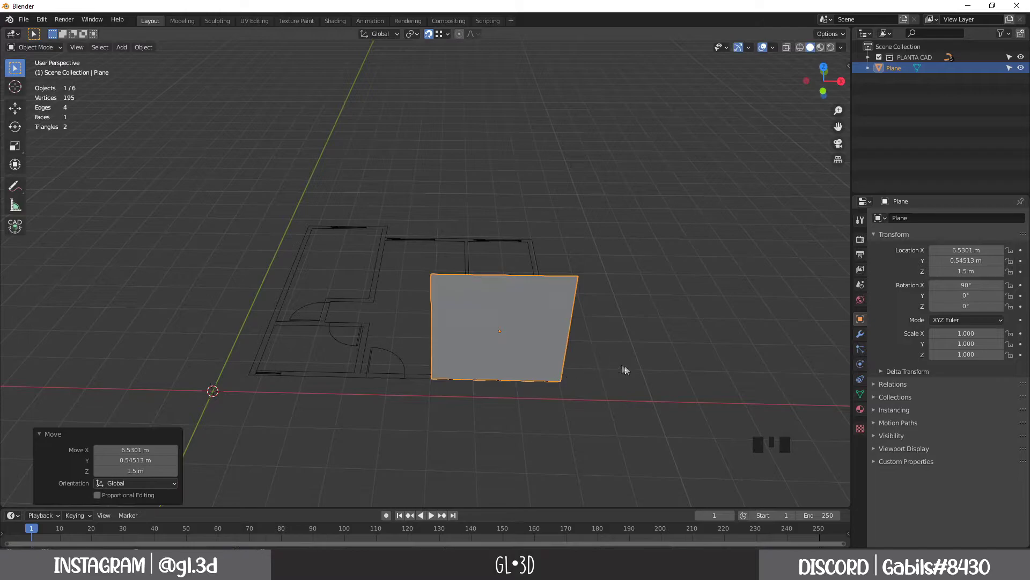
drag(629, 371, 626, 370)
key(ctrl+z)
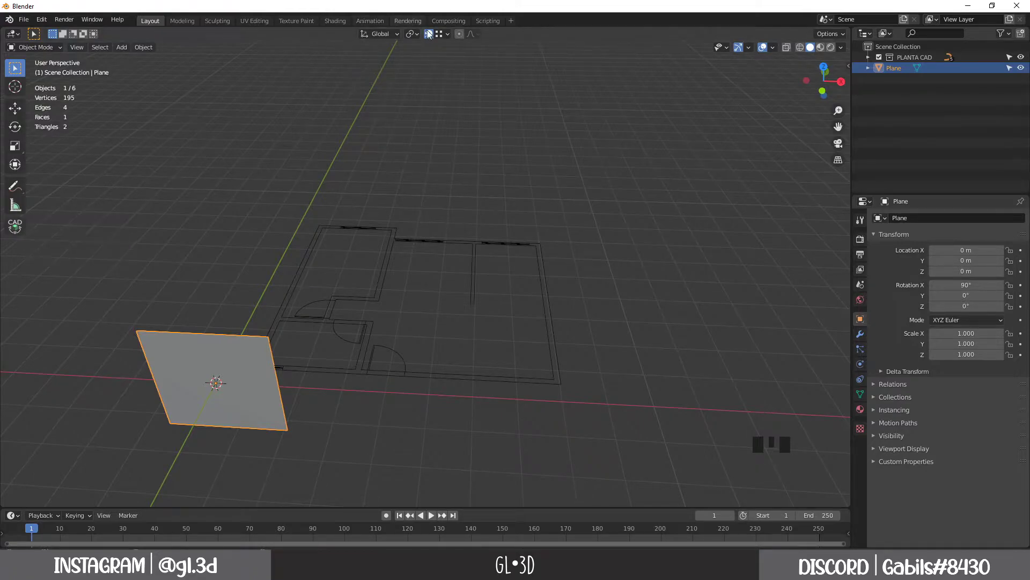
click(432, 36)
Activate the CAD Transform tool from the toolbar for precise moves
drag(23, 228, 70, 37)
drag(70, 36, 53, 35)
drag(68, 39, 89, 37)
drag(79, 40, 307, 403)
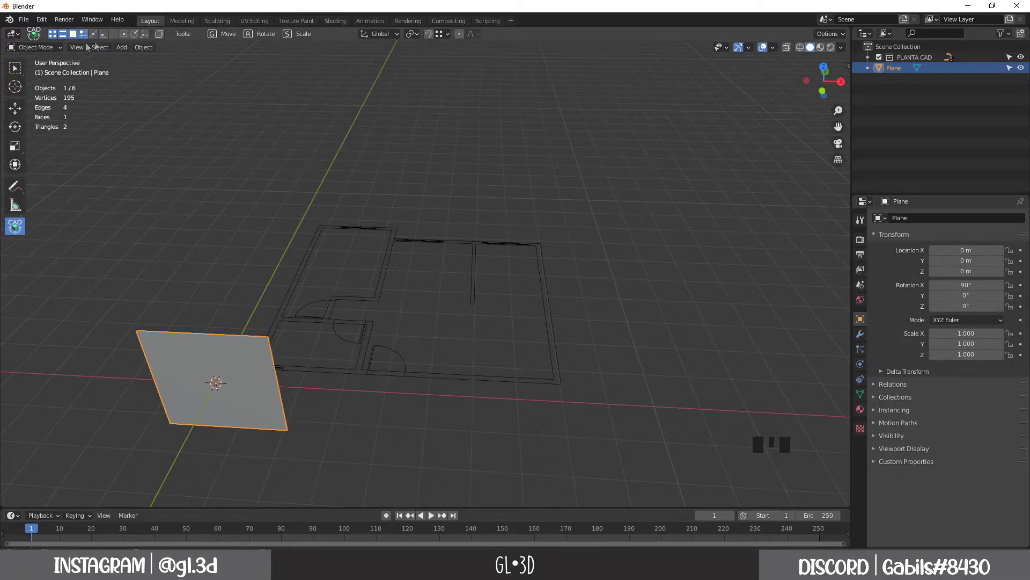
Choose the CAD Transform Move option to snap the plane onto the plan
click(52, 36)
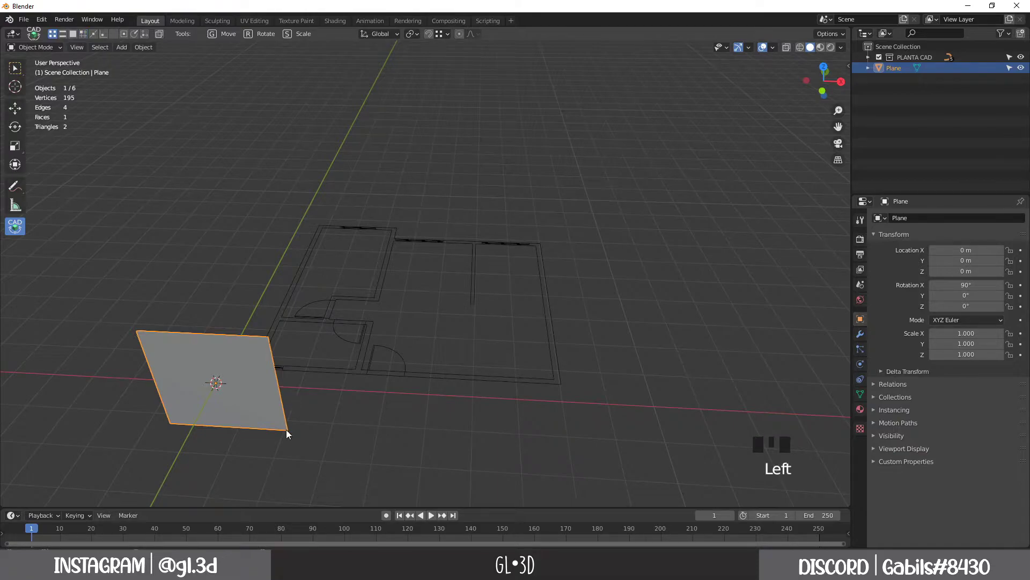
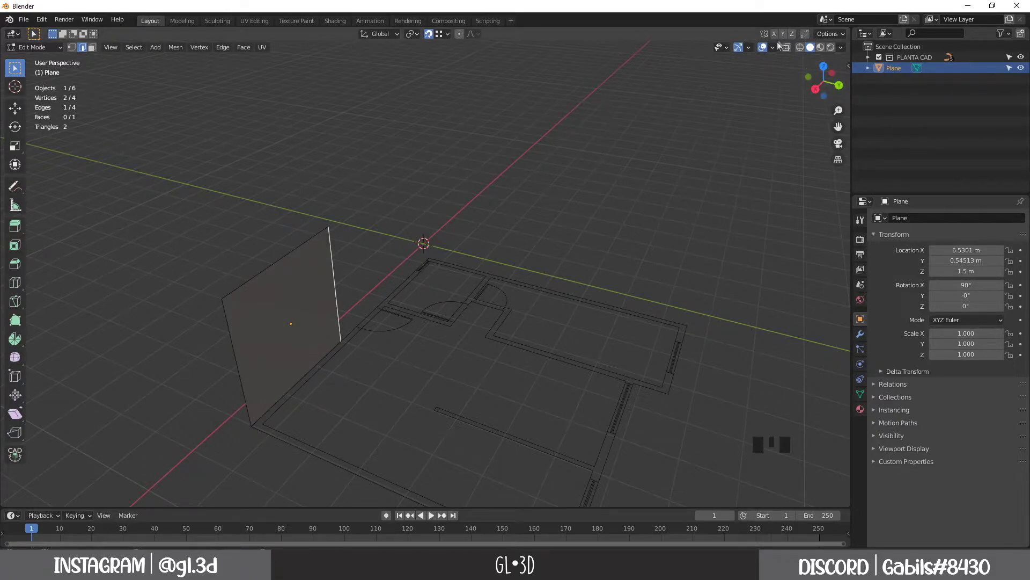
Bring up the Viewport Overlays settings to enable Face Orientation colouring
click(776, 53)
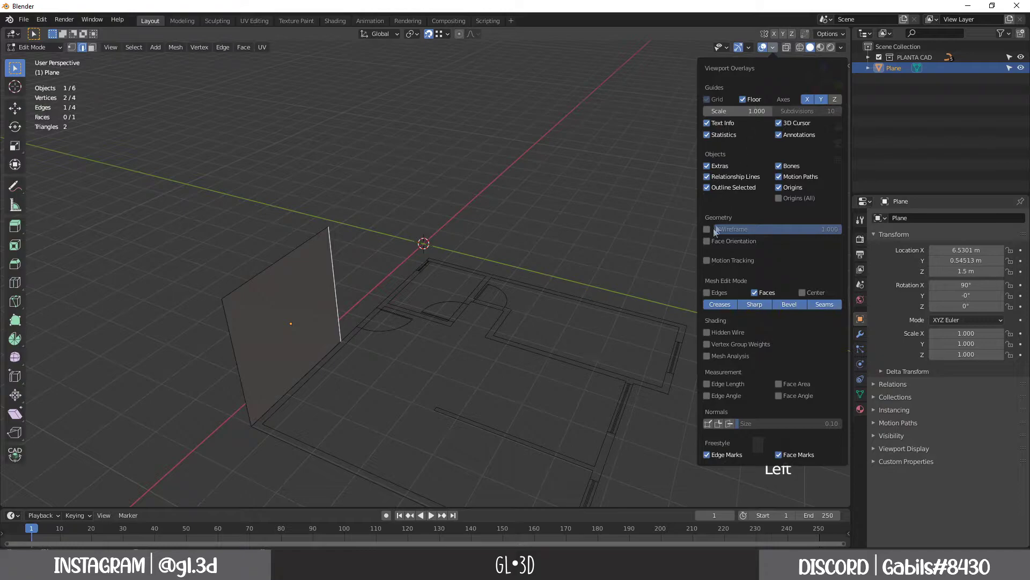
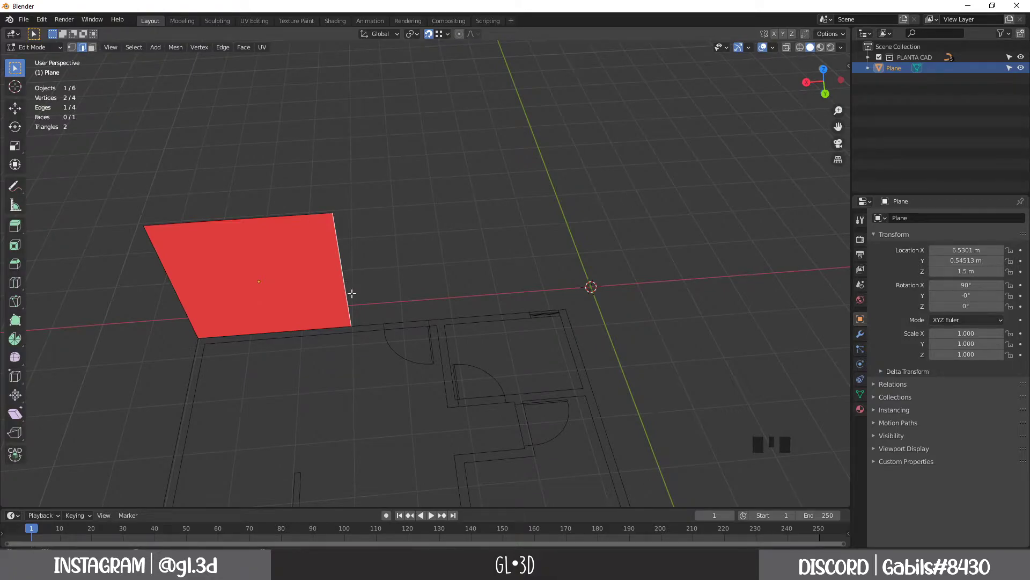
Slide the selected vertical edge -0.65 m along X to line up with the plan's wall
key(g)
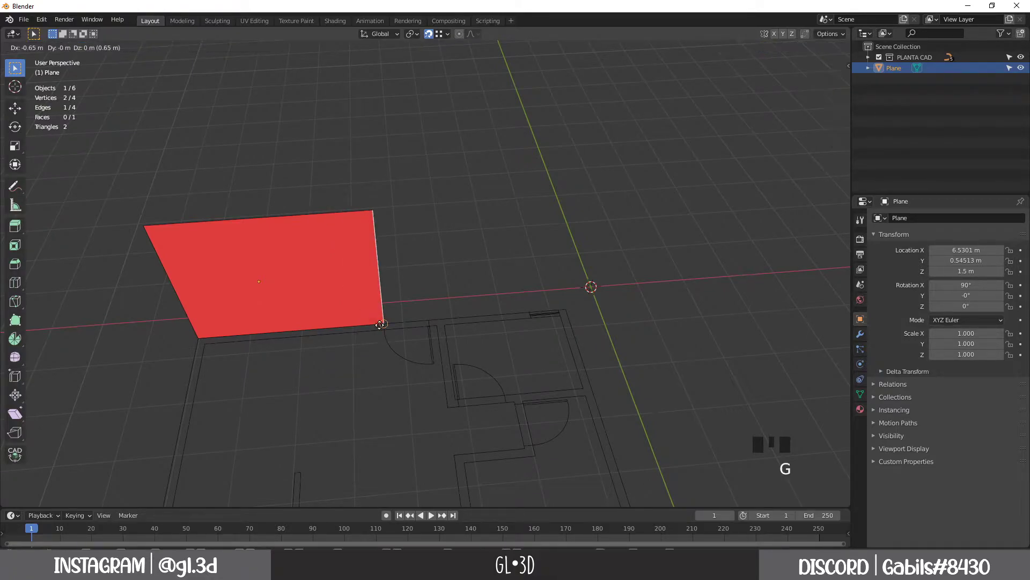
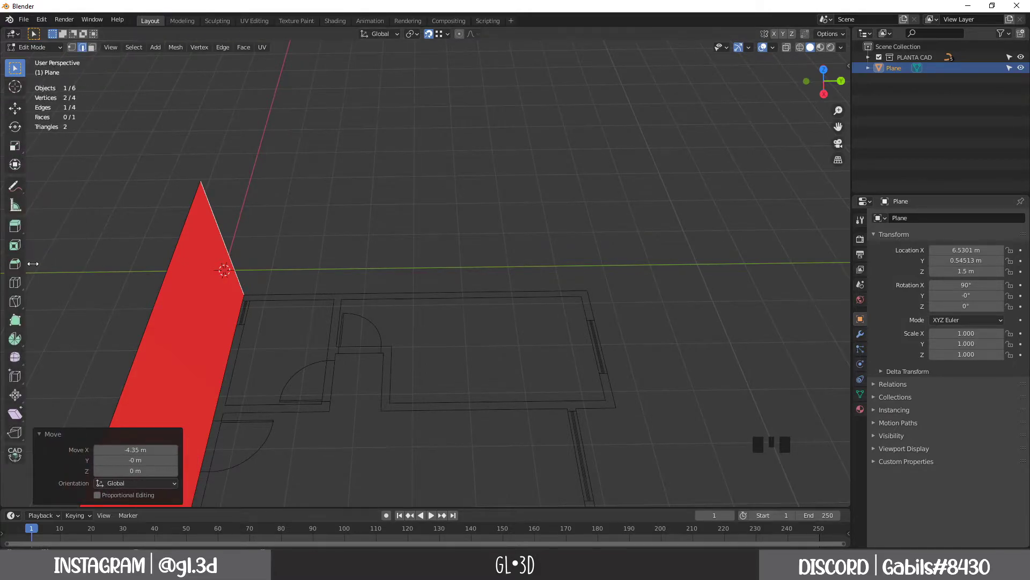
Extrude the plane's edge 0.3 m for thickness and along the plan to form the wall corner
key(e)
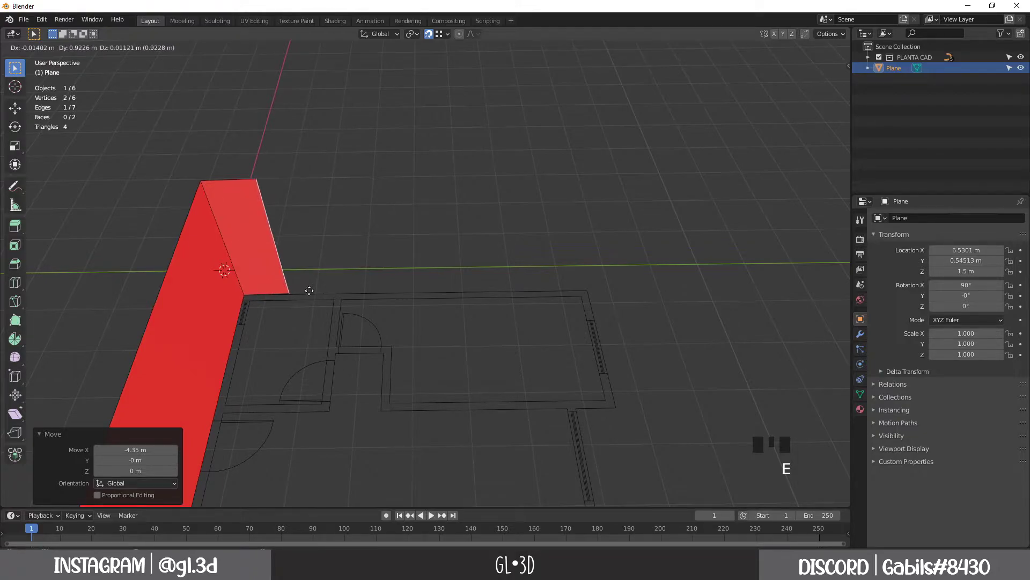
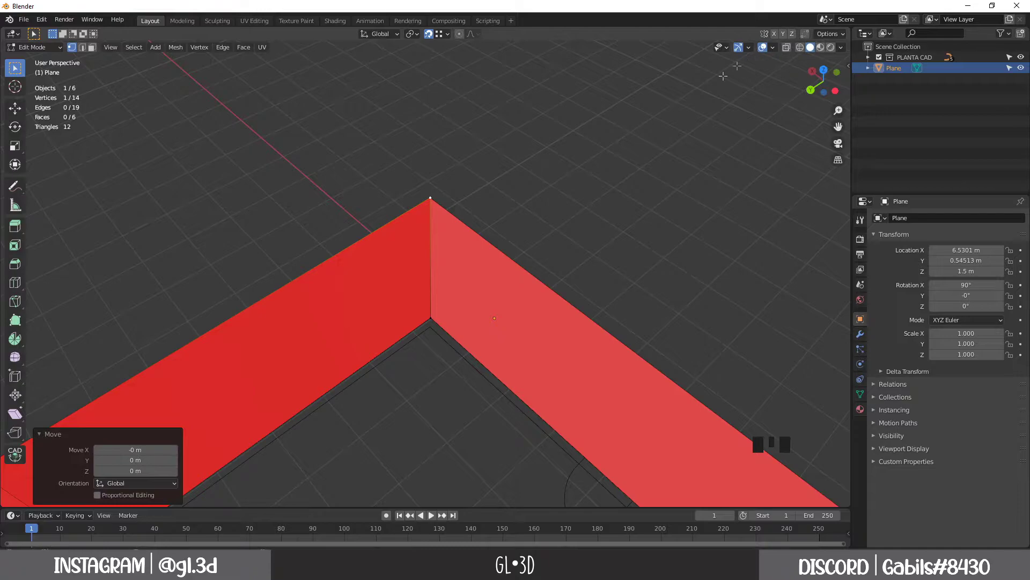
Show the wall corner in X-ray wireframe and turn off the scene statistics overlay
key(alt+z)
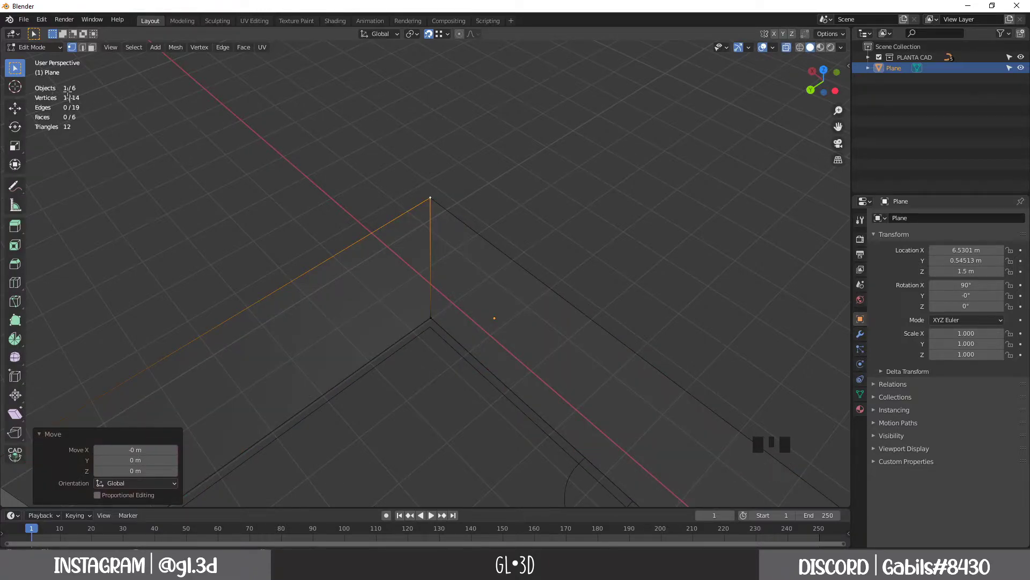
click(776, 55)
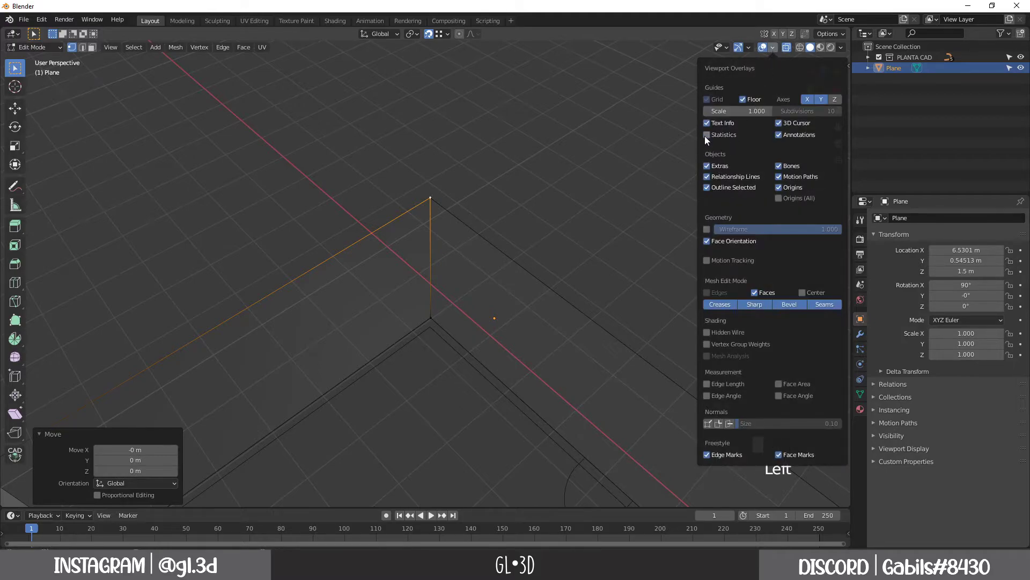
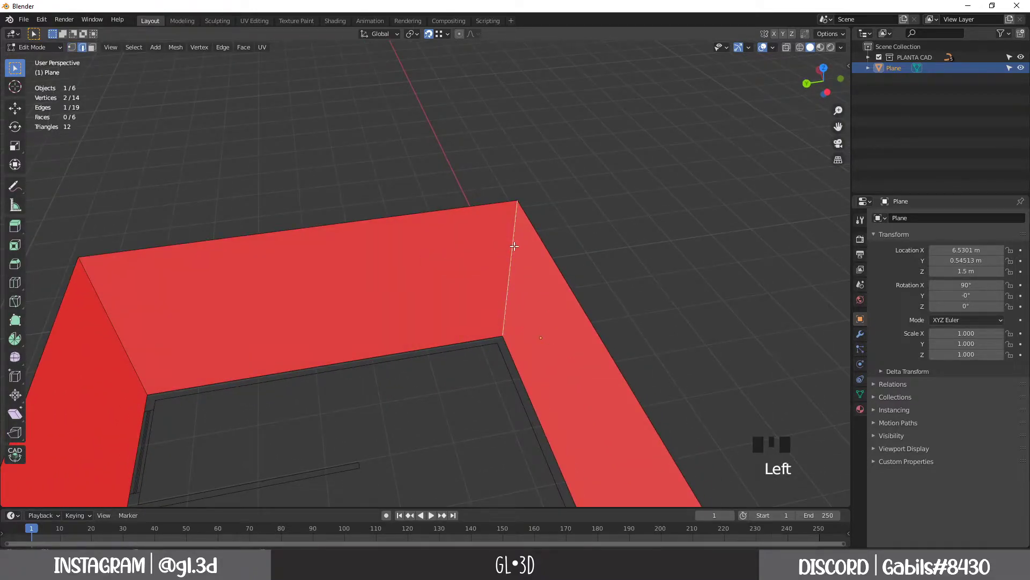
Move the corner edge and merge the two wall-end vertices At Last into one point
key(g)
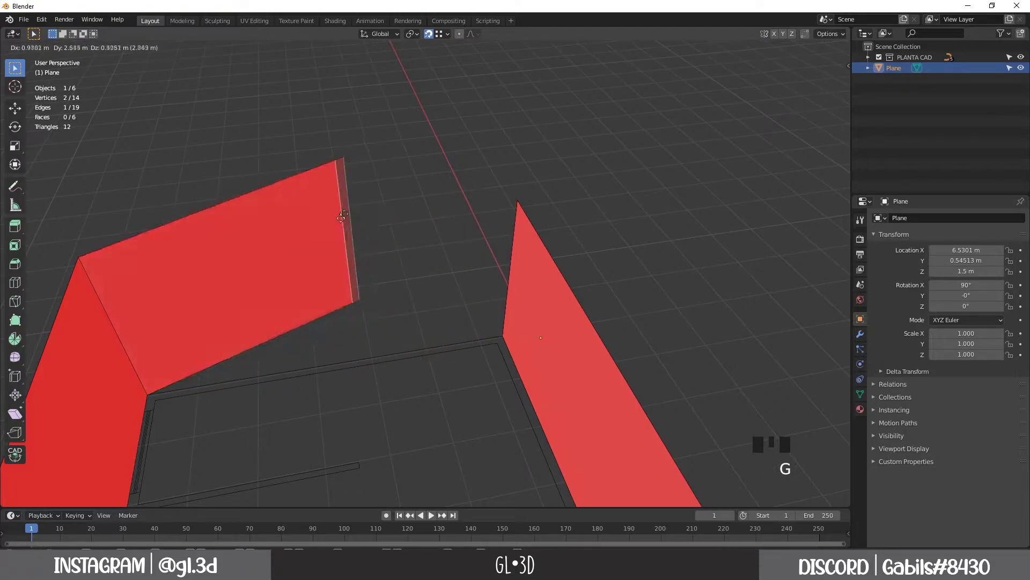
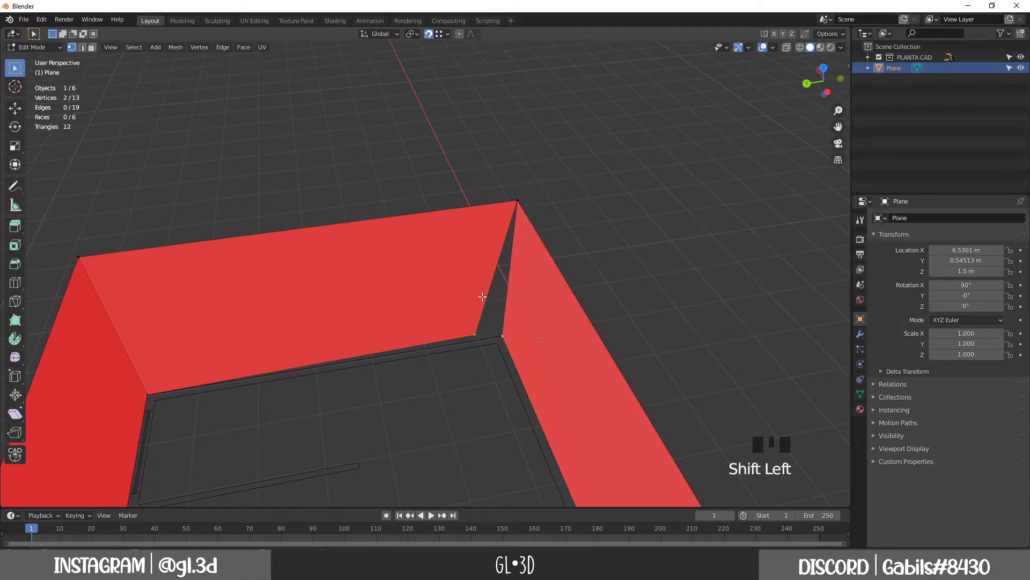
key(m)
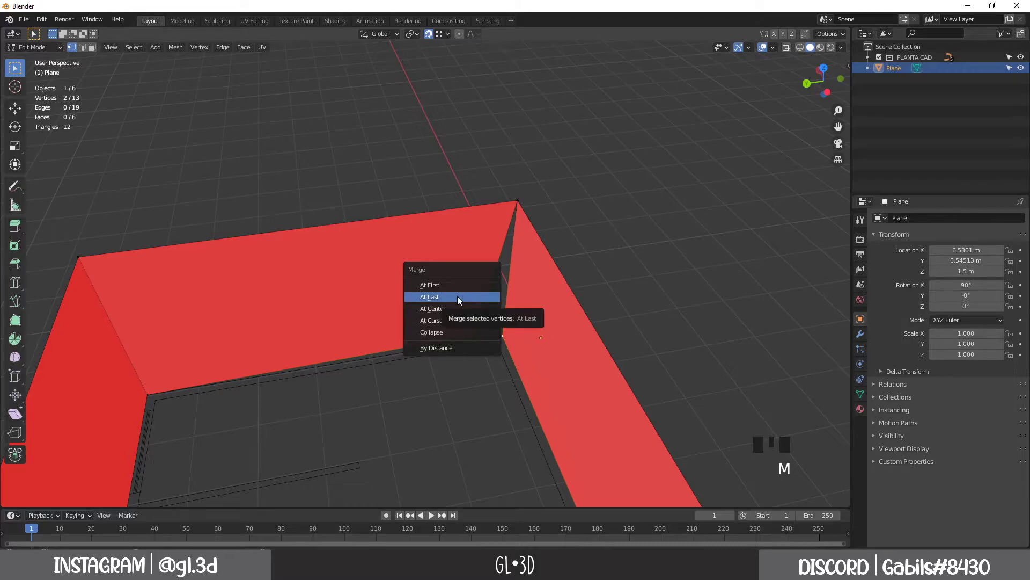
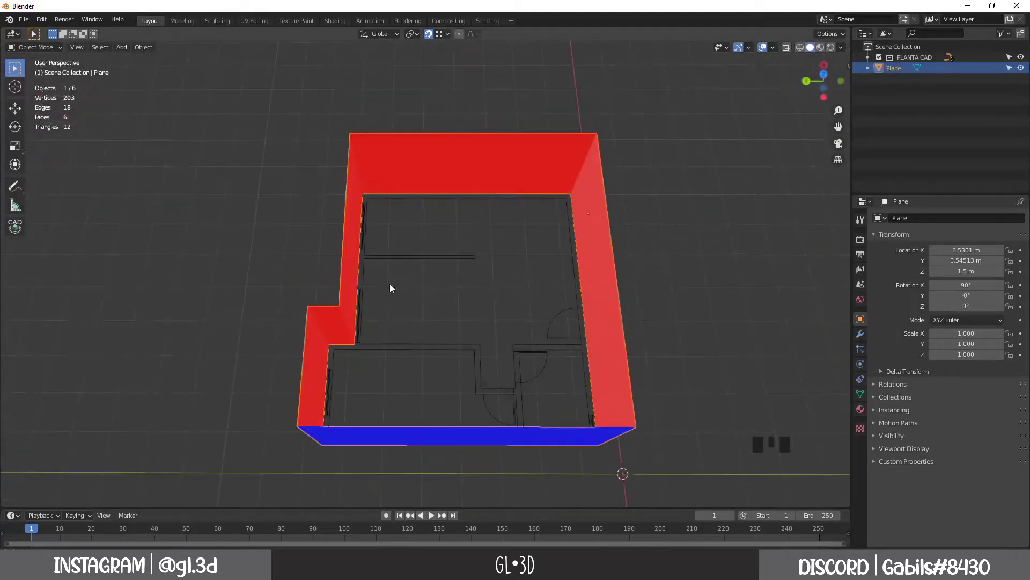
Frame the wall layout from above, show the Plane's Modifier Properties and undo the annotation circle
drag(538, 275, 471, 278)
scroll(up, 3)
drag(473, 296, 861, 339)
click(861, 338)
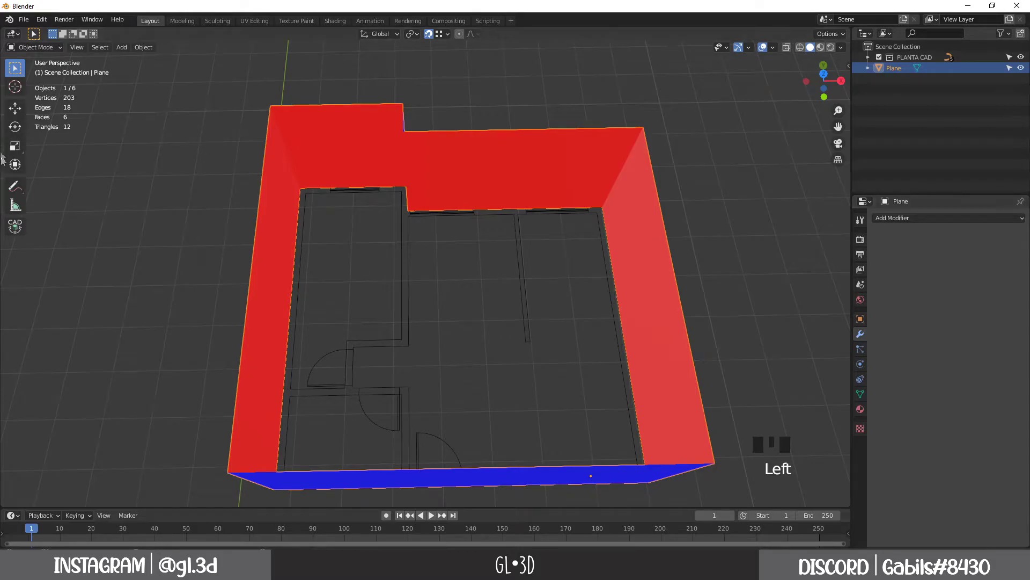
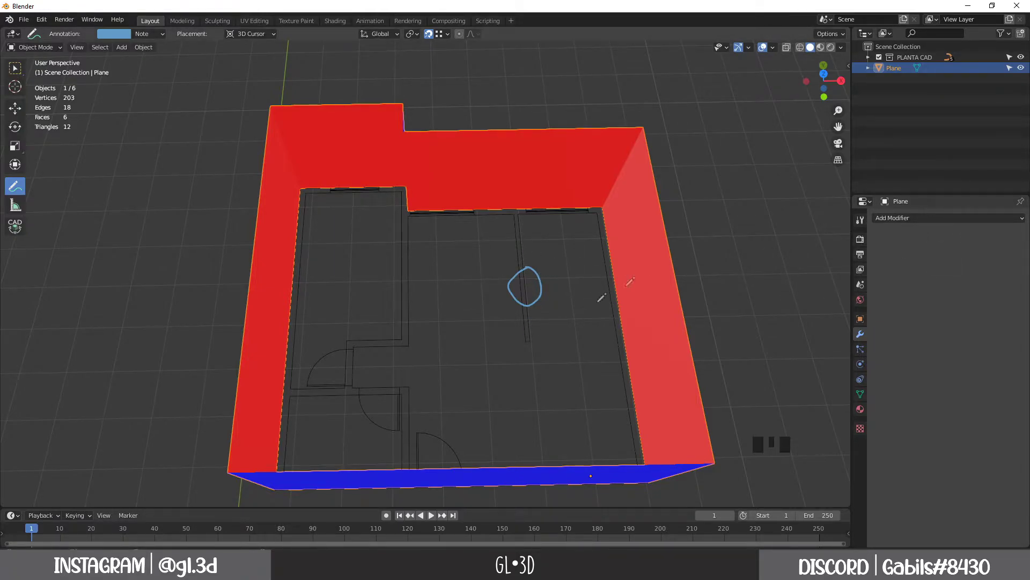
key(ctrl+z)
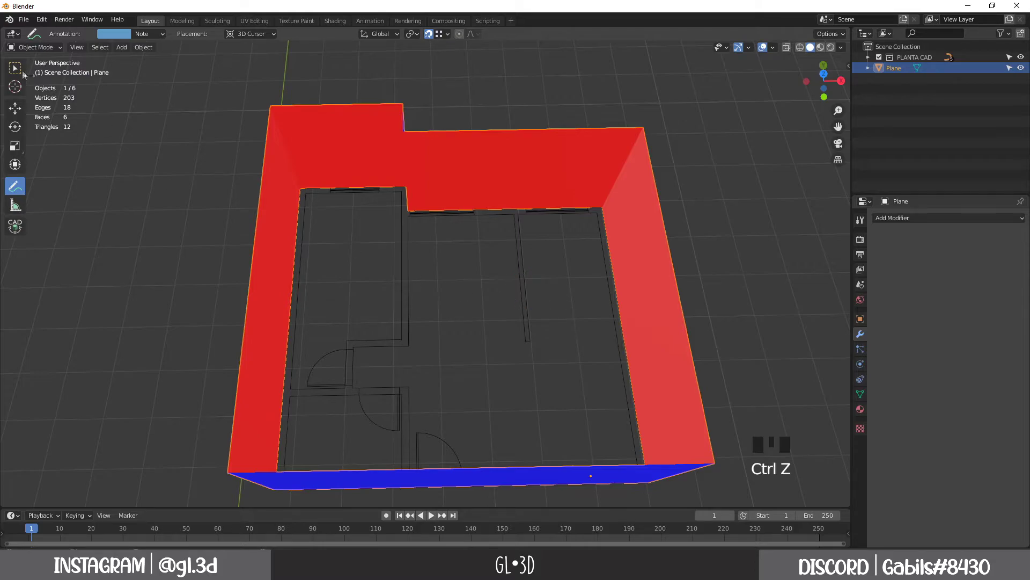
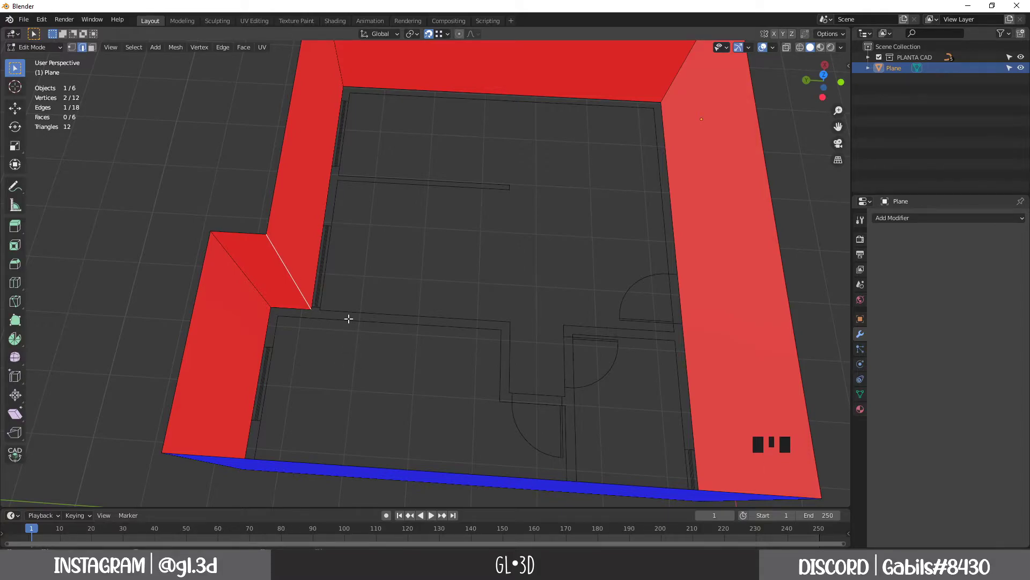
Extrude a new interior wall edge about 0.54 m out from the left wall junction
key(shift+d)
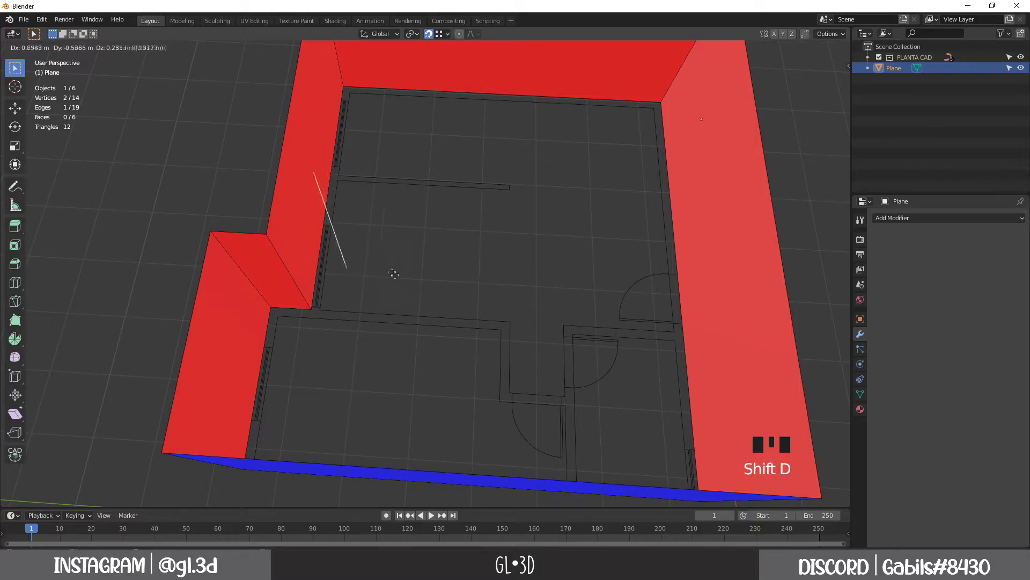
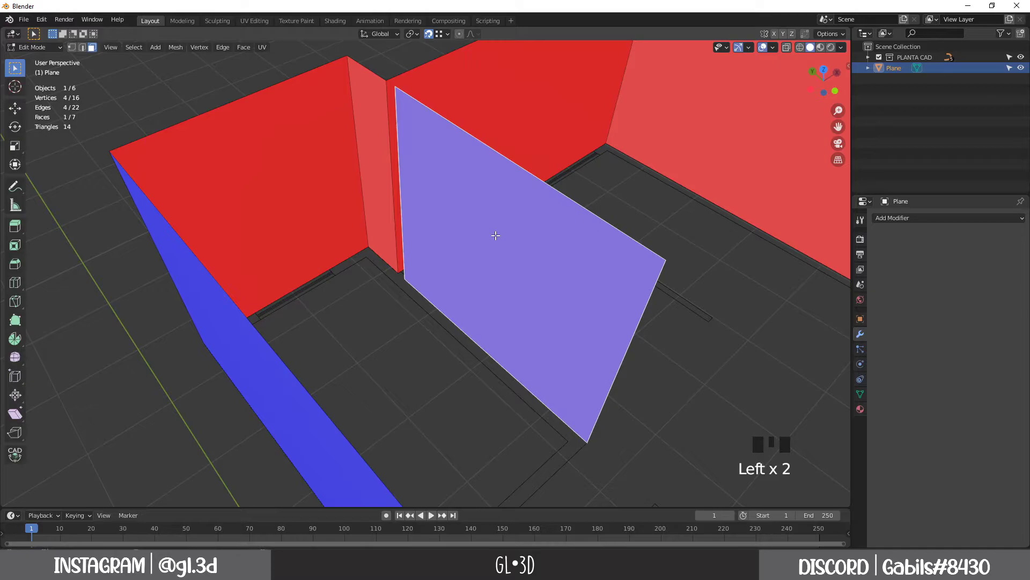
Flip the new interior wall face's normal so it faces the right way
key(alt+n)
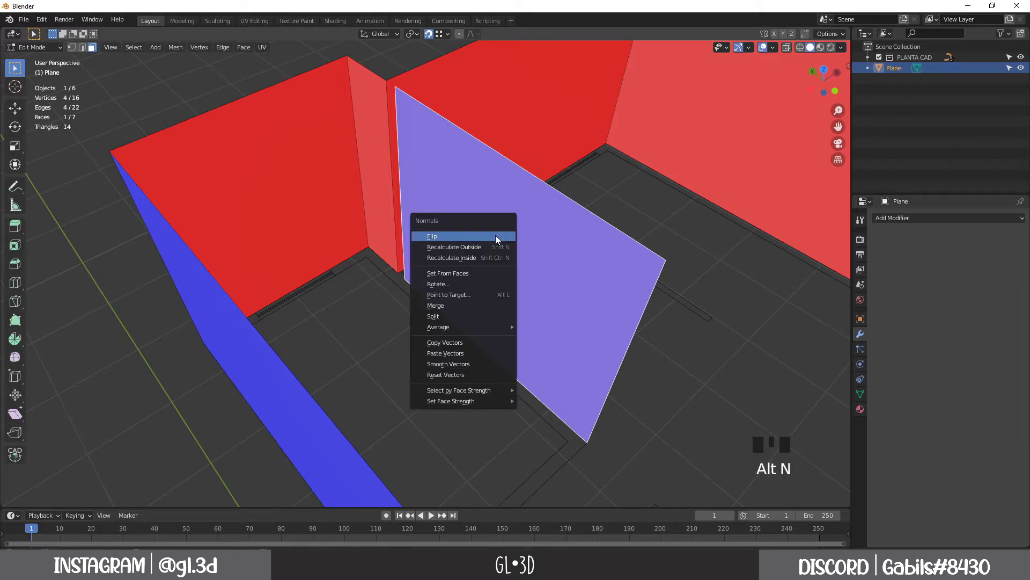
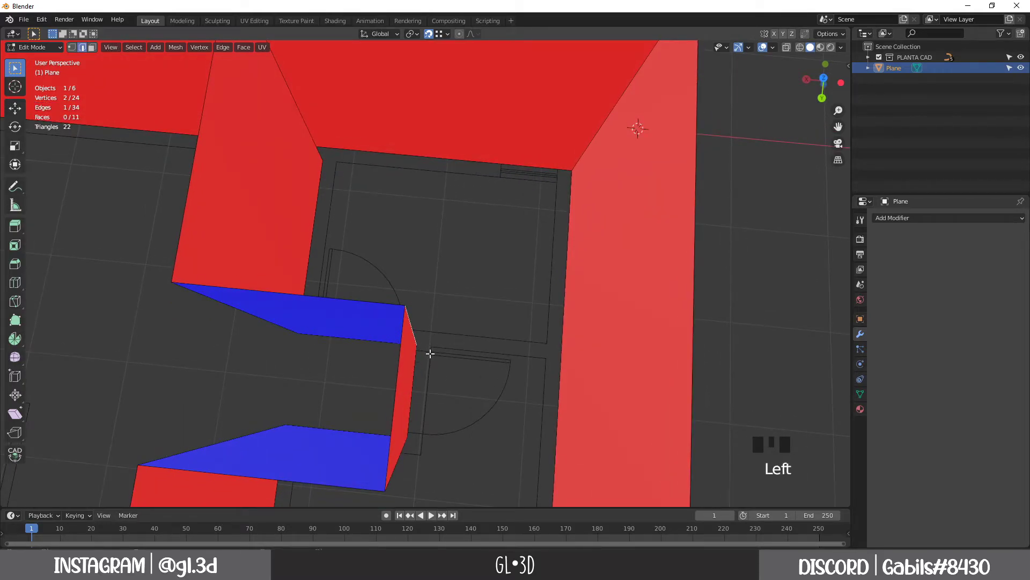
Extrude a short interior wall section about 1.15 m along the plan and check it against the plan in X-ray
key(shift+d)
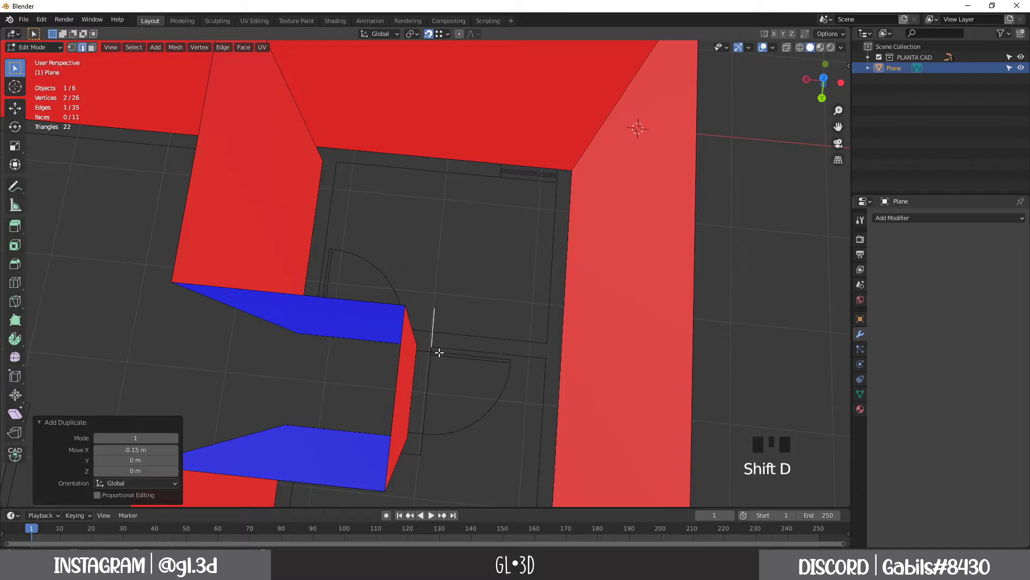
key(shift+d)
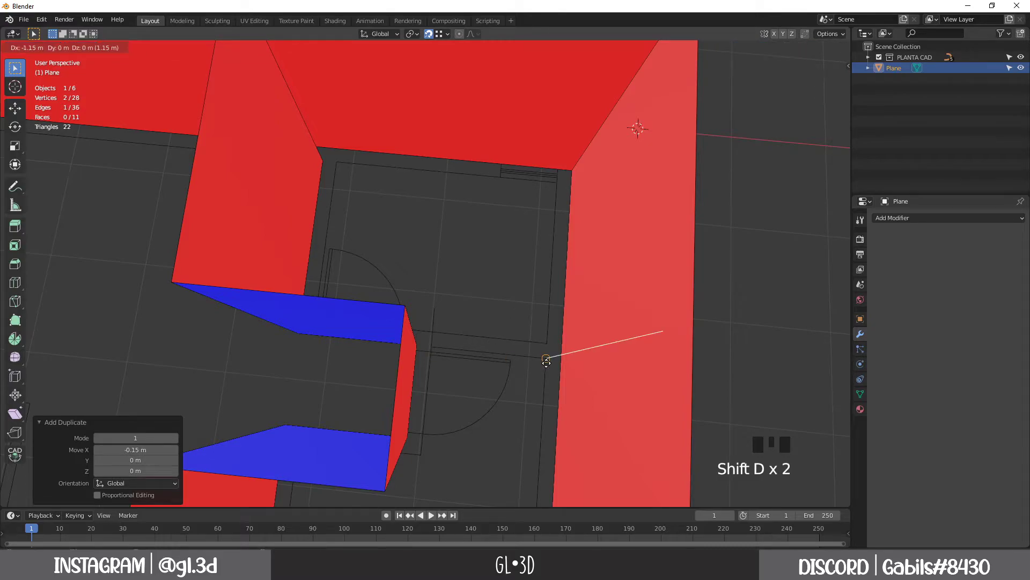
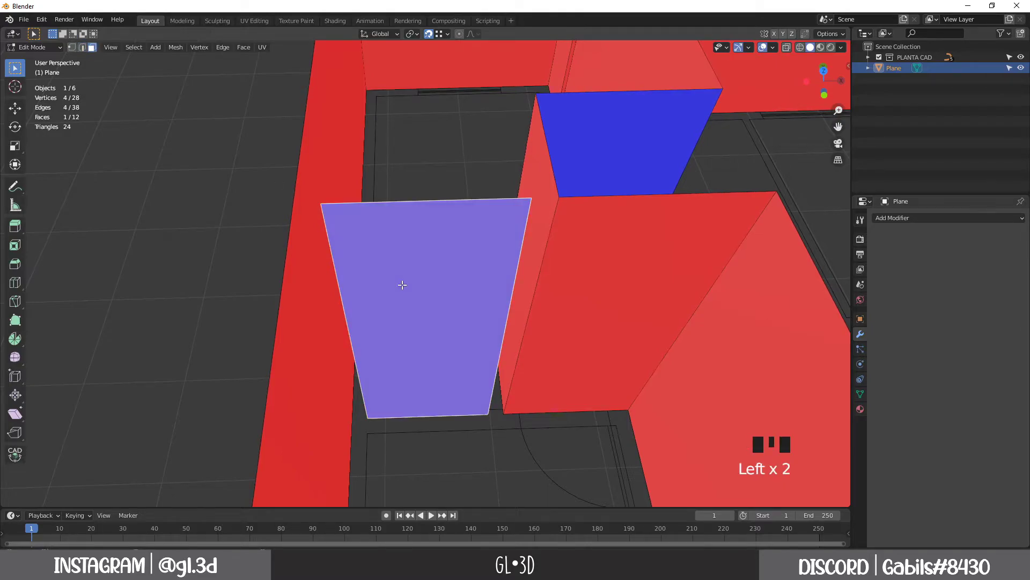
key(alt+n)
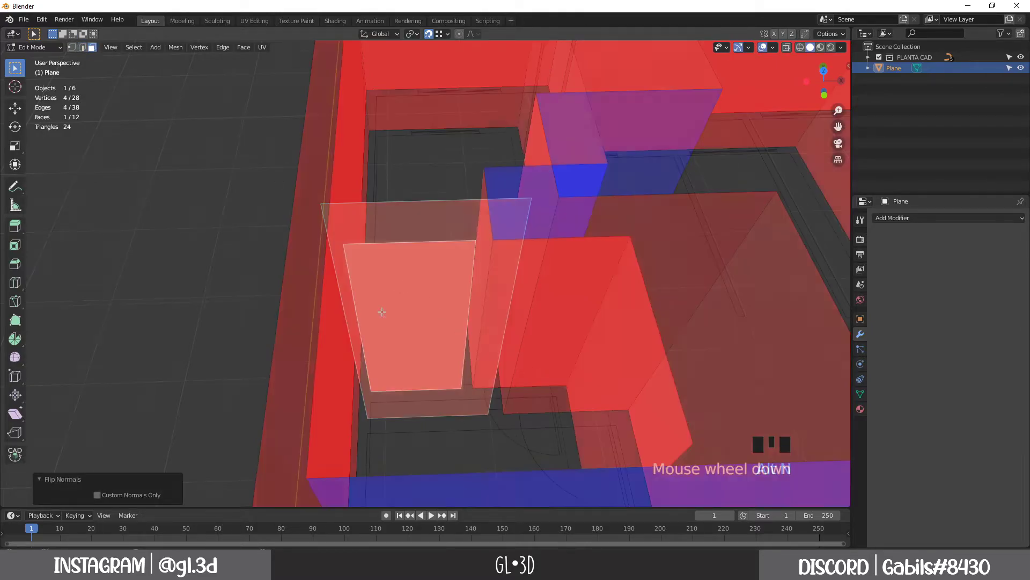
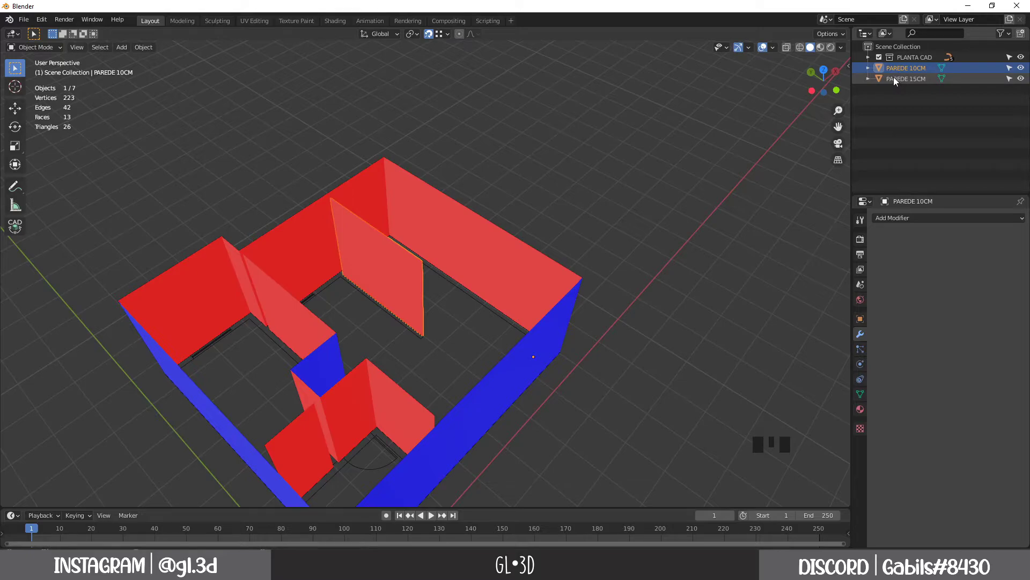
Untick Face Orientation in Viewport Overlays so PAREDE 10CM and PAREDE 15CM show plain grey, then look down into the rooms
drag(472, 263, 391, 268)
click(391, 269)
drag(477, 267, 571, 302)
drag(568, 321, 779, 53)
drag(779, 53, 595, 289)
click(577, 293)
drag(497, 303, 470, 307)
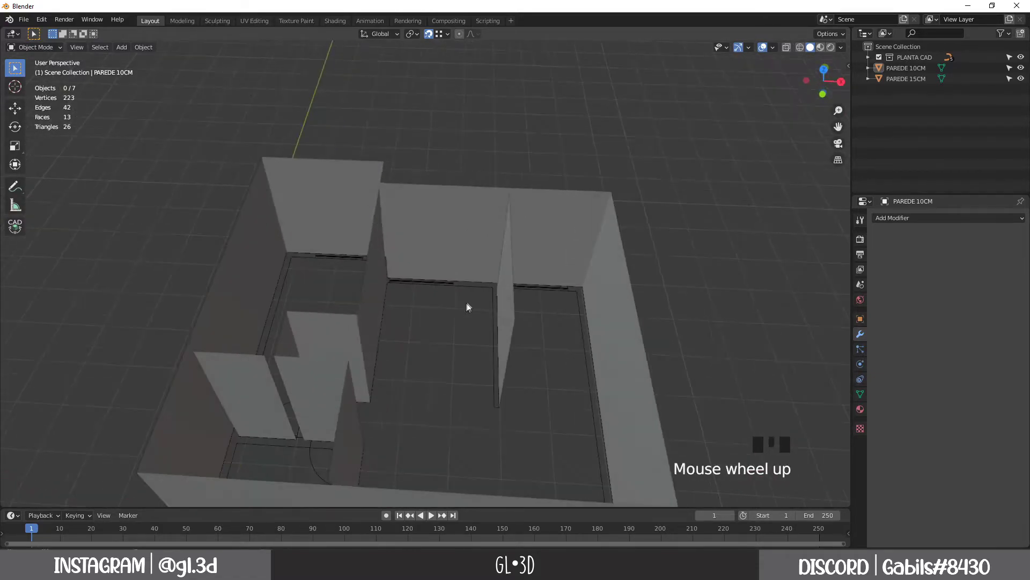
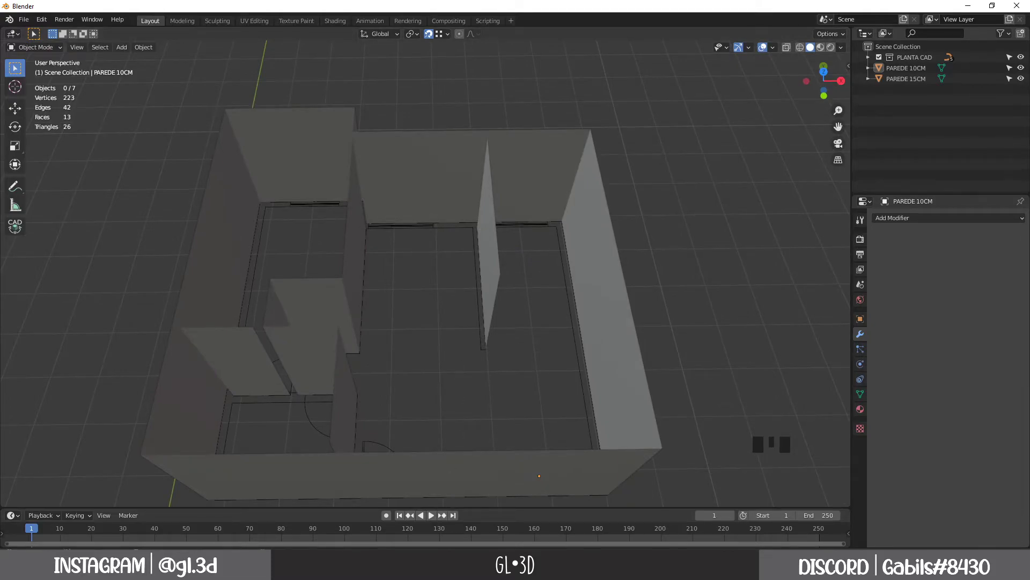
click(610, 236)
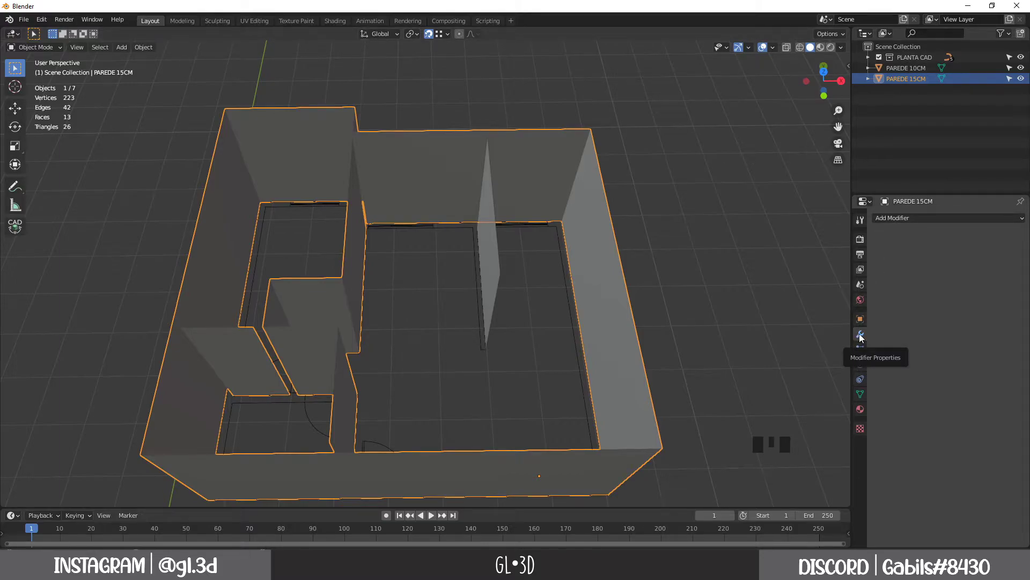
drag(911, 221, 923, 349)
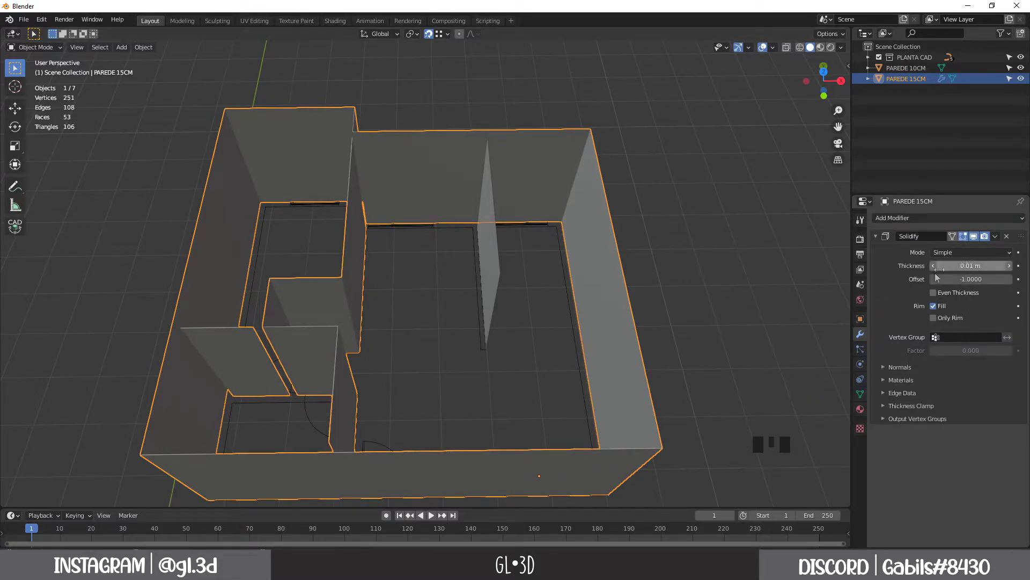
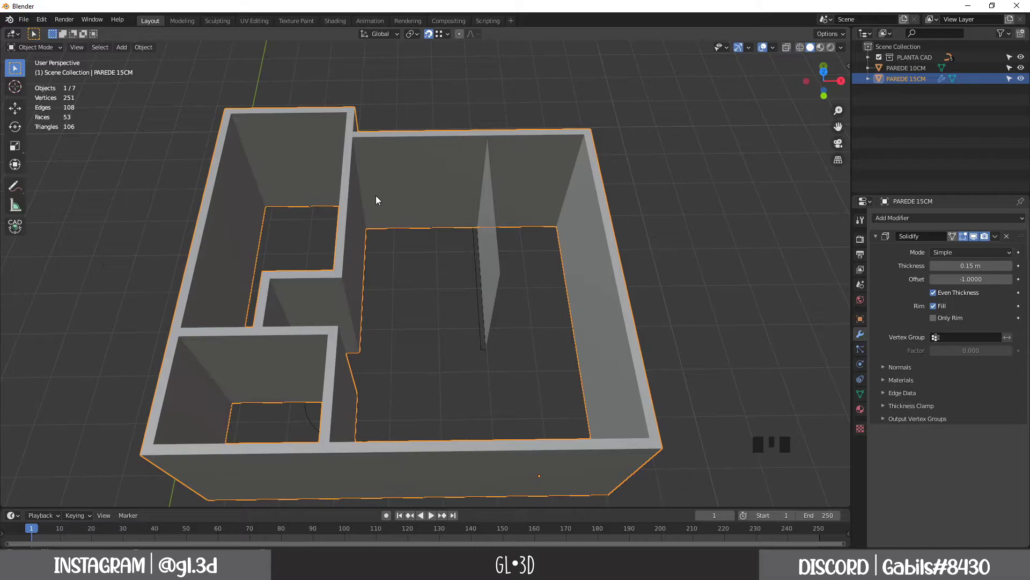
scroll(down, 3)
scroll(down, 3)
scroll(up, 3)
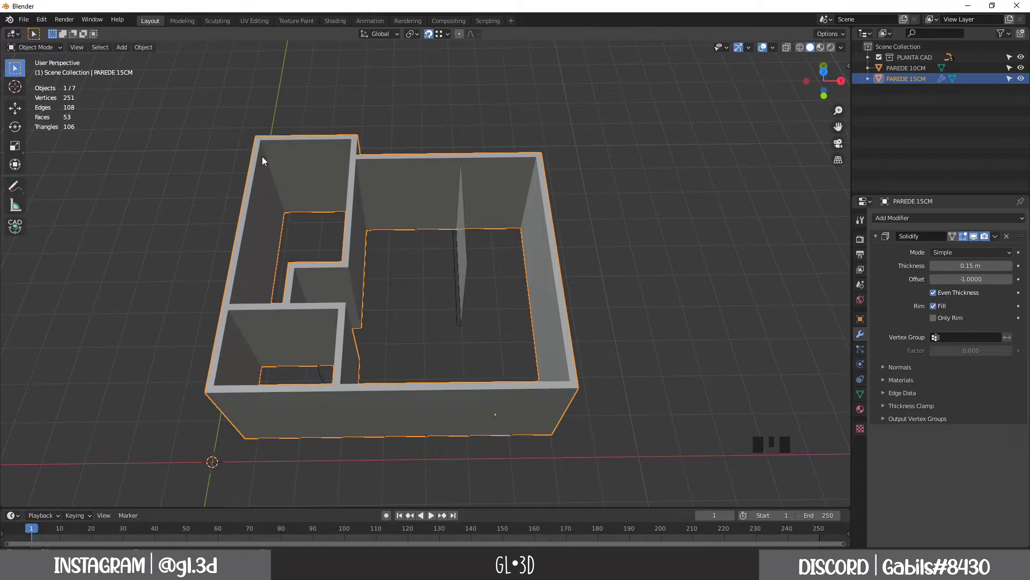
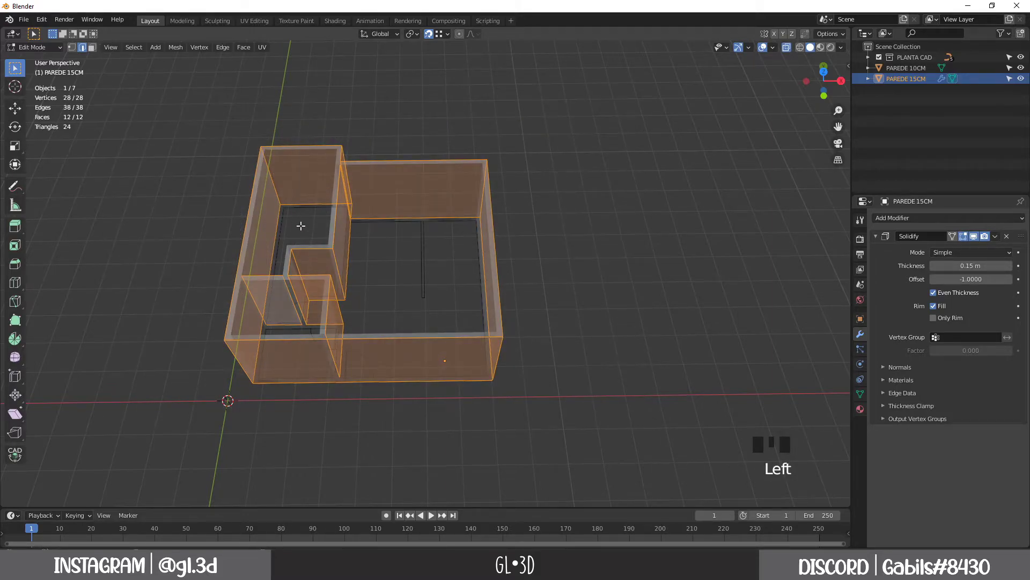
key(m)
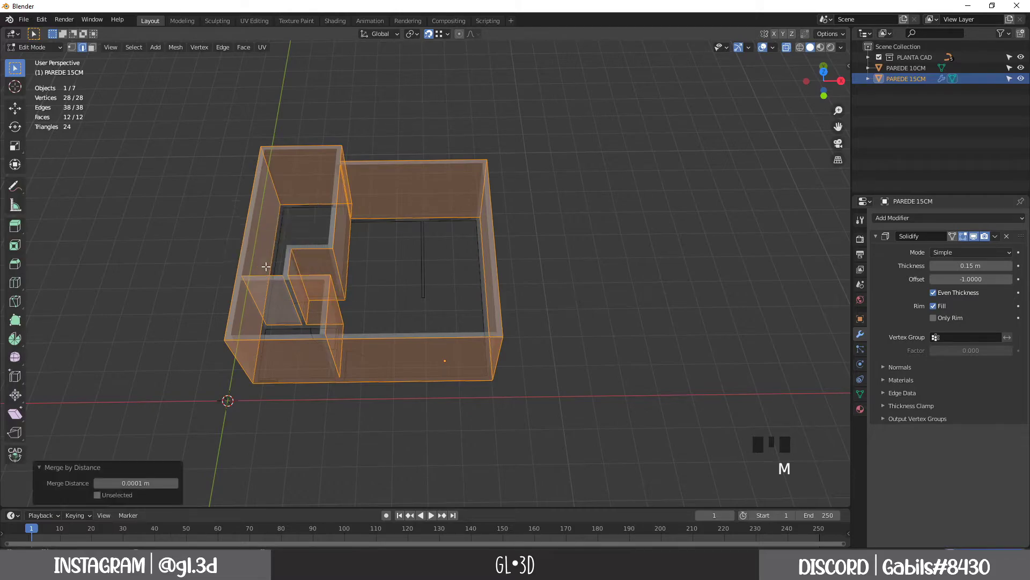
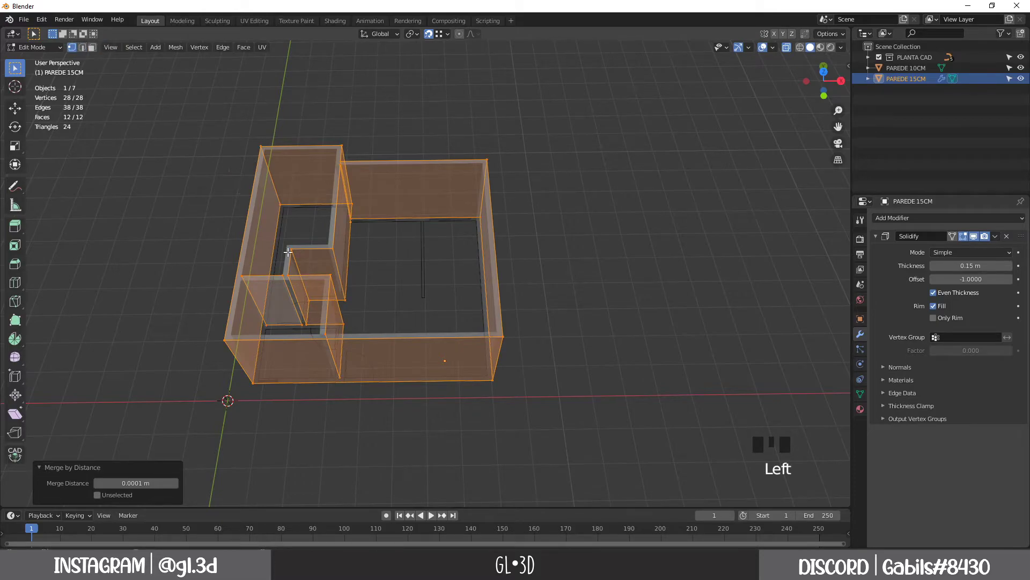
key(Tab)
key(alt+z)
scroll(up, 3)
scroll(up, 3)
scroll(down, 3)
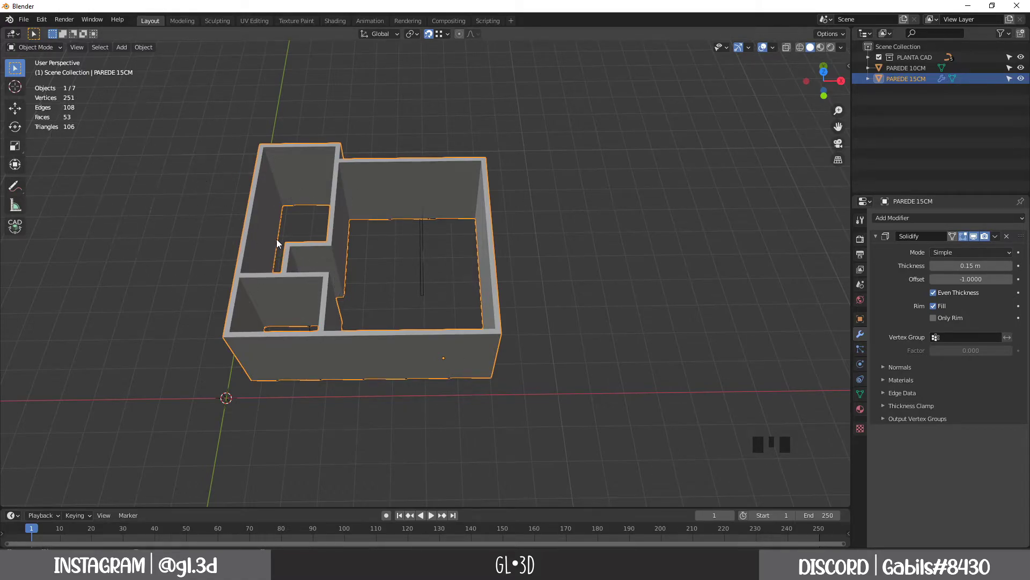
scroll(up, 3)
key(Tab)
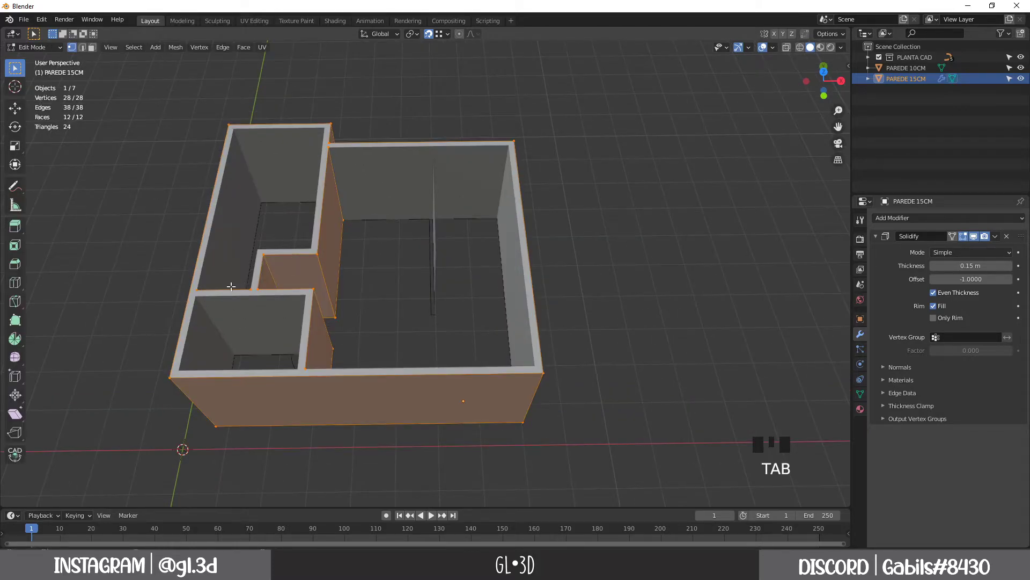
key(alt+z)
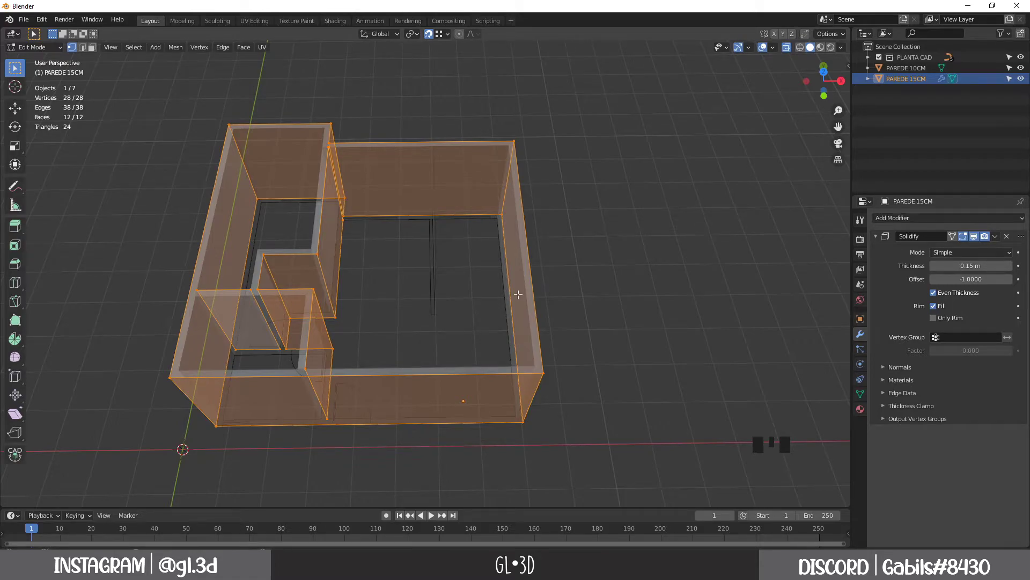
key(a)
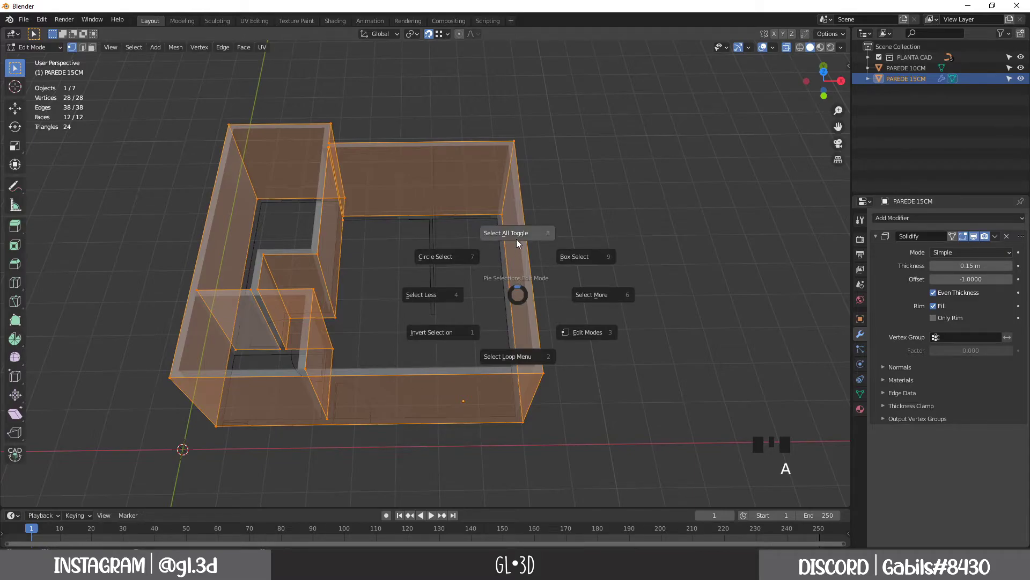
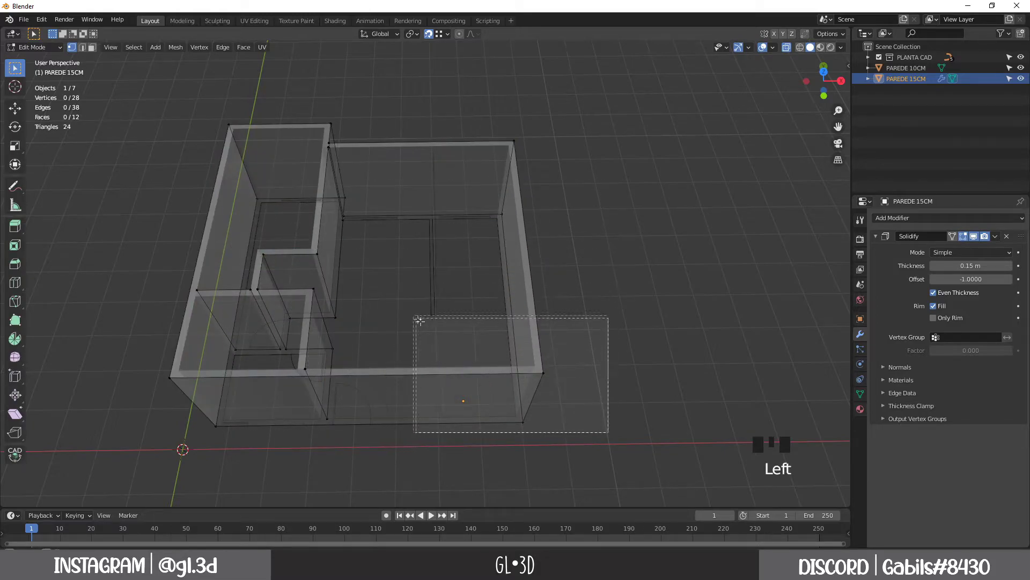
key(a)
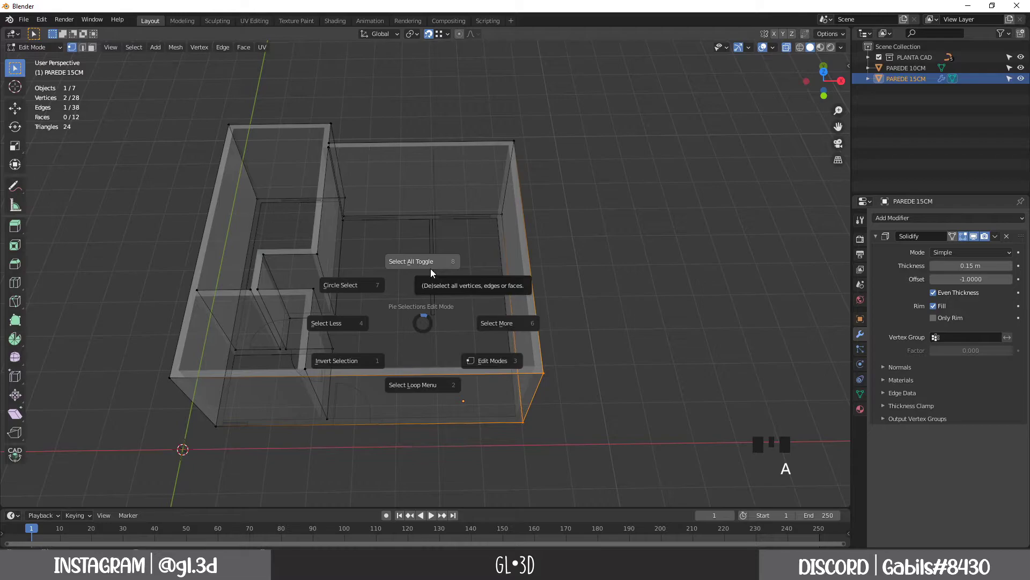
key(a)
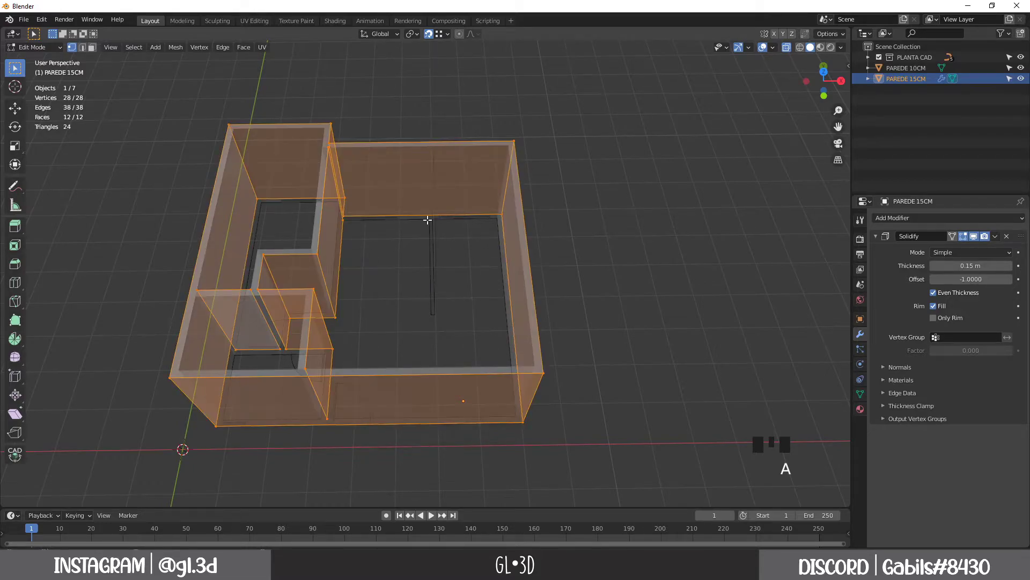
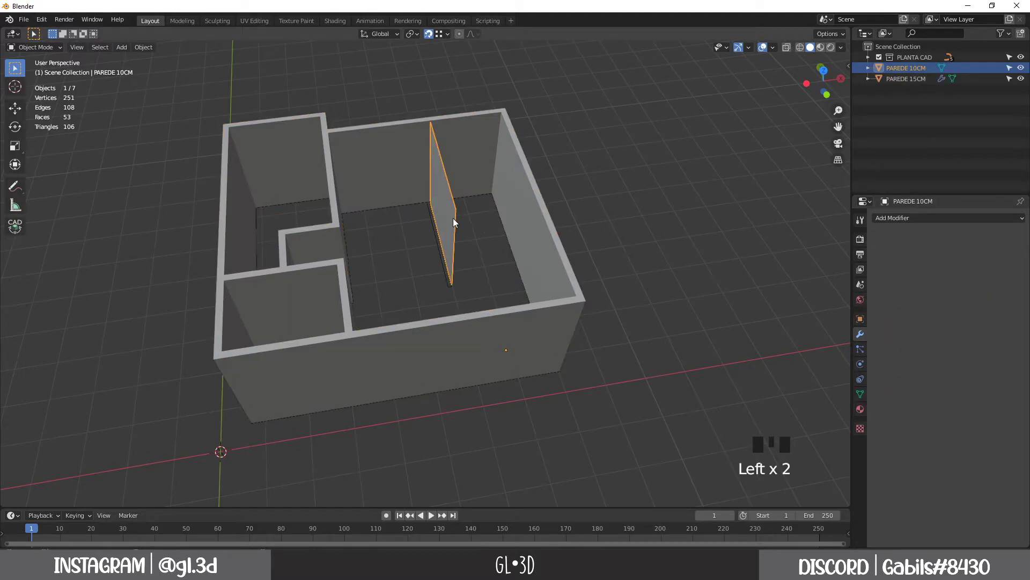
Add a Solidify modifier with 0.1 m thickness to PAREDE 10CM and inspect the thickened partition
drag(942, 220, 949, 294)
click(945, 299)
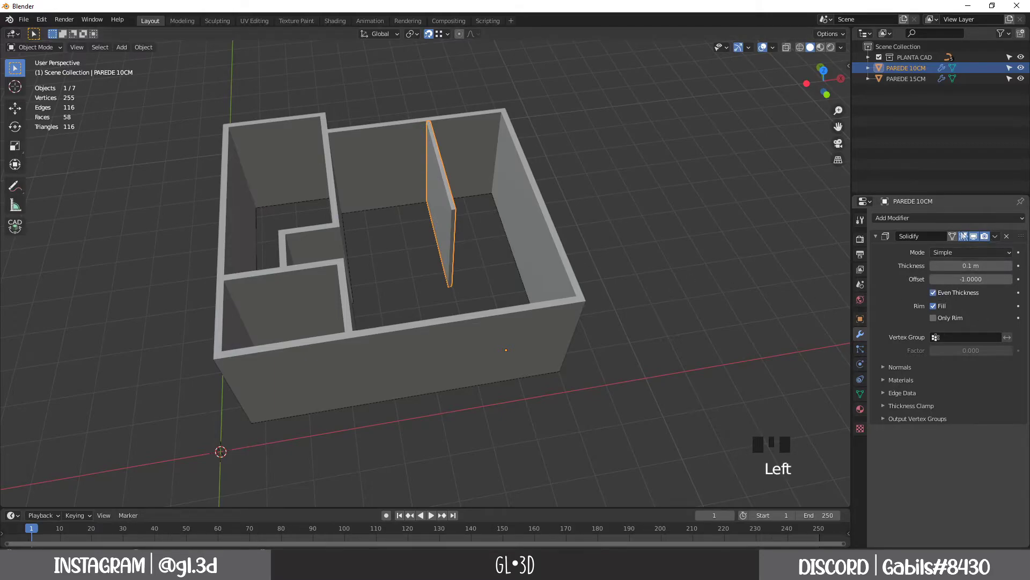
click(879, 240)
middle_click(487, 310)
drag(487, 317, 476, 330)
scroll(up, 3)
drag(491, 334, 455, 212)
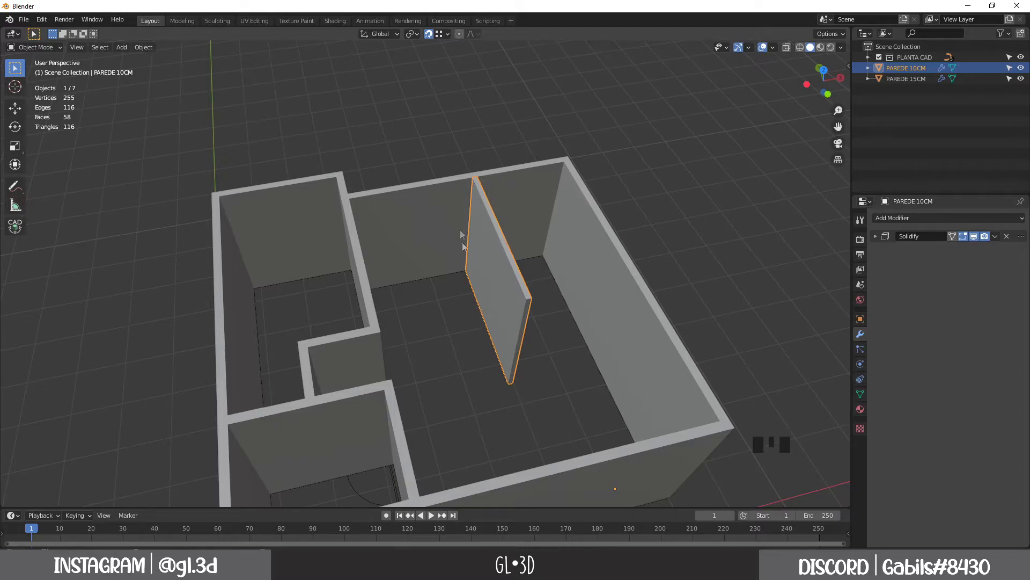
drag(518, 274, 606, 209)
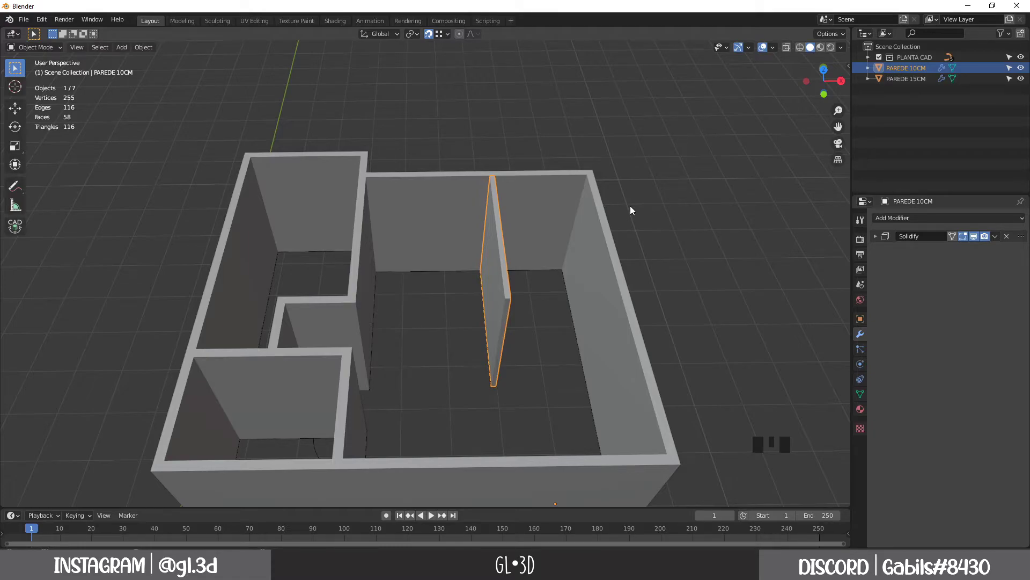
Select the PAREDE 15CM outer walls and orbit around the house to inspect their bottom corners
click(456, 212)
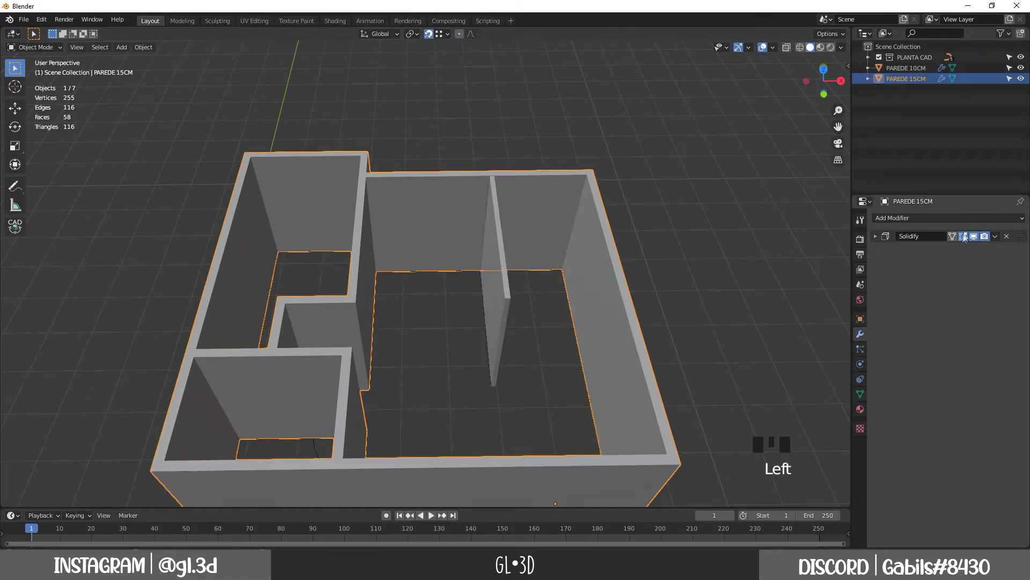
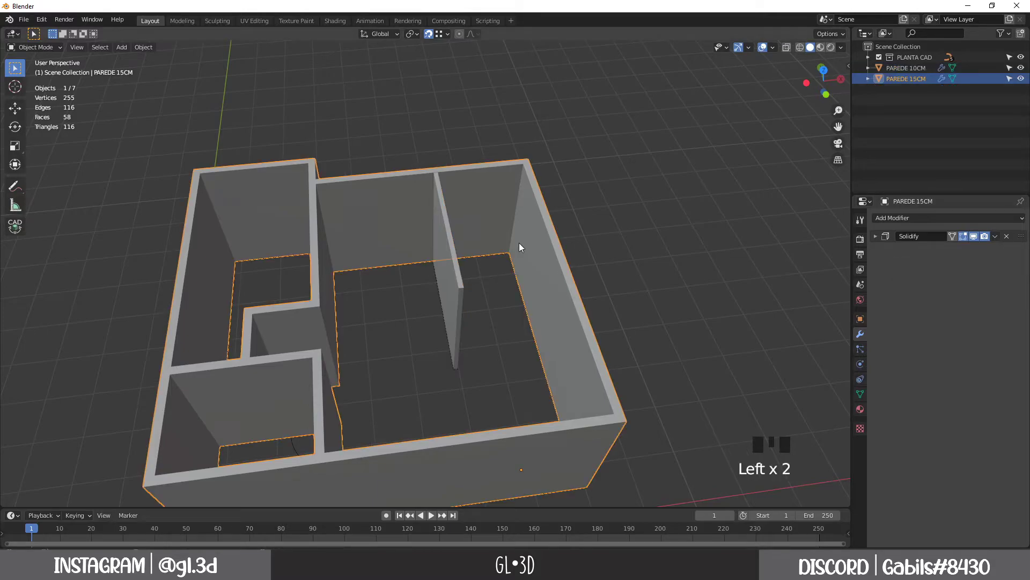
scroll(down, 3)
drag(636, 260, 725, 311)
drag(725, 311, 592, 262)
drag(592, 262, 571, 286)
scroll(up, 3)
drag(561, 267, 393, 286)
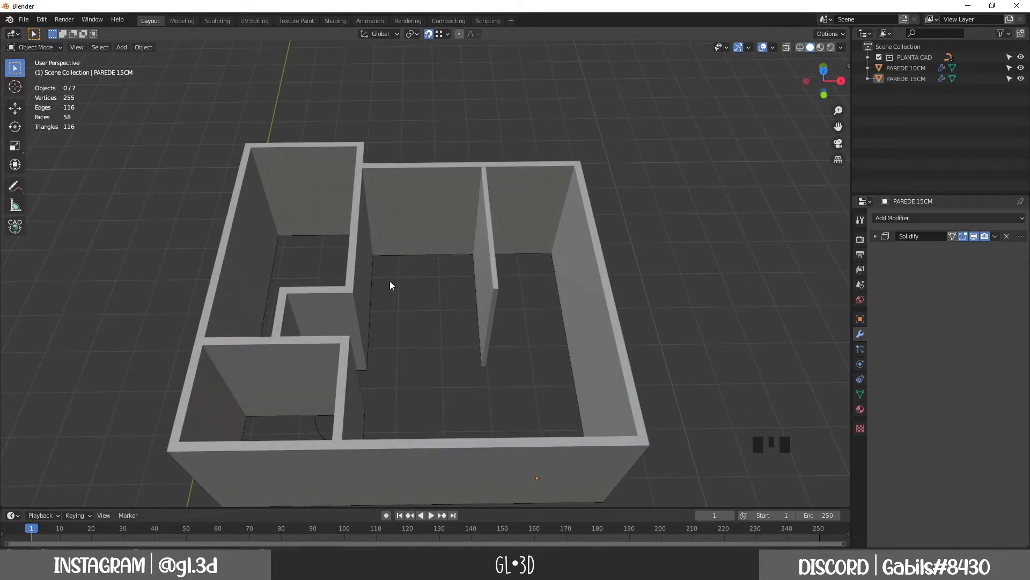
drag(672, 305, 675, 297)
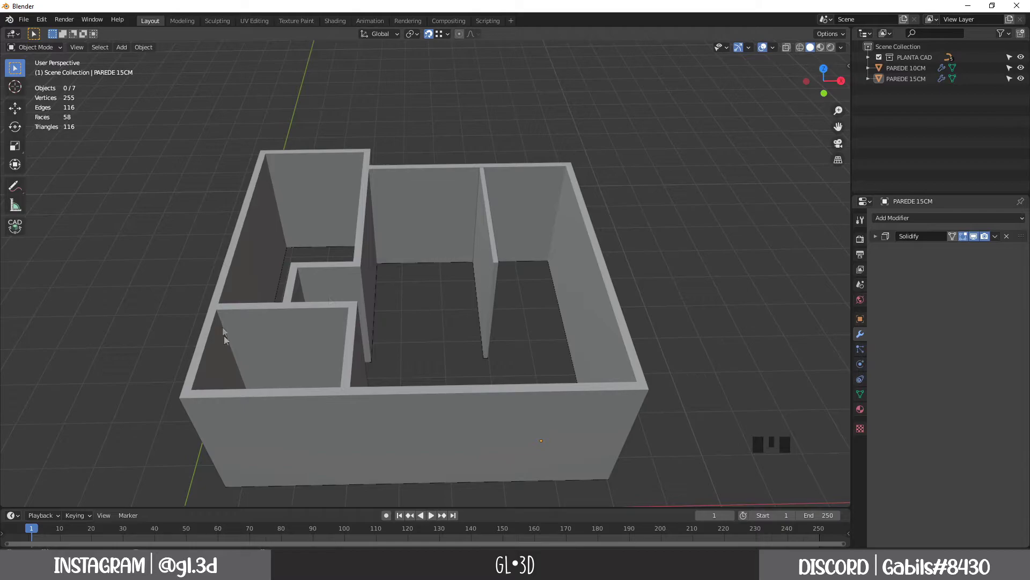
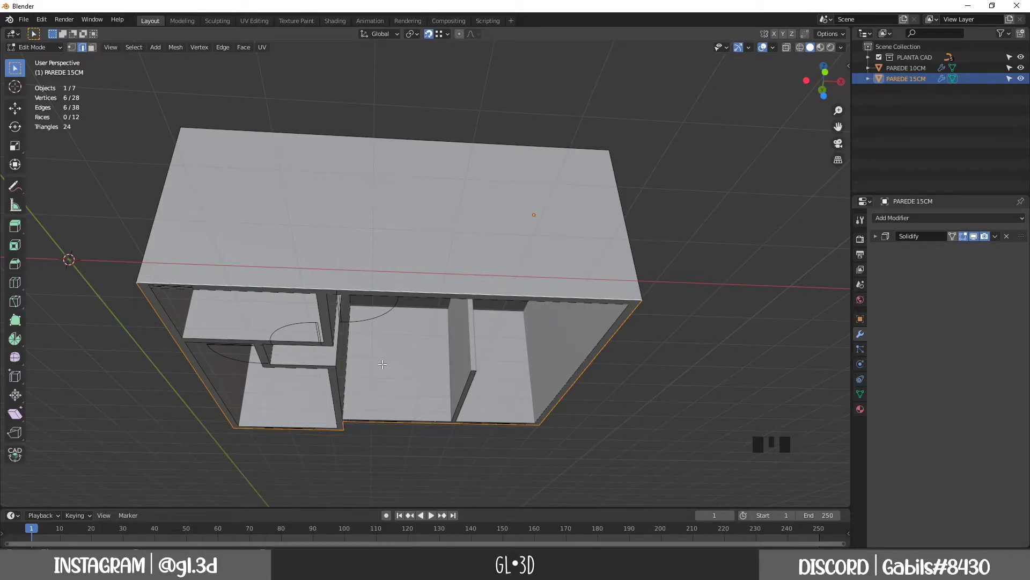
Fill the six bottom corner points with a floor face and separate it into its own object
key(f)
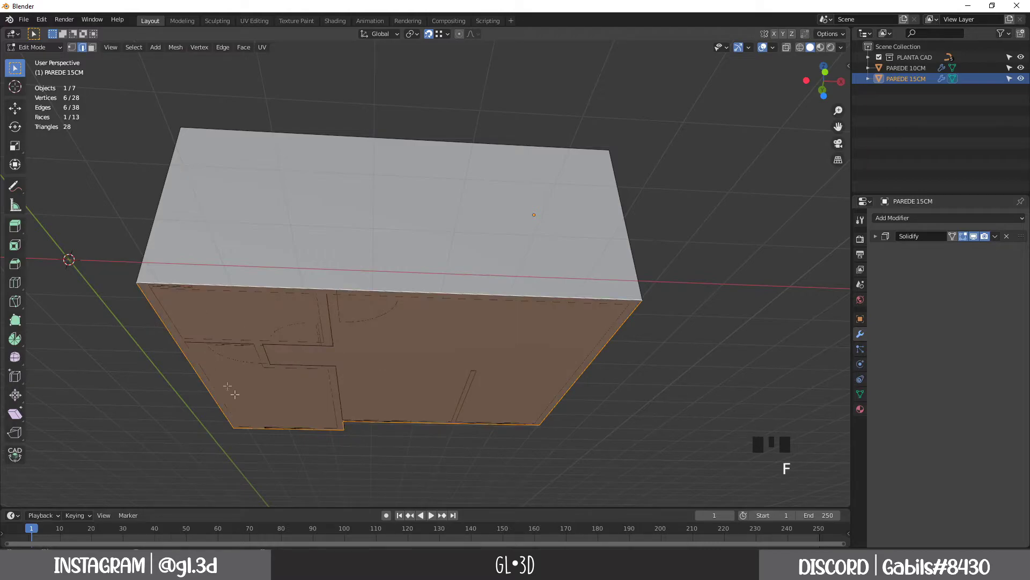
key(p)
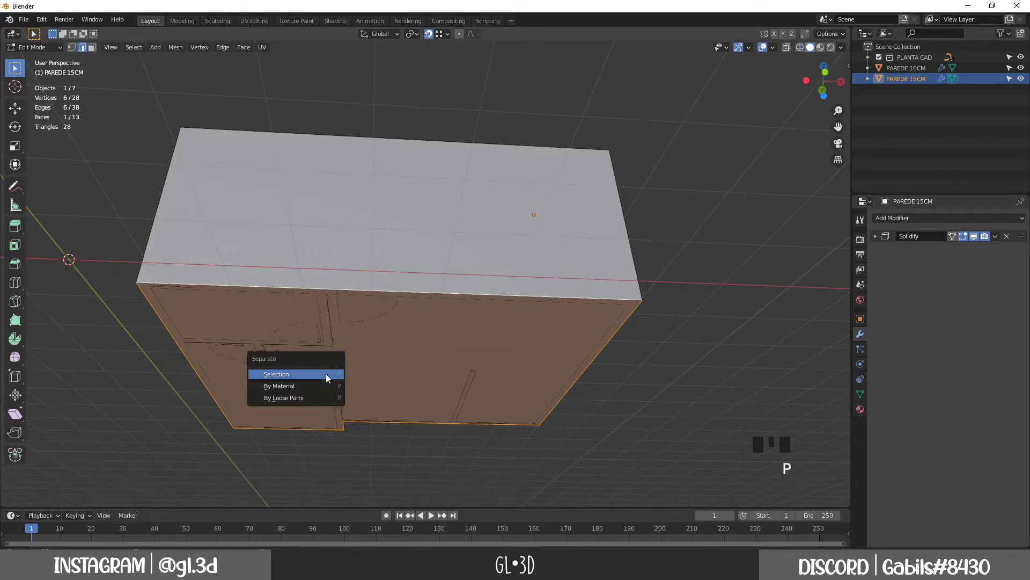
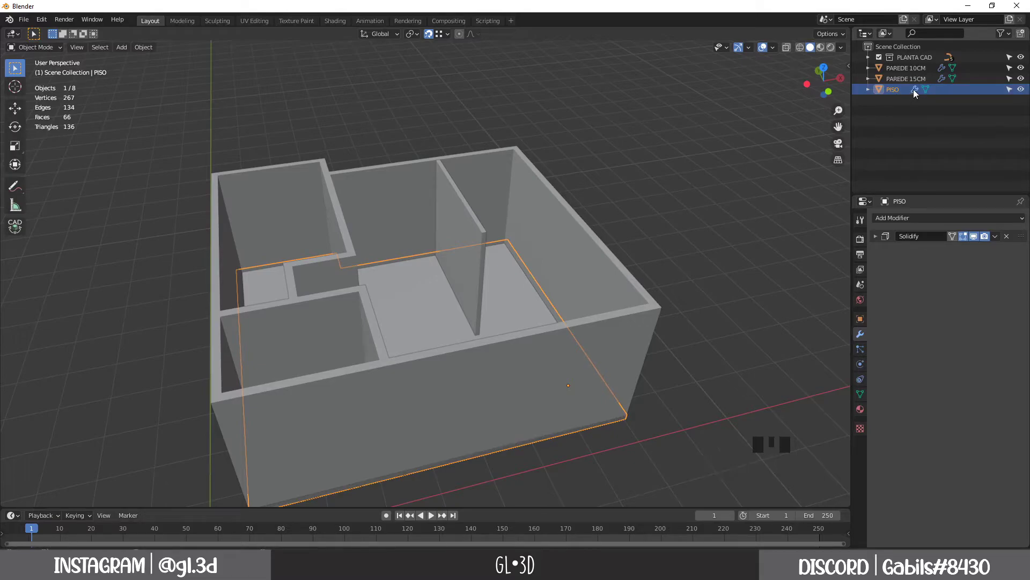
Orbit and zoom to inspect the new PISO floor beneath the walls
drag(450, 337, 965, 253)
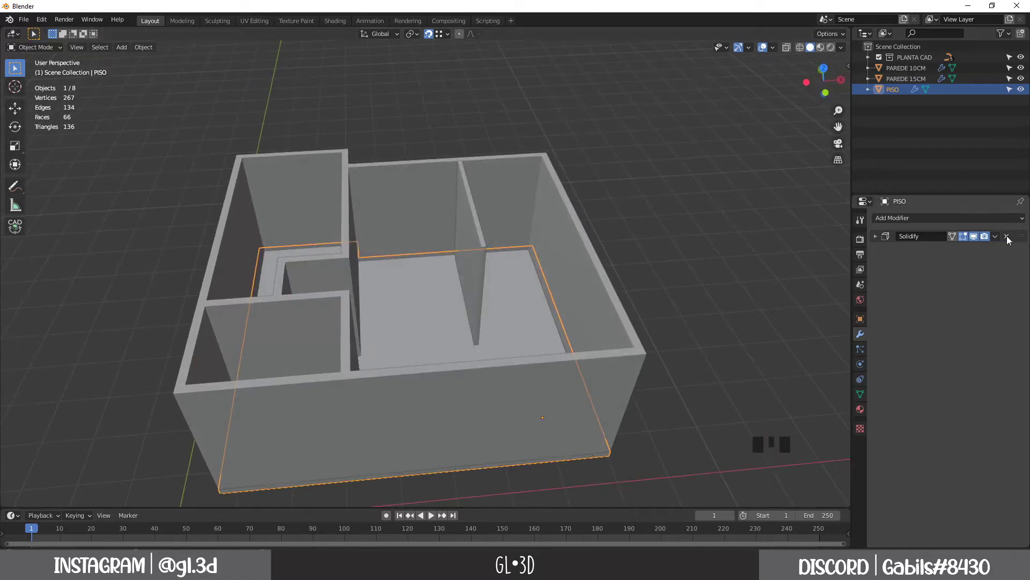
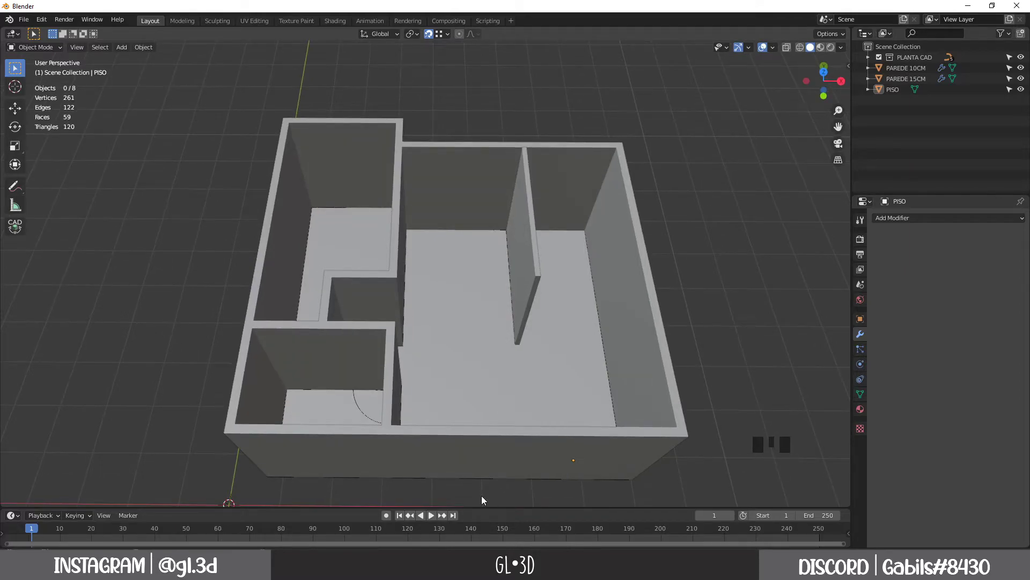
scroll(down, 3)
Orbit above the house, then reposition the Add-ons Preferences window in the workspace
scroll(down, 3)
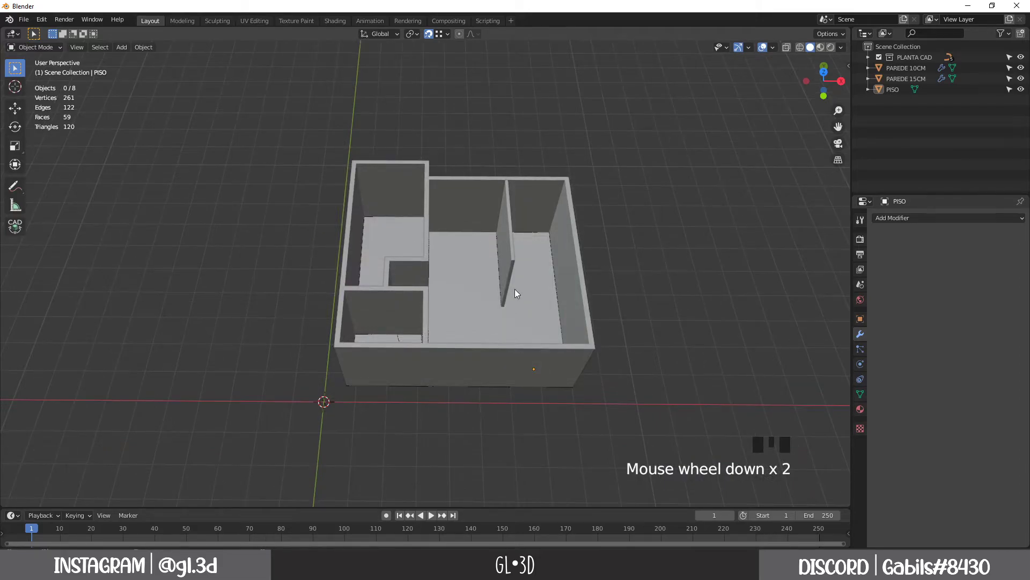
drag(518, 293, 524, 272)
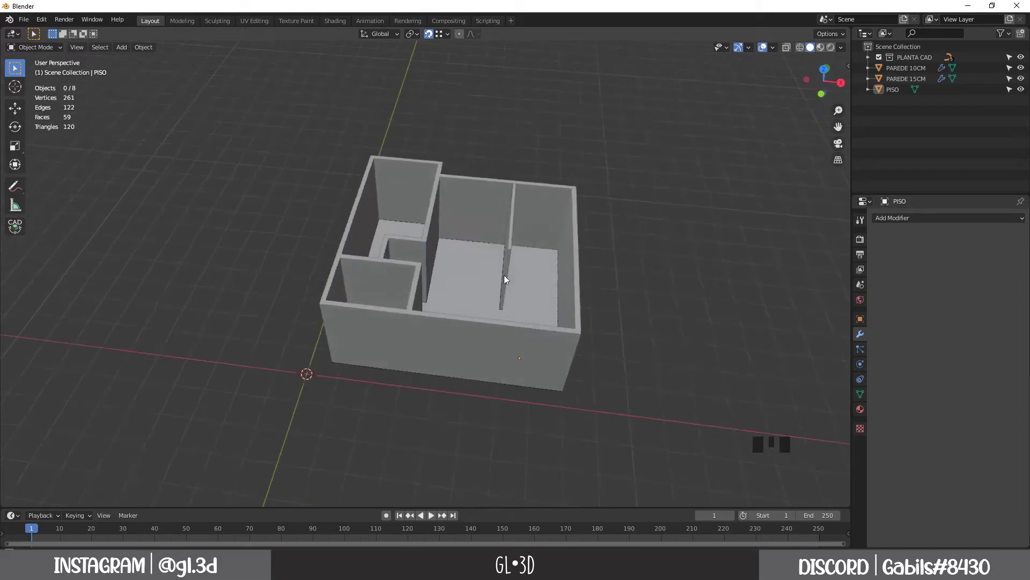
scroll(up, 3)
drag(463, 338, 513, 331)
drag(507, 331, 44, 22)
drag(43, 22, 317, 92)
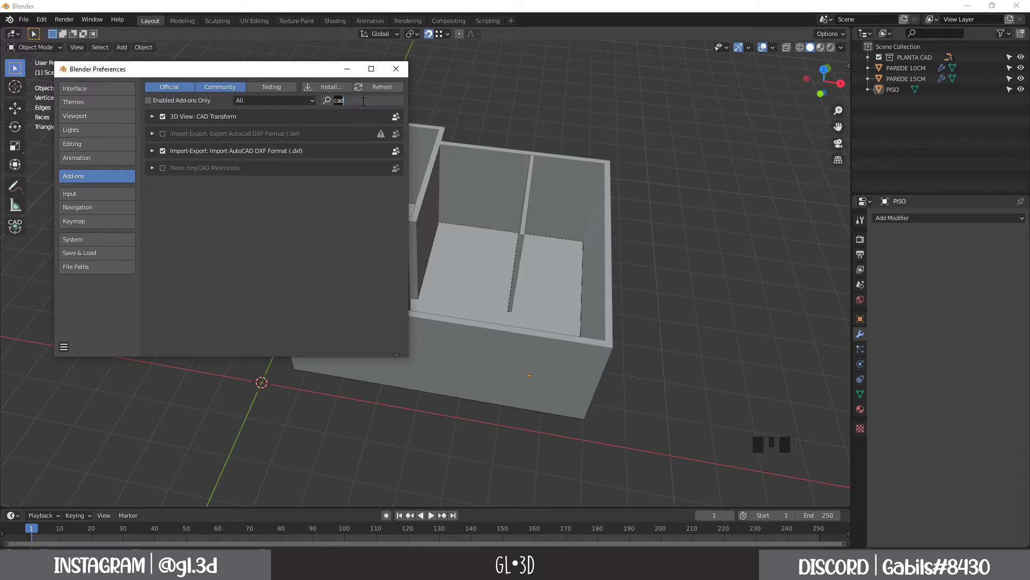
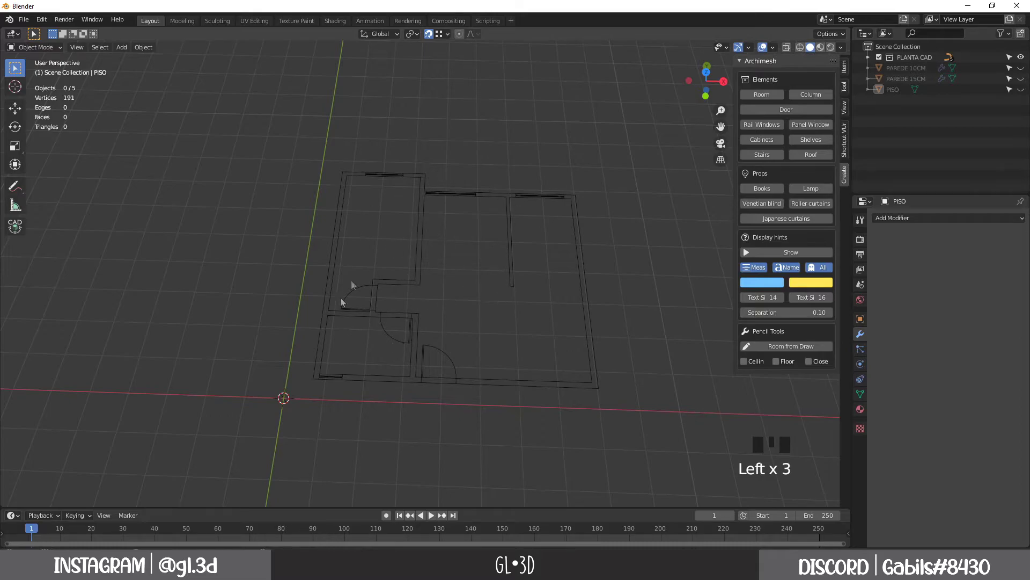
Zoom in on the PLANTA CAD floor plan
scroll(up, 3)
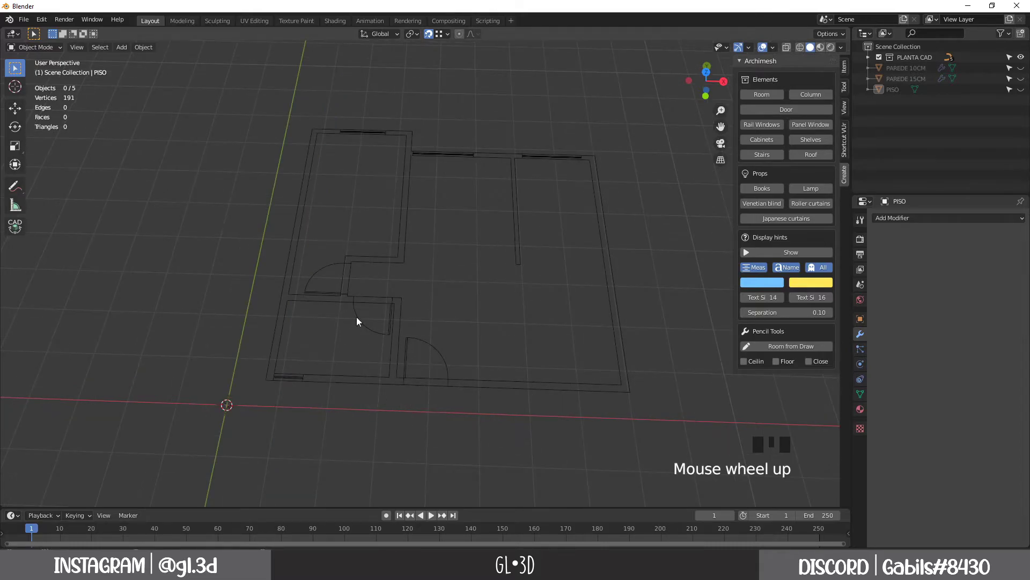
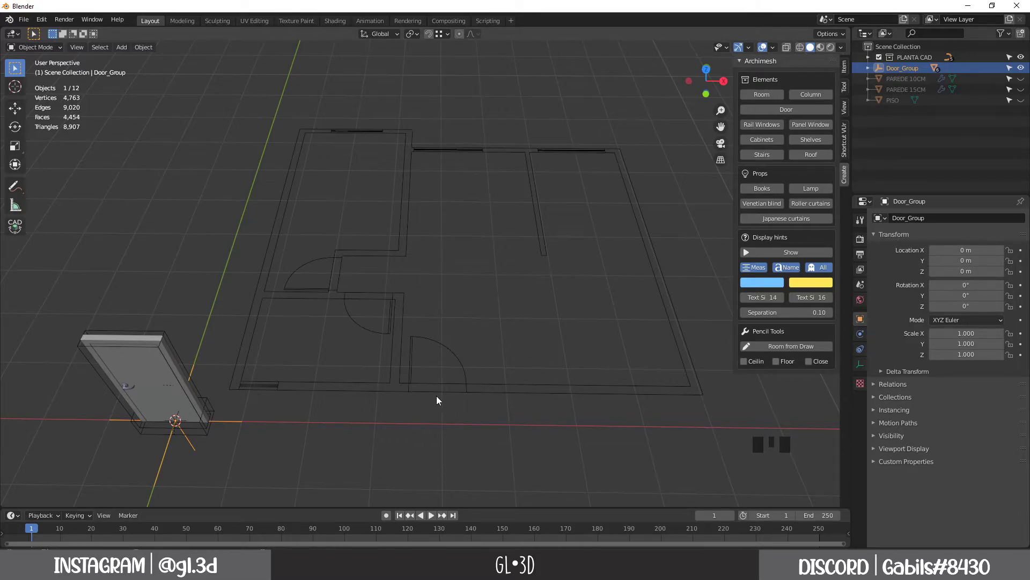
Select the Portas 2_curve_ door swing arcs in the plan and zoom in on the doorways
click(440, 398)
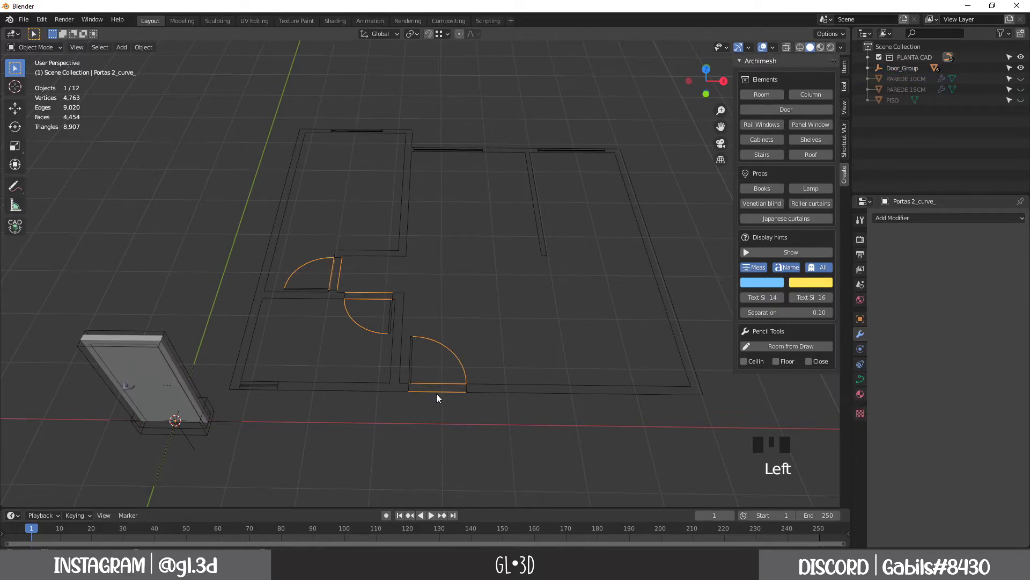
scroll(up, 3)
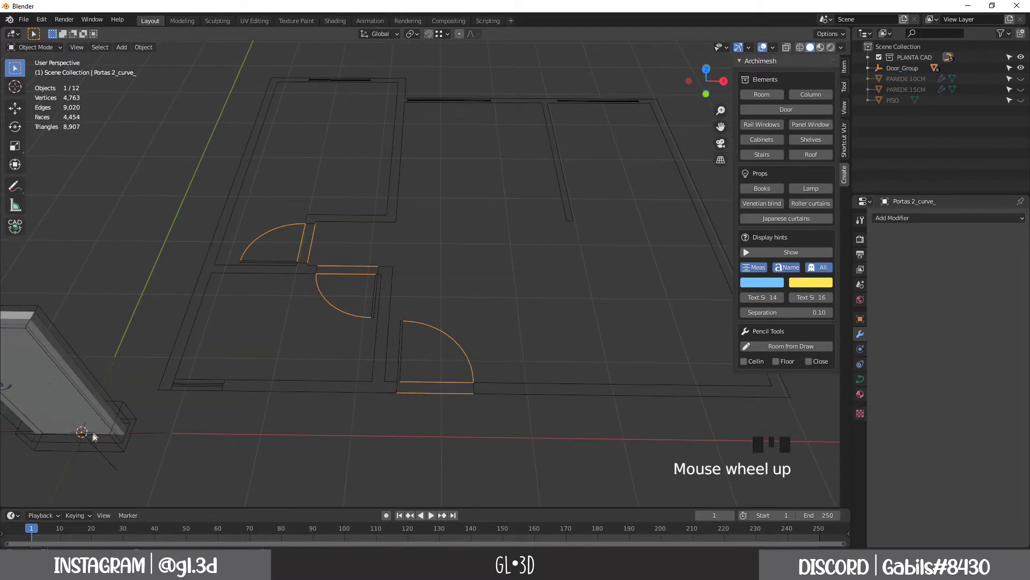
scroll(up, 3)
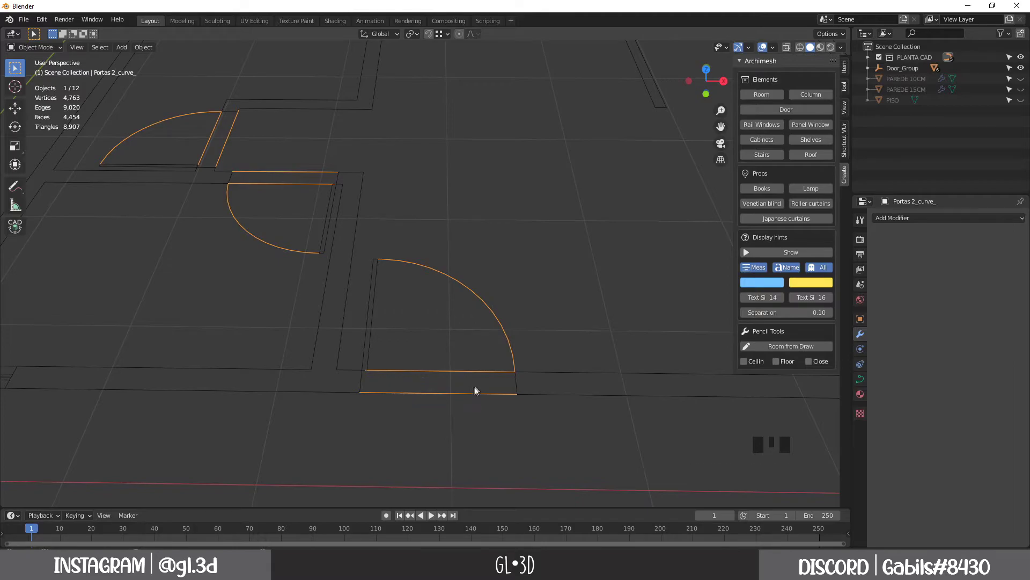
scroll(down, 3)
scroll(down, 3)
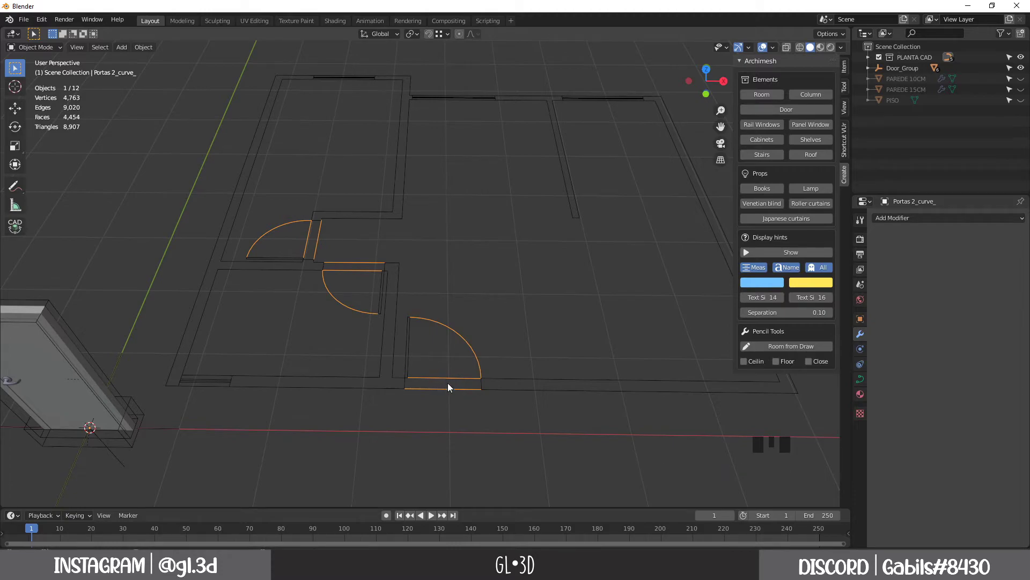
scroll(down, 3)
scroll(up, 3)
scroll(down, 3)
scroll(up, 3)
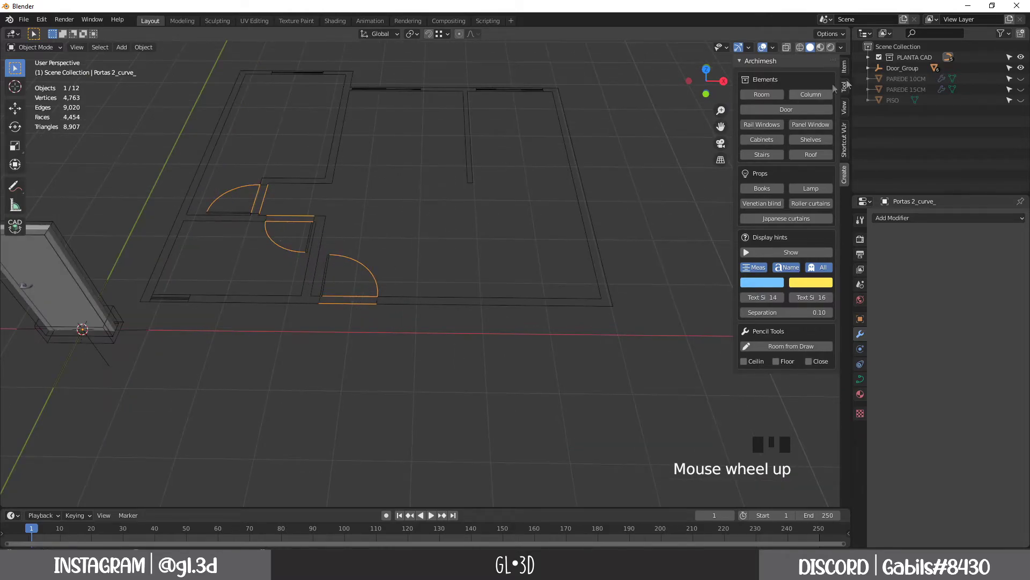
Expand PLANTA CAD in the Outliner to inspect its imported curves
click(868, 59)
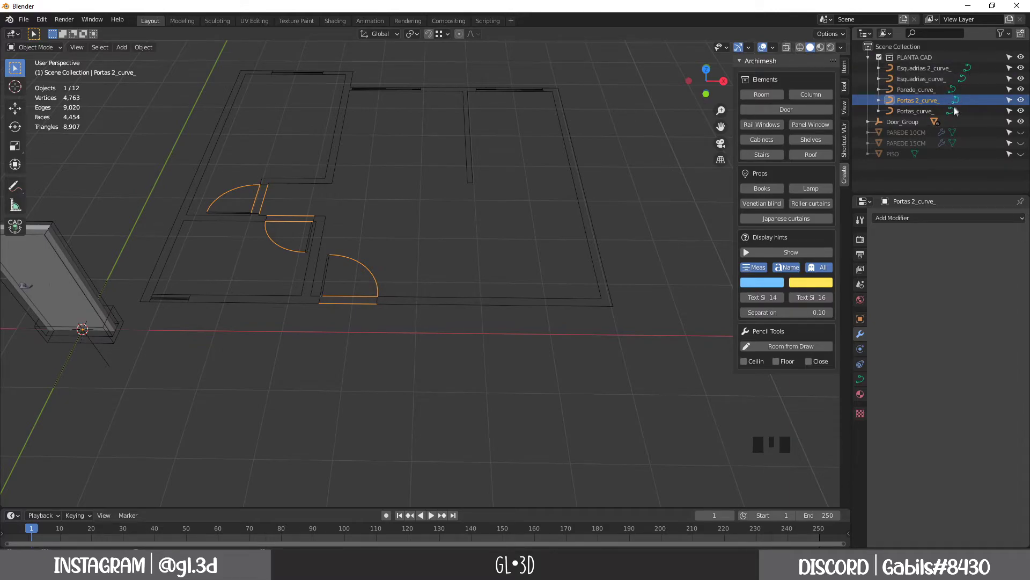
click(869, 60)
drag(342, 307, 361, 280)
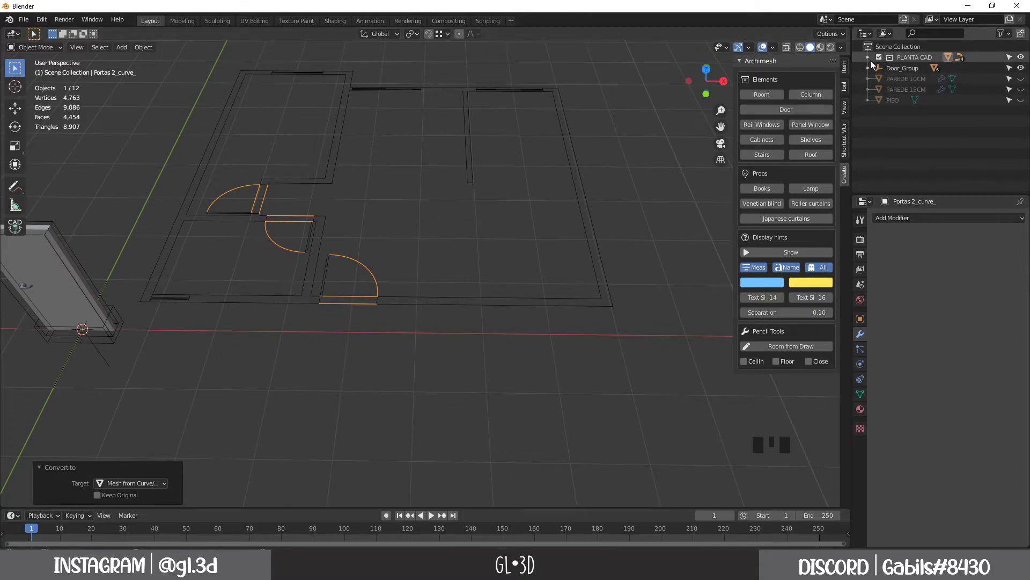
drag(873, 61, 871, 61)
click(871, 60)
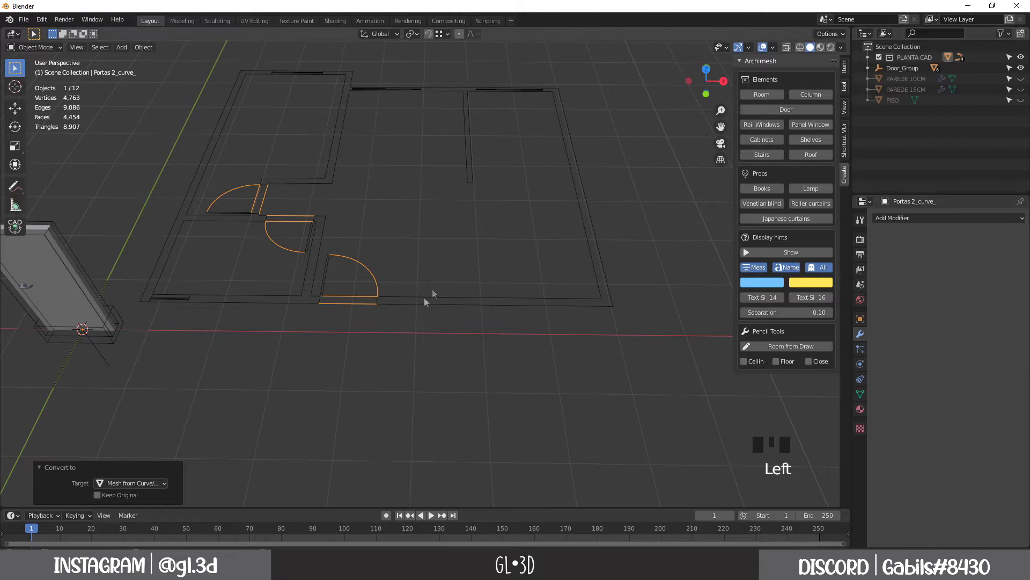
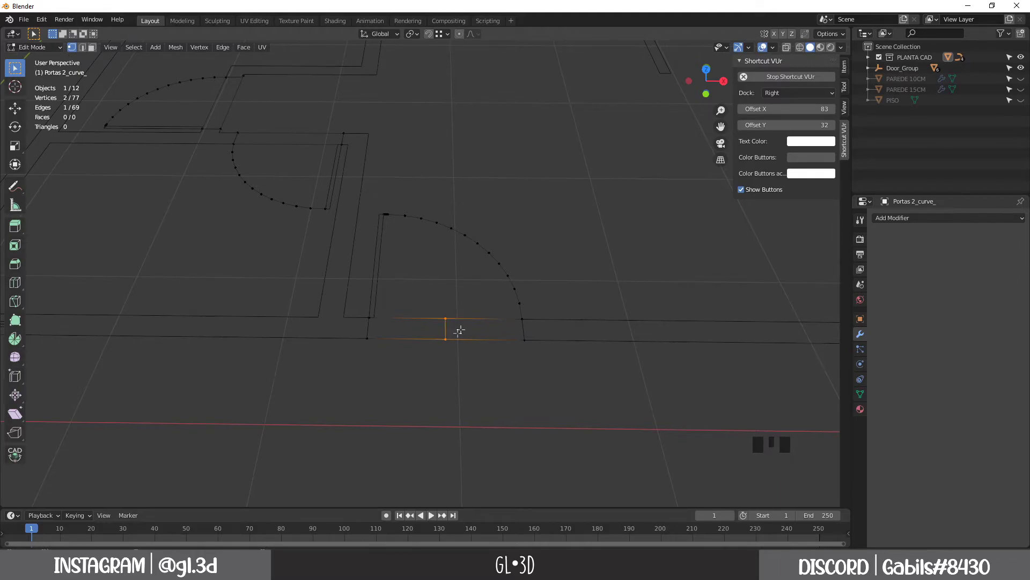
Leave Edit Mode after the midpoint subdivision, pull back to the whole plan and select the Door_Group at the origin
key(Tab)
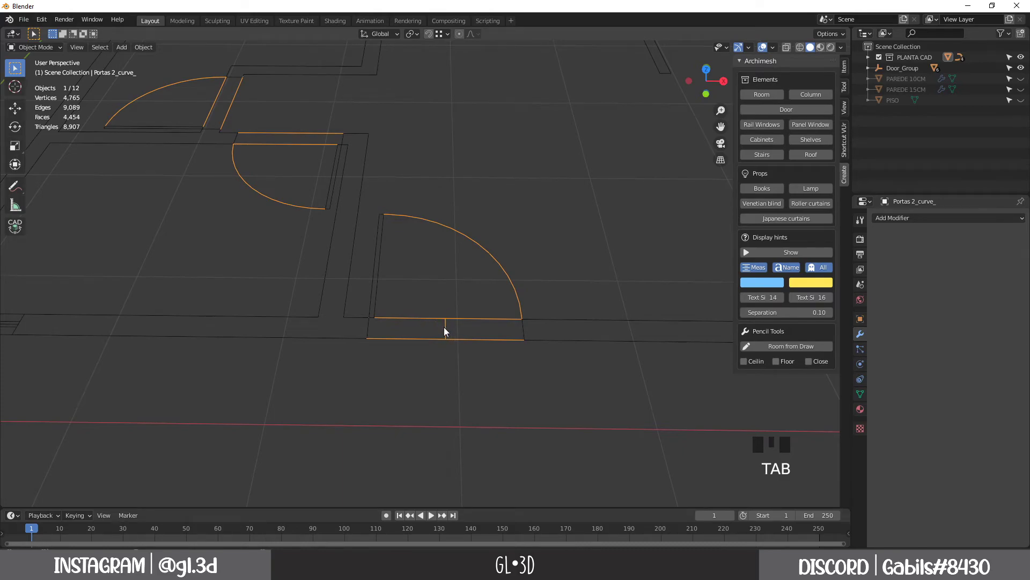
scroll(down, 3)
scroll(up, 3)
drag(432, 40, 233, 362)
drag(232, 362, 180, 289)
click(180, 290)
click(165, 268)
click(175, 211)
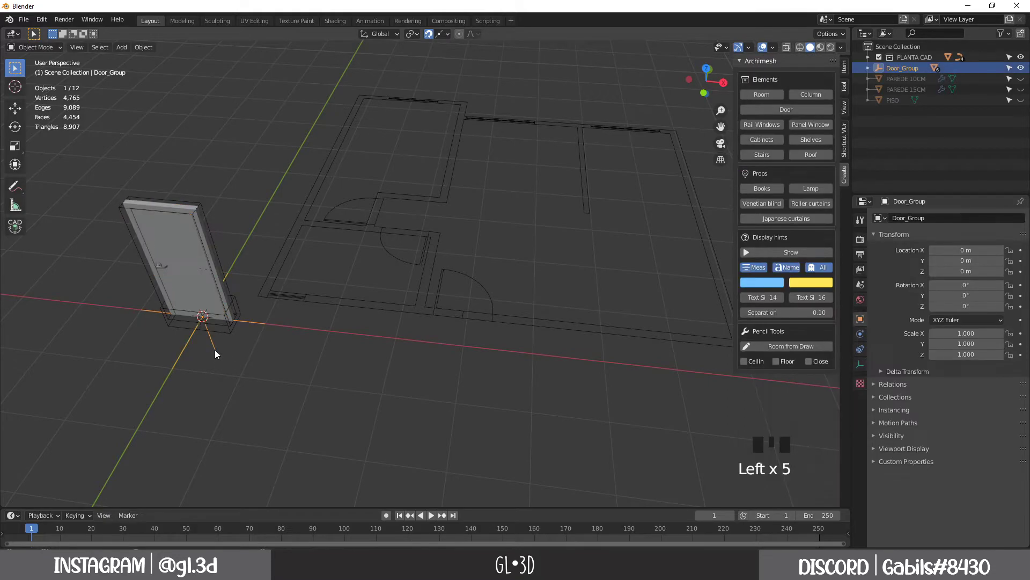
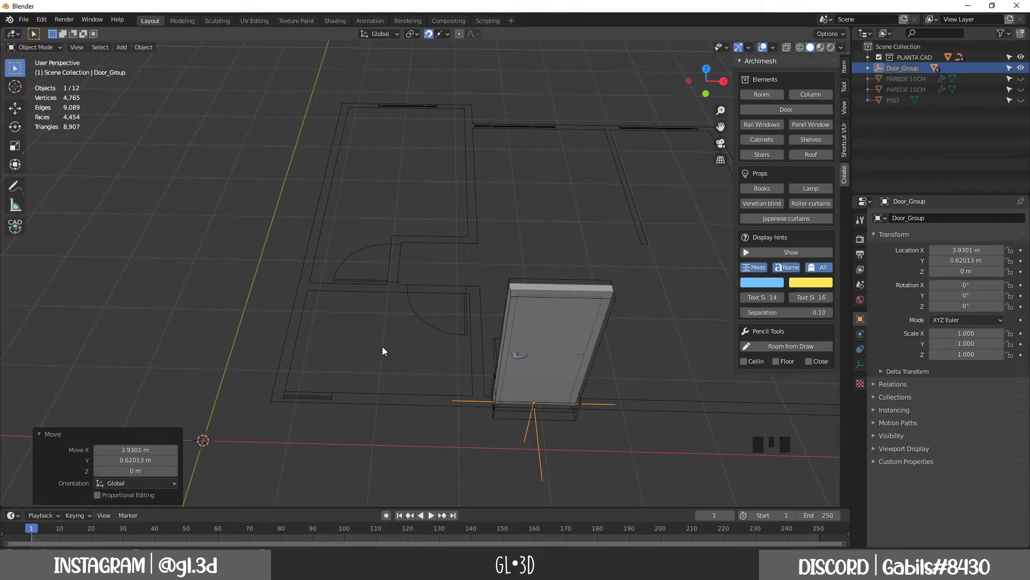
Zoom the view around the door placed in the lower doorway
scroll(up, 3)
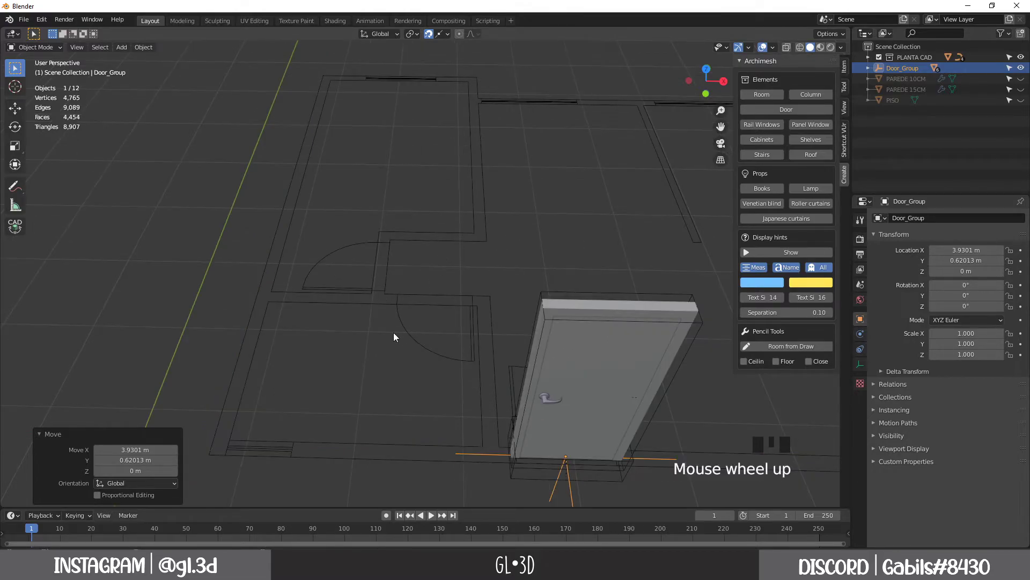
scroll(down, 3)
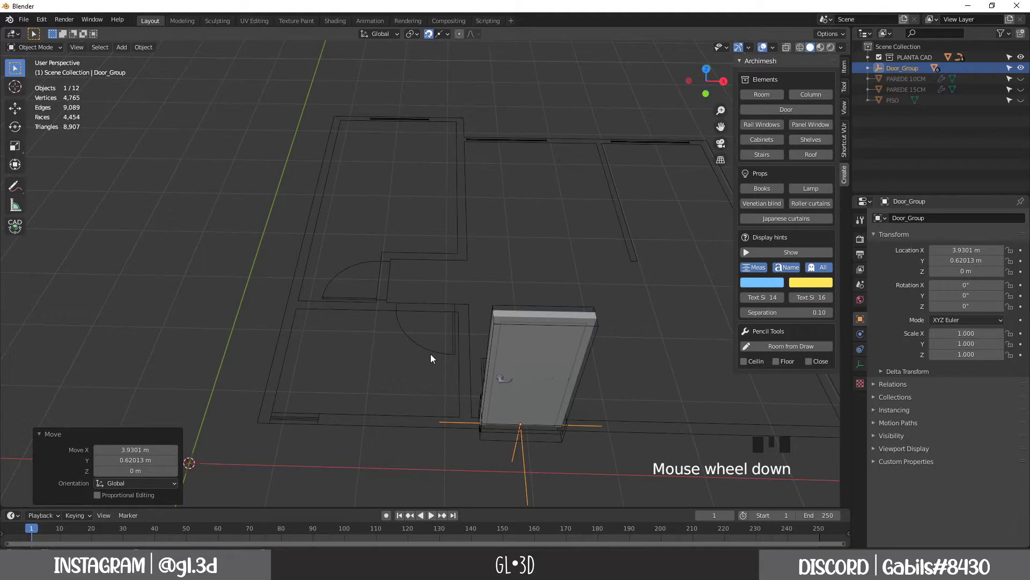
Snap the 3D cursor to the second doorway's edge midpoint in Portas 2_curve_ via Shift+S and return to Object Mode
scroll(up, 3)
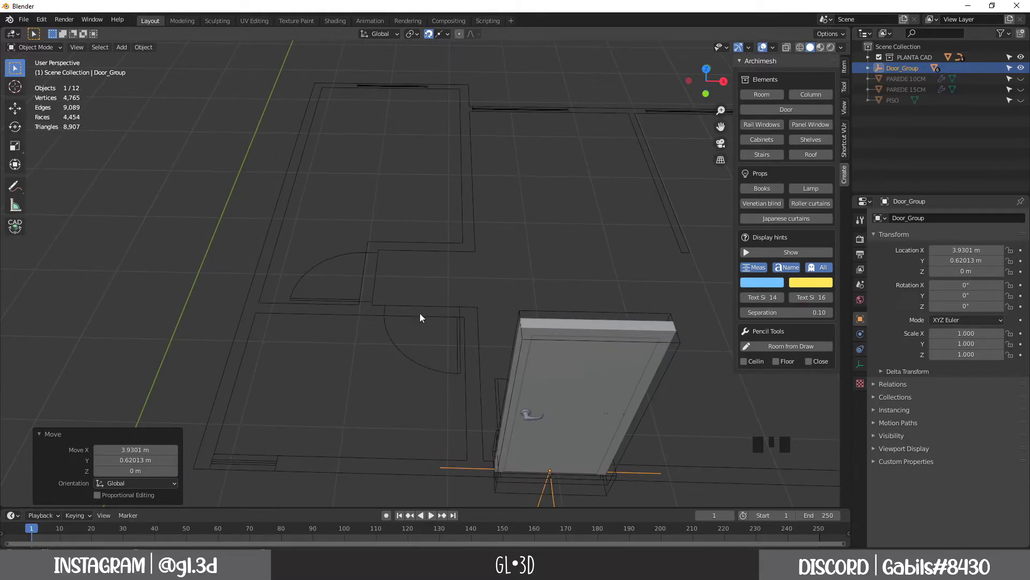
click(423, 321)
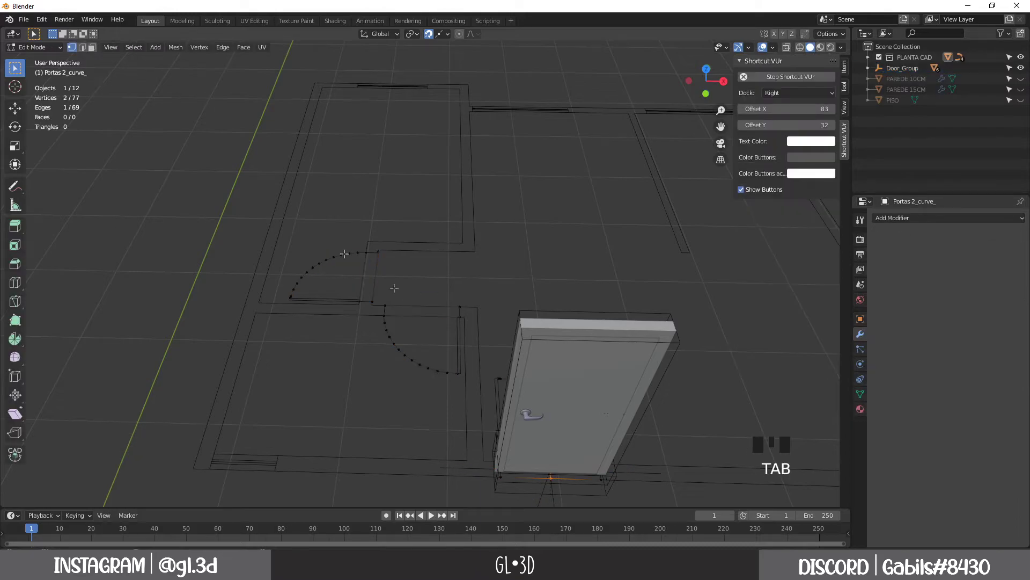
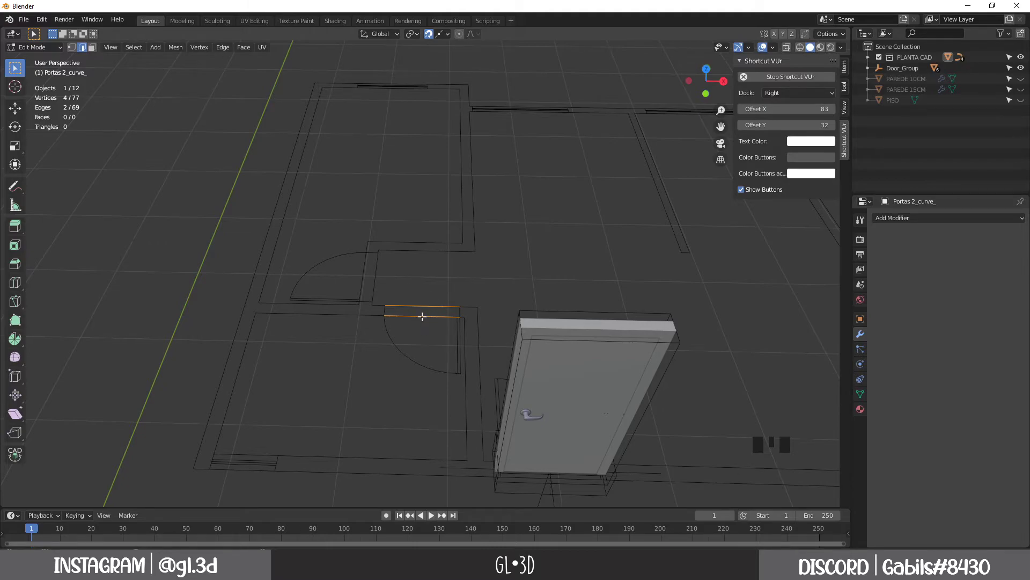
key(shift+s)
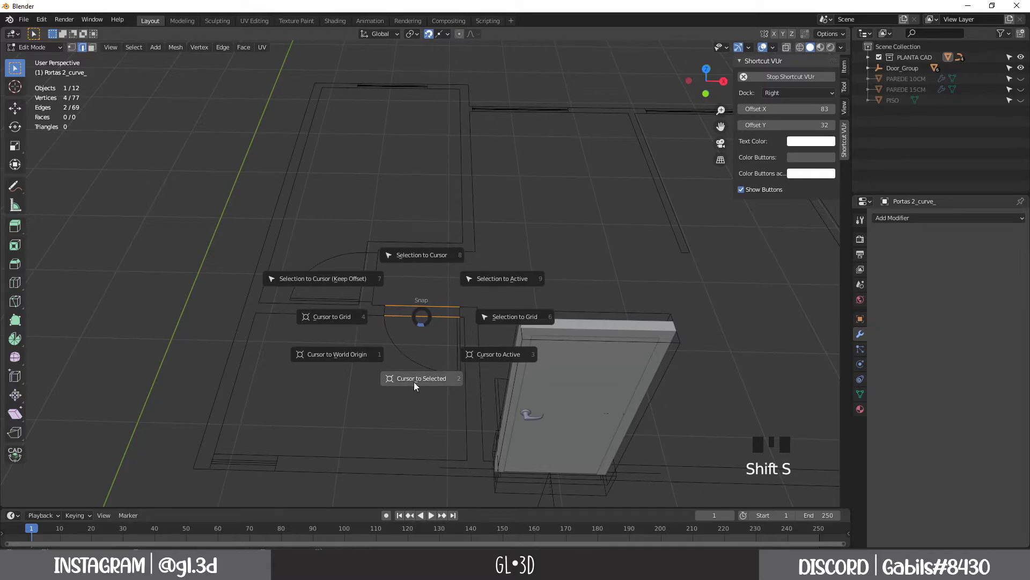
scroll(up, 3)
scroll(up, 3)
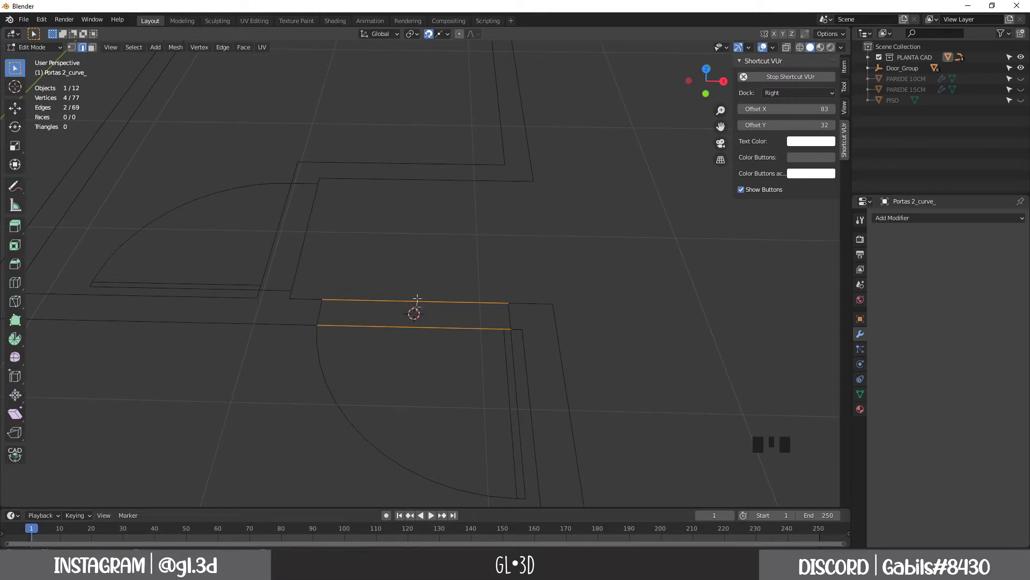
scroll(down, 3)
scroll(up, 3)
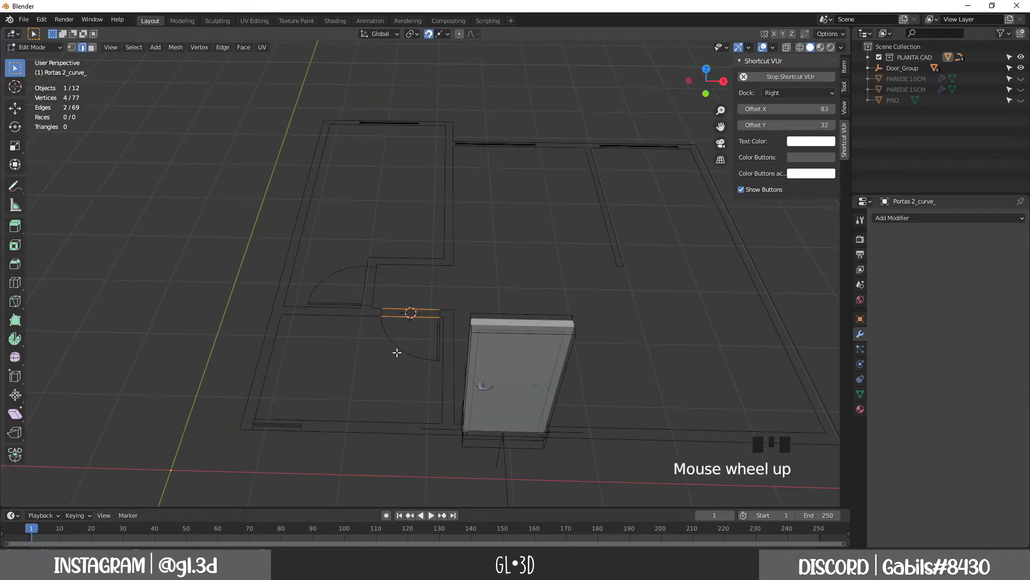
key(Tab)
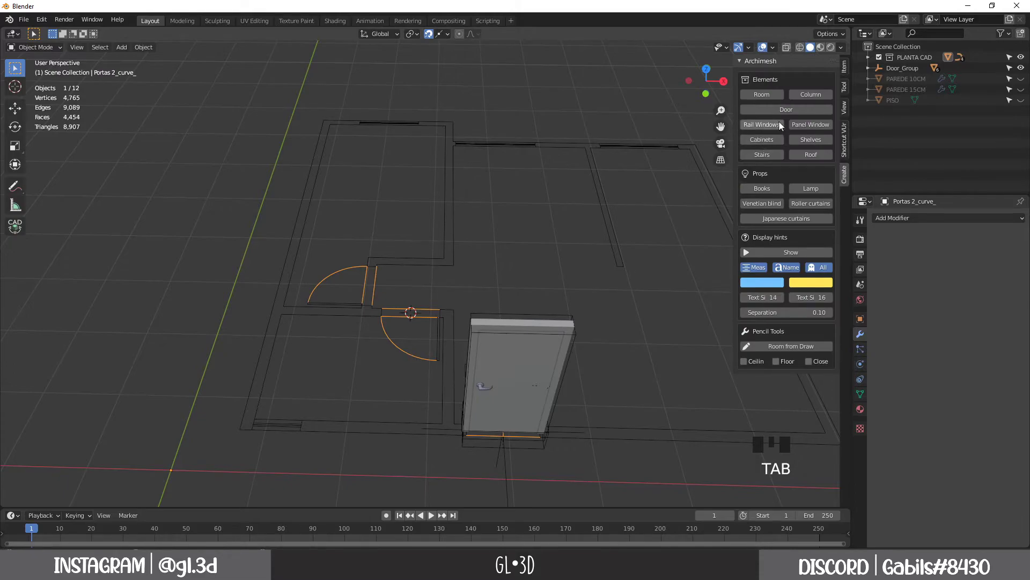
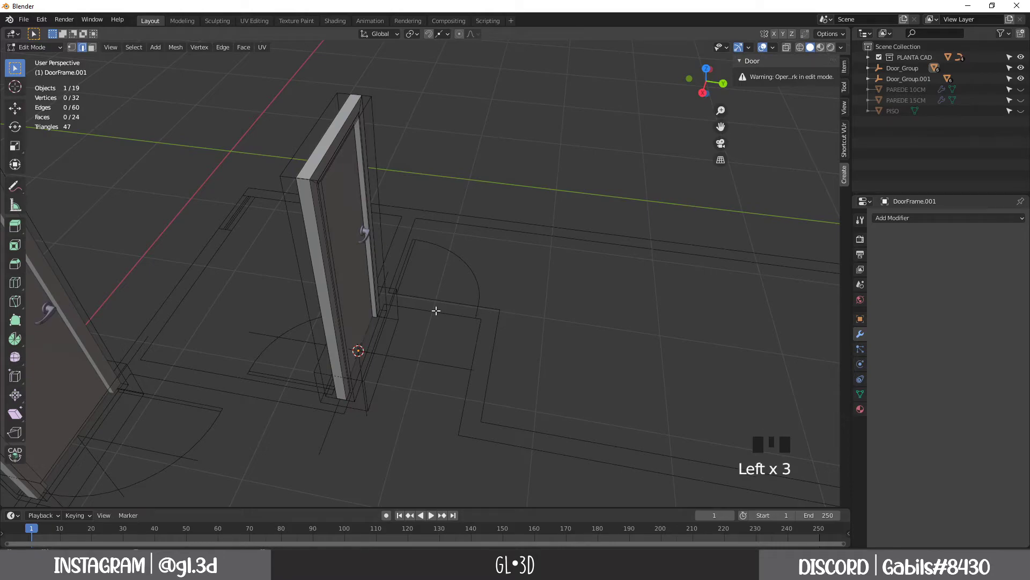
Reselect Portas 2_curve_ and enter Edit Mode on its vertices
click(439, 316)
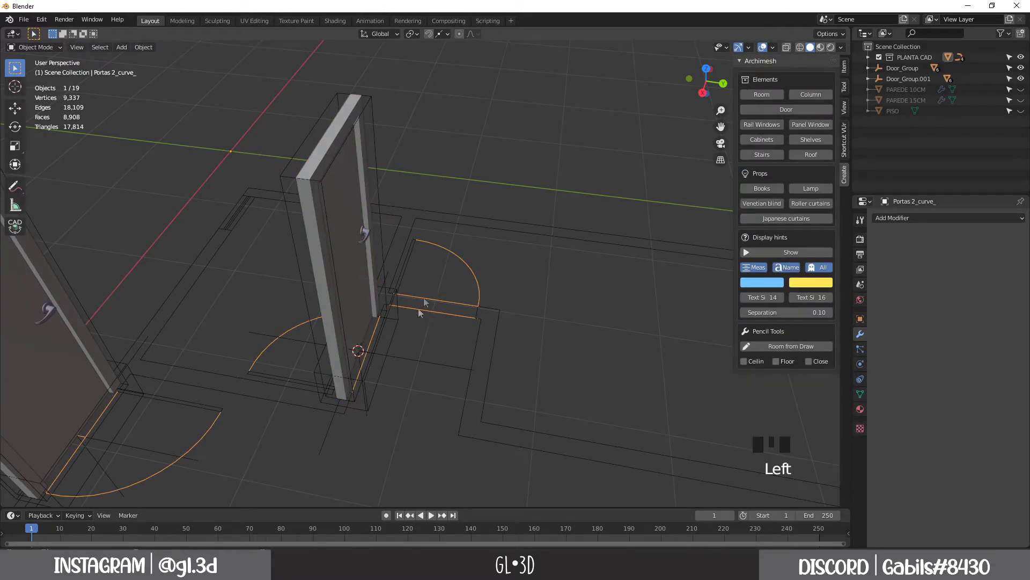
key(Tab)
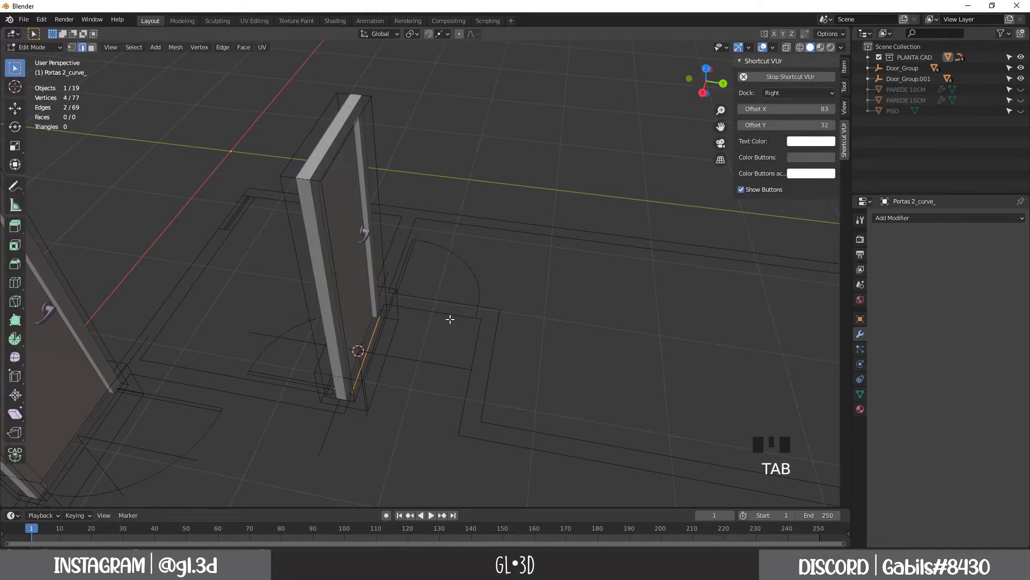
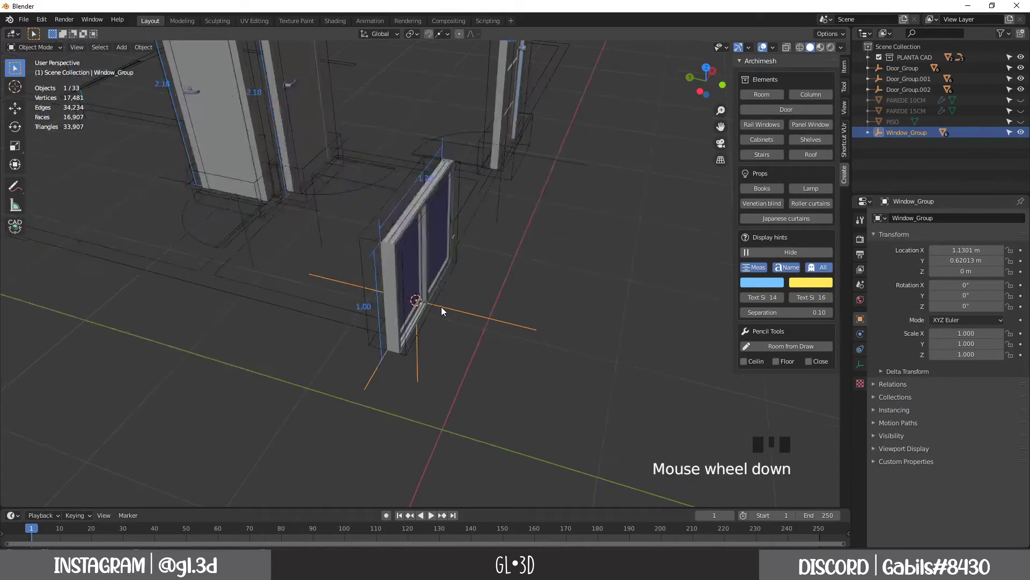
Move Window_Group along Y about 0.53 m into its window opening in the wall
scroll(down, 3)
scroll(up, 3)
drag(452, 37, 358, 370)
scroll(down, 3)
scroll(down, 3)
key(g)
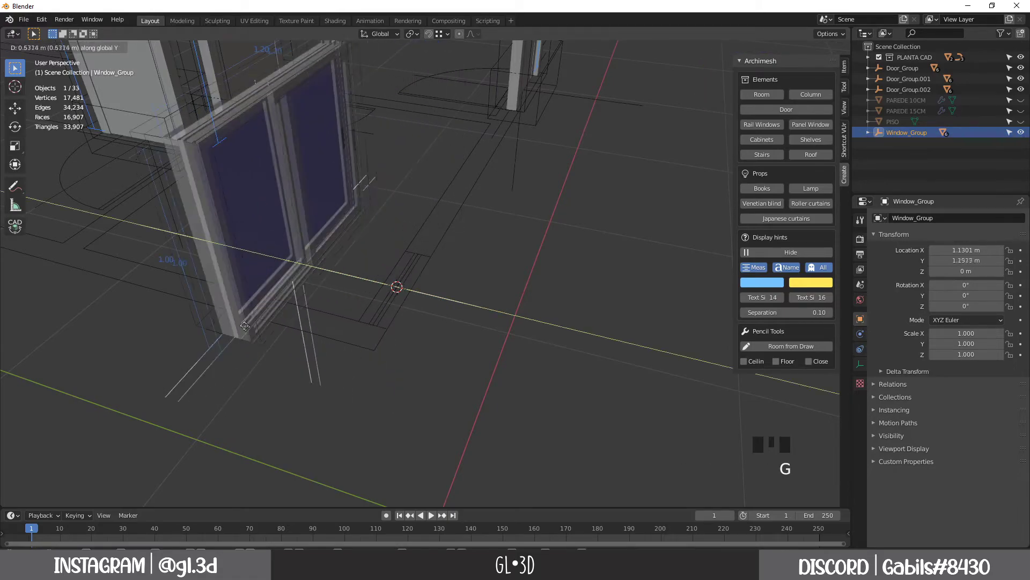
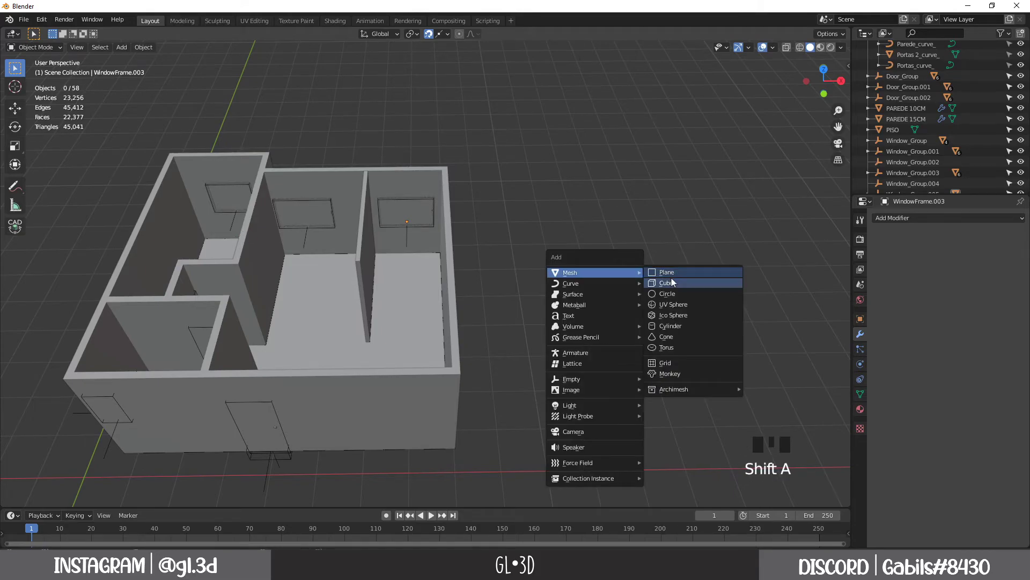
Add a Cube and set its viewport display to Bounds so it shows as a wireframe box
key(shift+a)
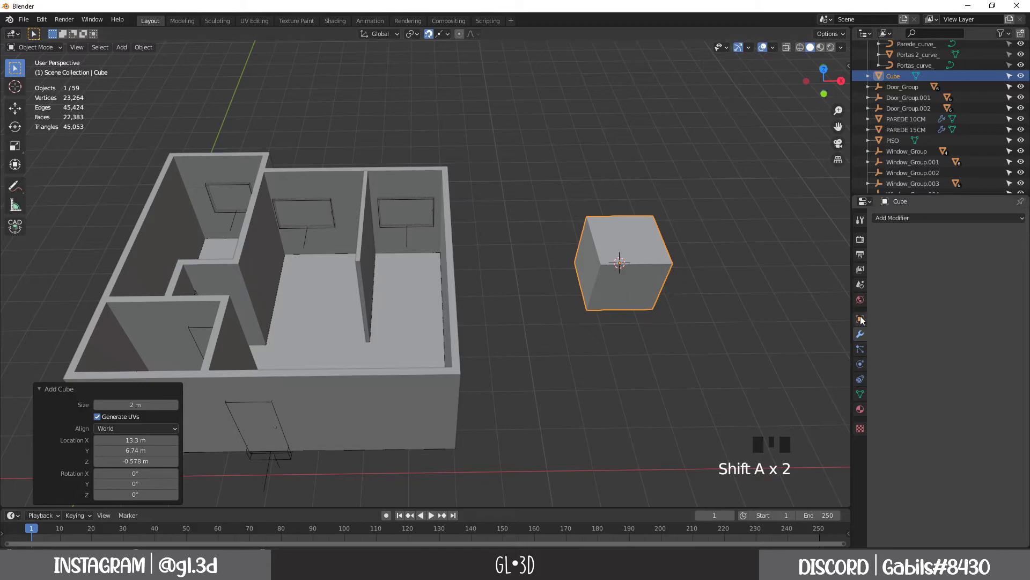
click(864, 319)
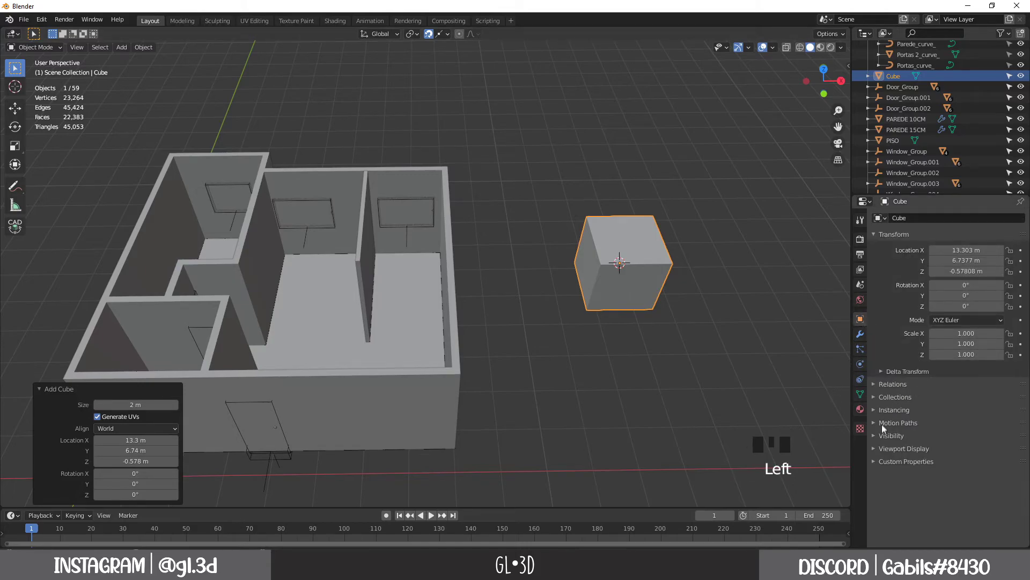
click(879, 440)
drag(878, 440, 953, 505)
scroll(down, 3)
drag(947, 525, 646, 310)
drag(647, 311, 607, 295)
Move the cube toward the rightmost room's outer wall, then drag it about 2 m along Z
key(g)
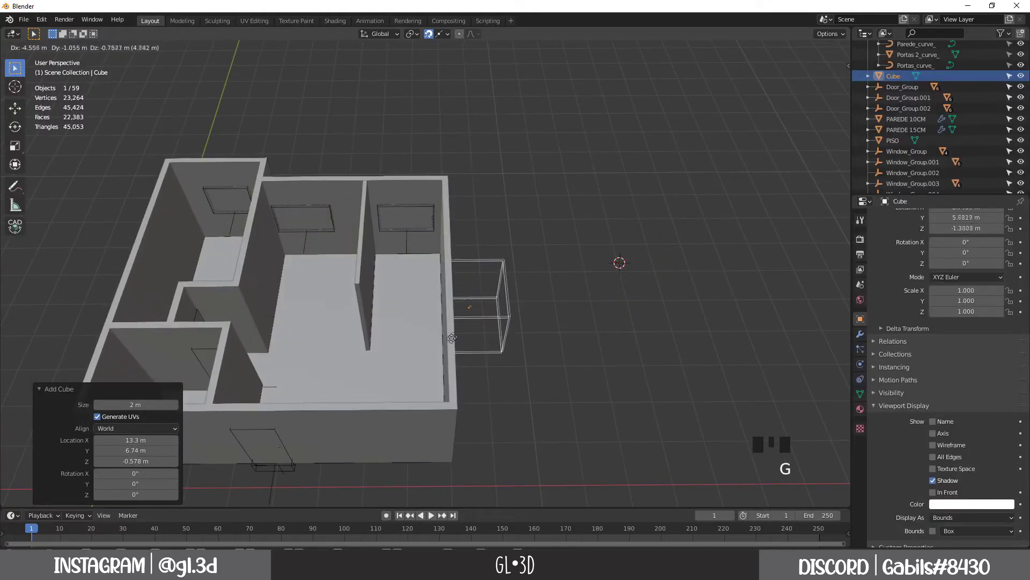
drag(468, 361, 429, 38)
click(428, 38)
key(g)
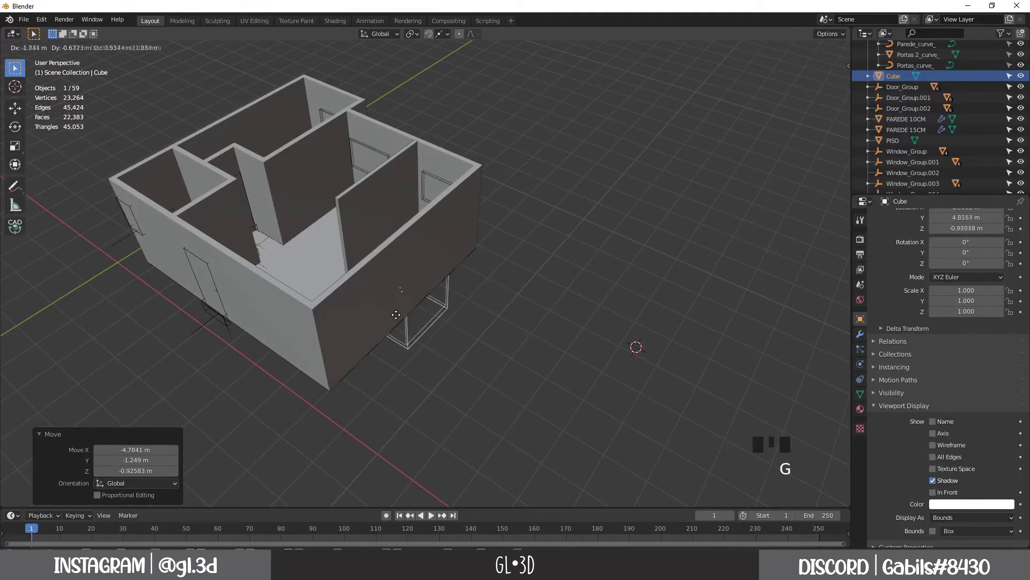
key(g)
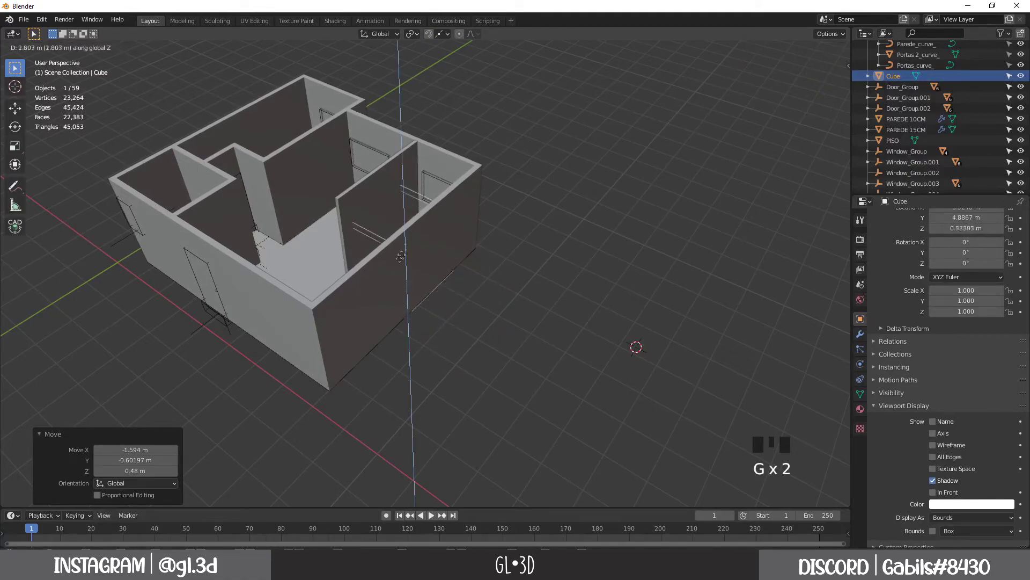
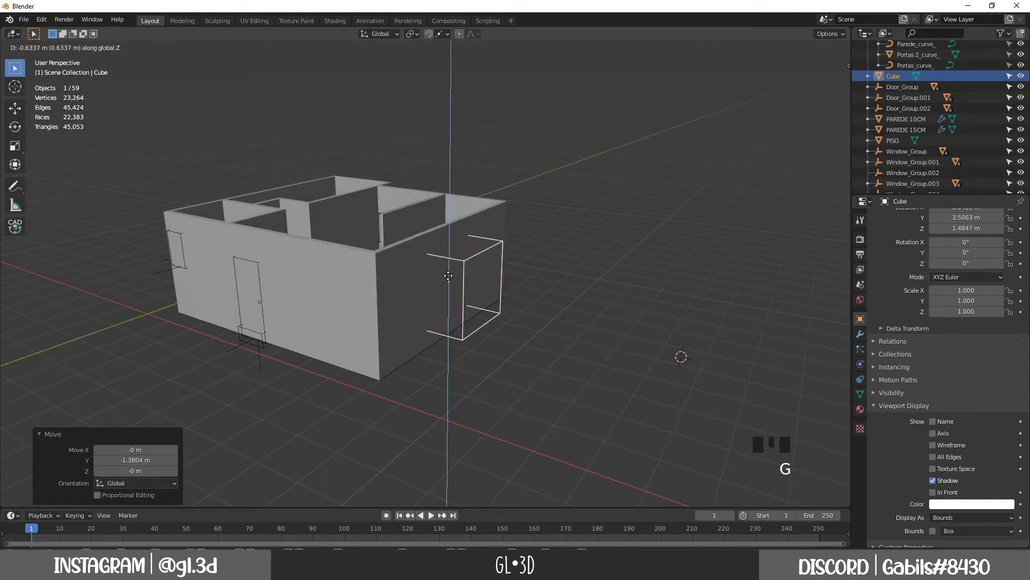
Add a Boolean Difference modifier to PAREDE 15CM using the Cube as cutter
drag(419, 287, 509, 315)
click(510, 315)
drag(495, 333, 506, 374)
click(506, 374)
drag(510, 375, 863, 342)
click(863, 342)
drag(952, 221, 1009, 283)
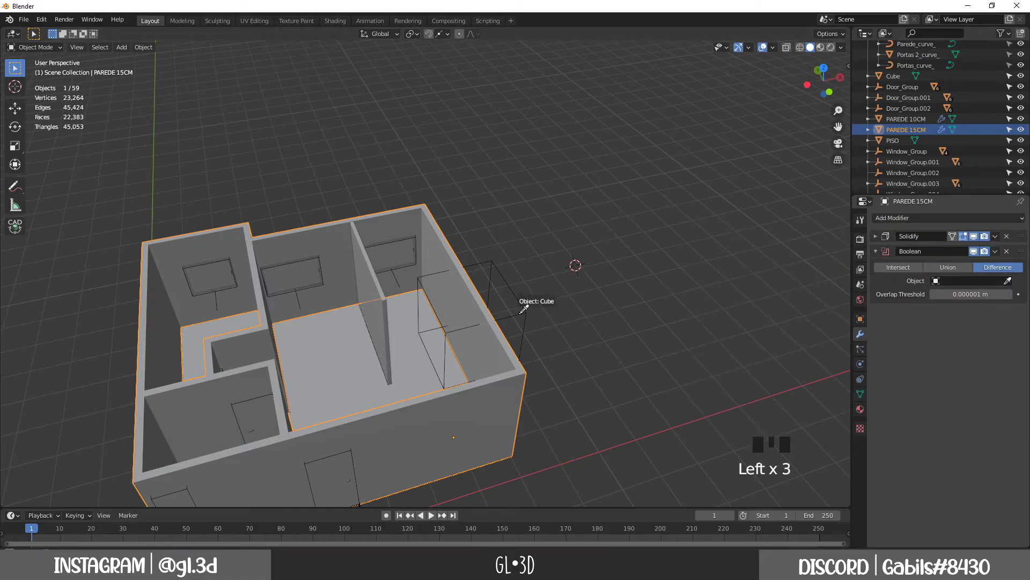
drag(566, 345, 576, 331)
click(576, 331)
Inspect the test opening and resize the cube along its depth through the wall
drag(472, 309, 446, 316)
scroll(up, 3)
scroll(up, 3)
drag(480, 323, 514, 331)
scroll(down, 3)
click(532, 326)
click(483, 305)
key(g)
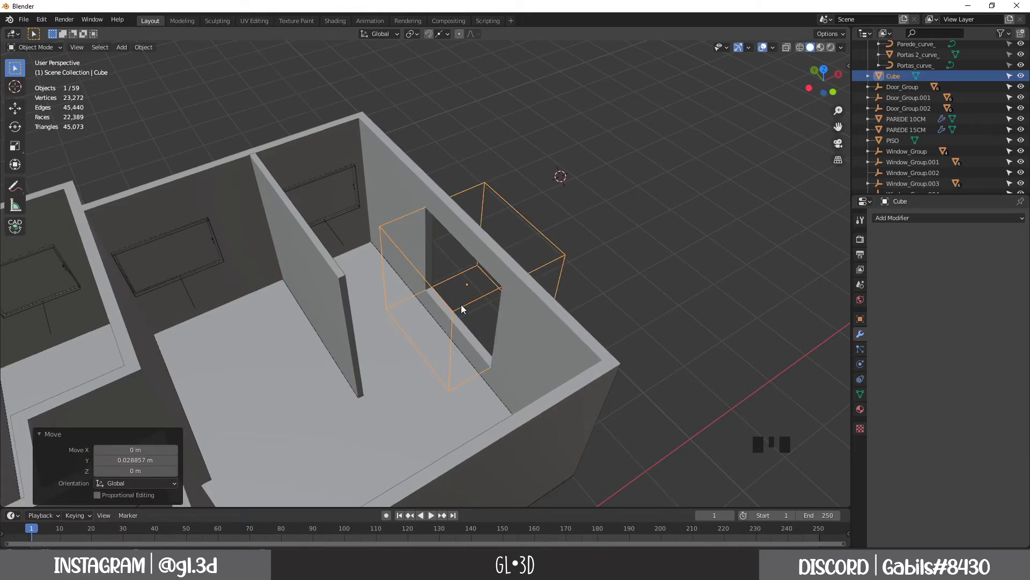
click(465, 309)
key(s)
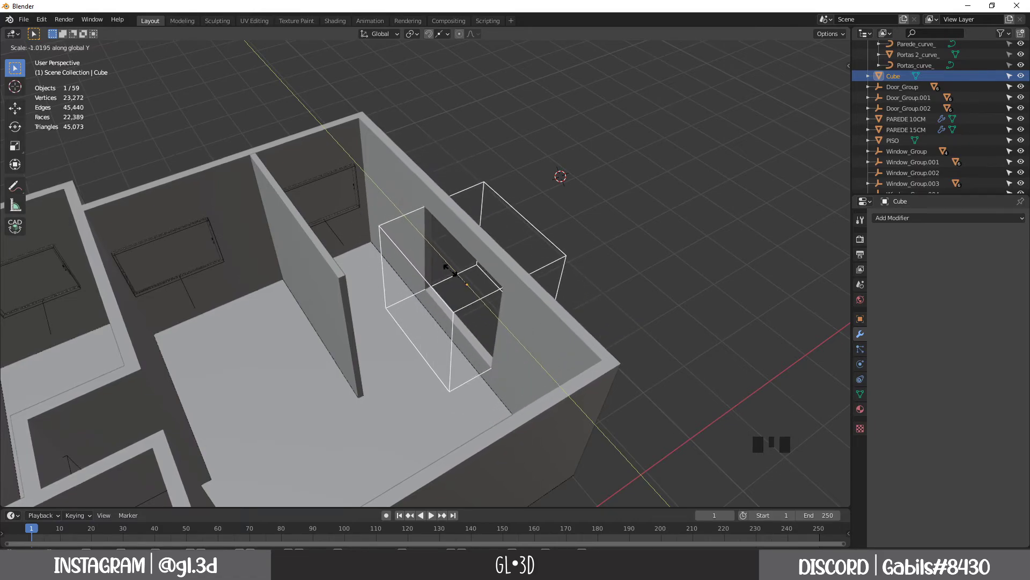
click(400, 177)
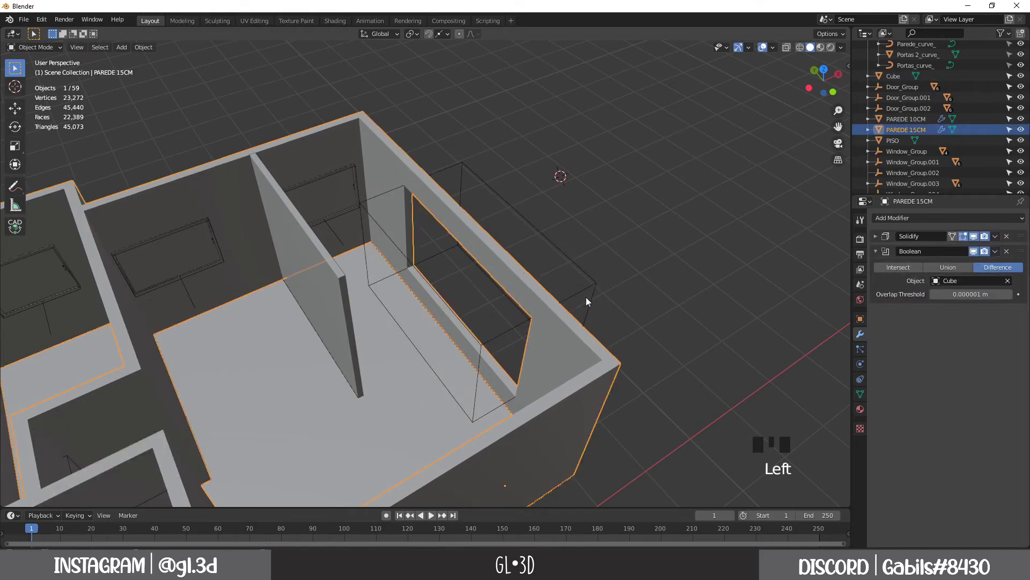
Remove the cube Boolean from PAREDE 15CM and delete the test Cube
click(588, 292)
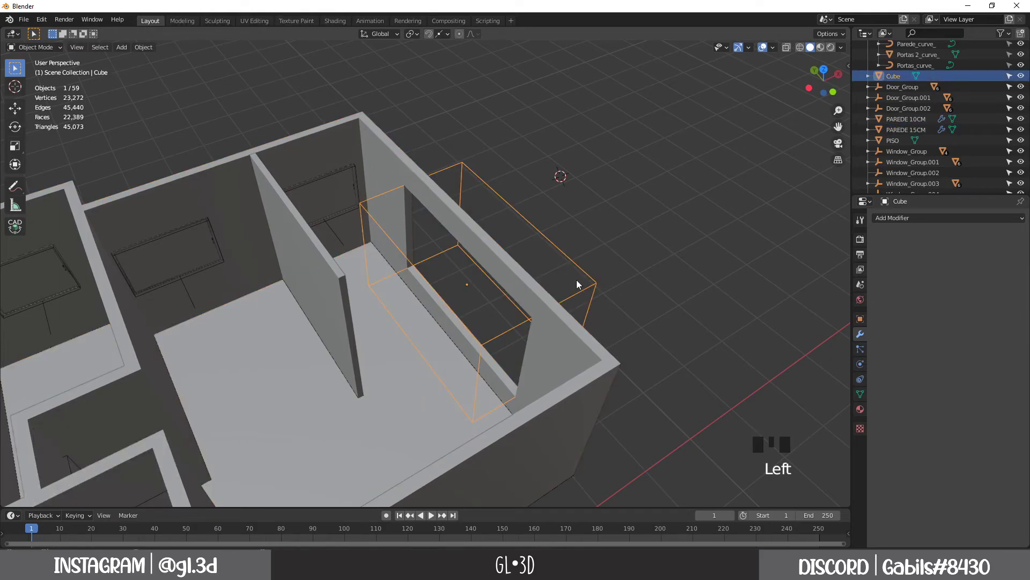
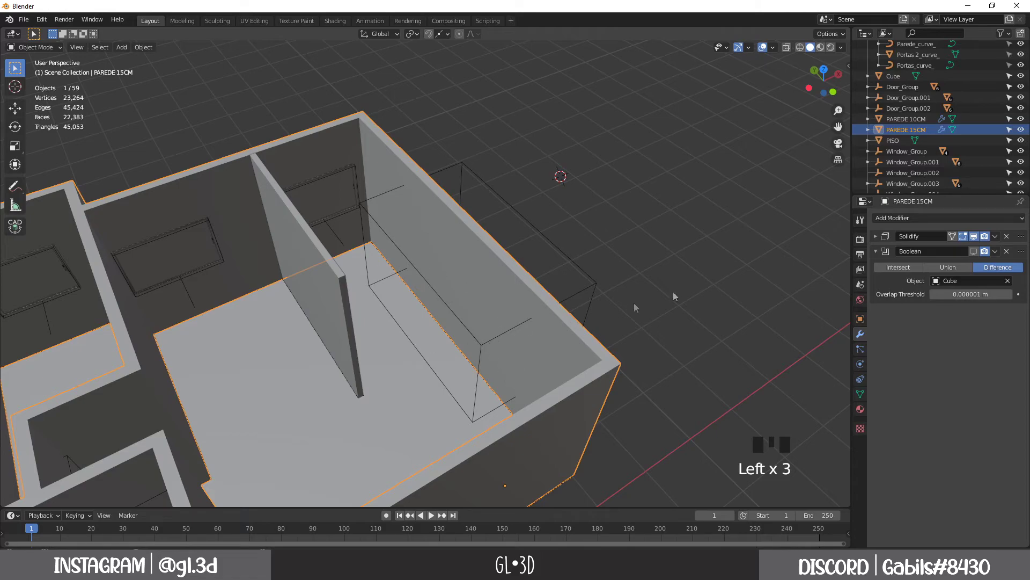
drag(538, 309, 997, 255)
drag(996, 255, 983, 271)
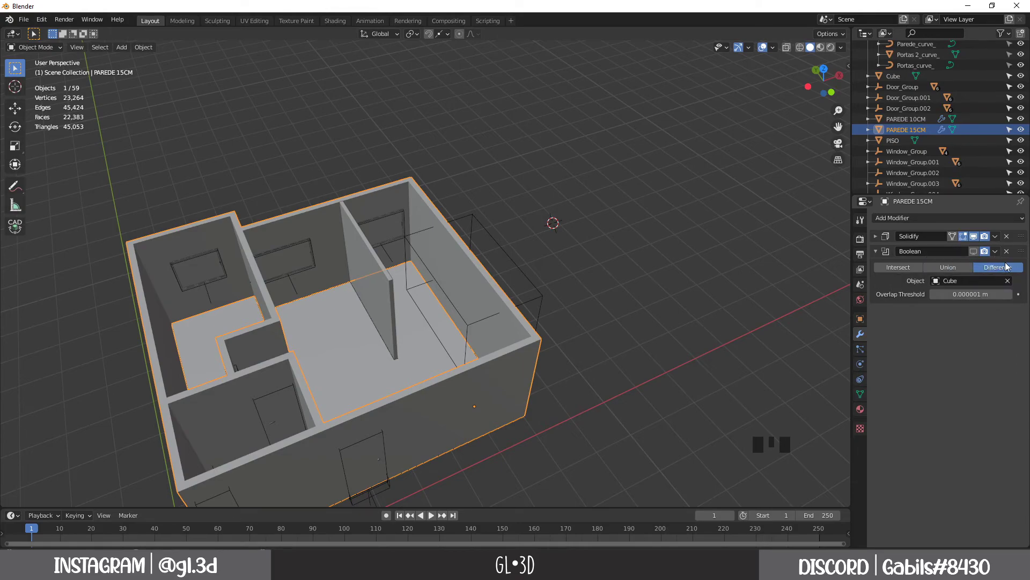
click(1010, 257)
drag(435, 291, 527, 388)
click(527, 388)
key(Delete)
Add a new Difference Boolean modifier to the PAREDE 15CM walls with no object set
drag(526, 375, 512, 256)
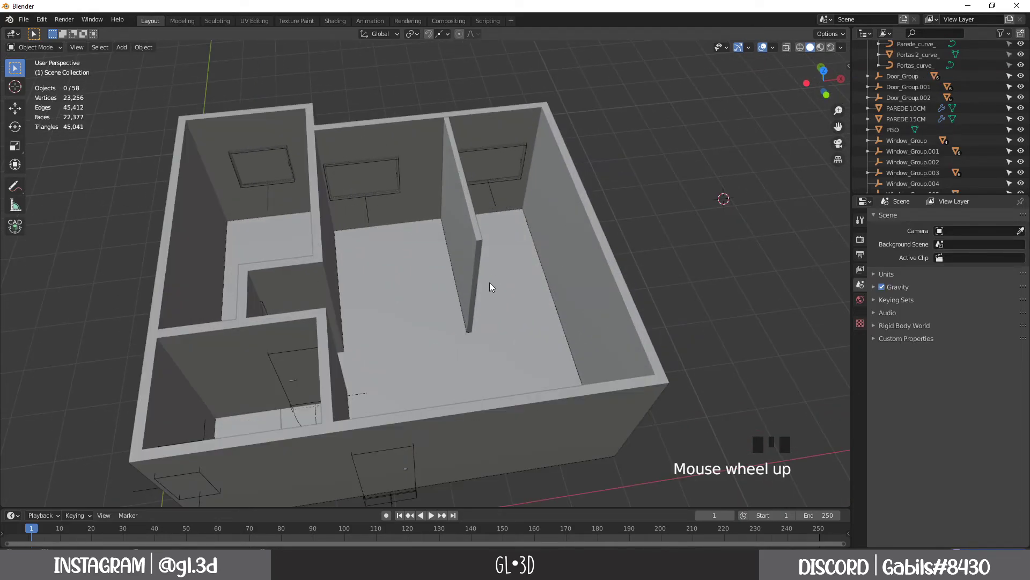
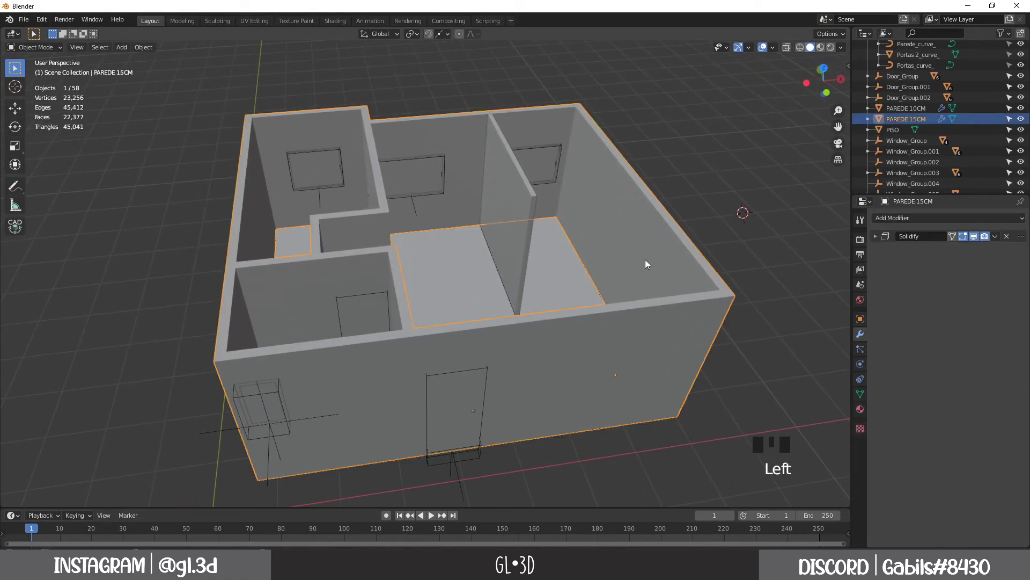
drag(922, 226, 1010, 285)
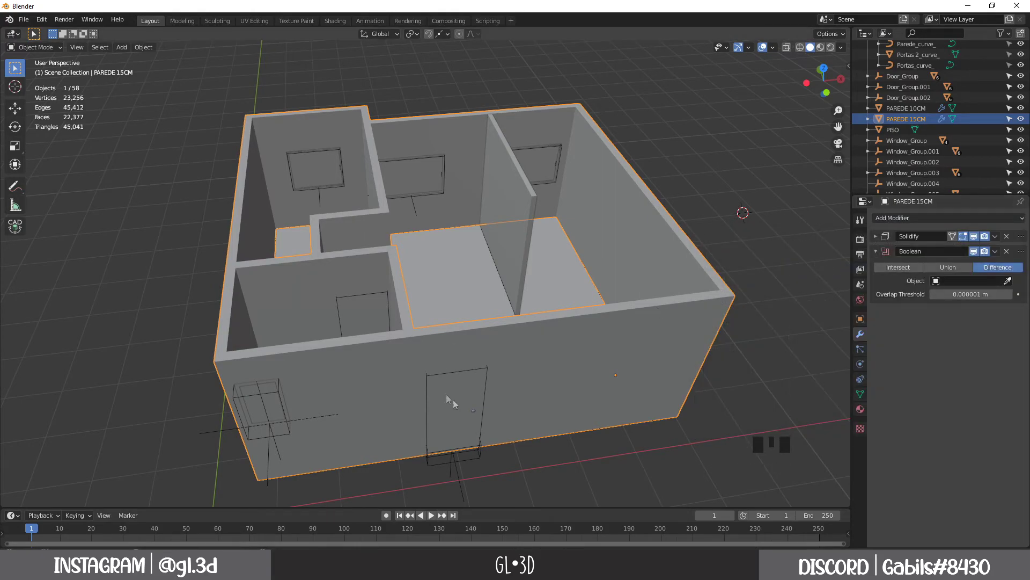
drag(504, 470, 1024, 122)
click(1024, 122)
Zoom to a door and select its CTRL_Hole cutter object to inspect it
scroll(up, 3)
drag(528, 373, 545, 380)
scroll(up, 3)
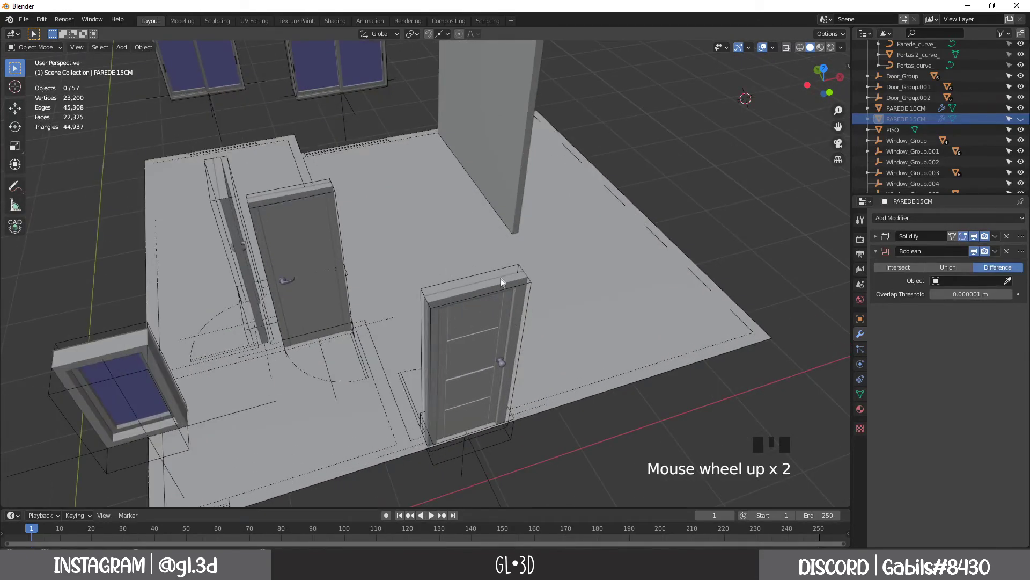
scroll(up, 3)
drag(478, 318, 500, 272)
click(500, 272)
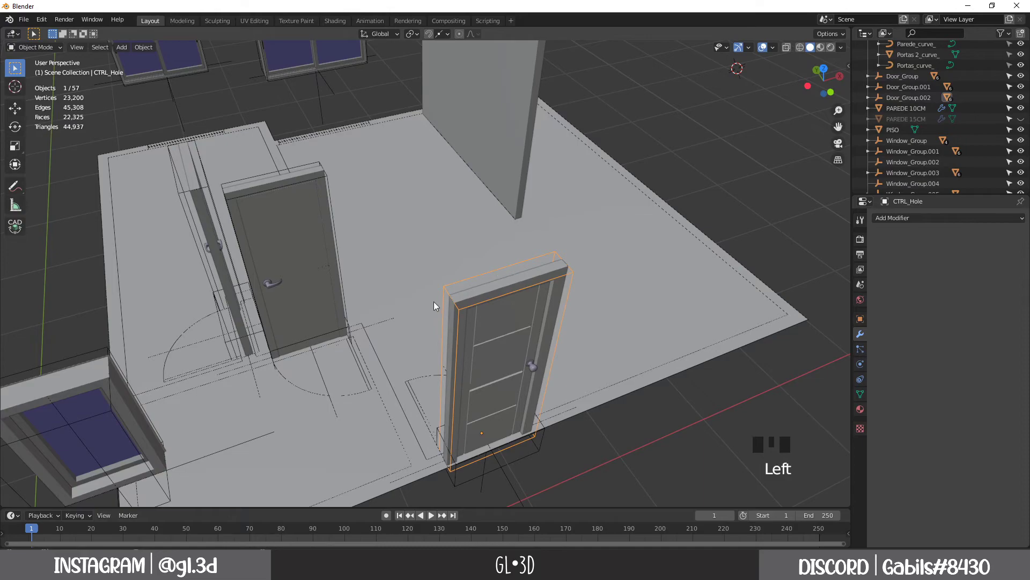
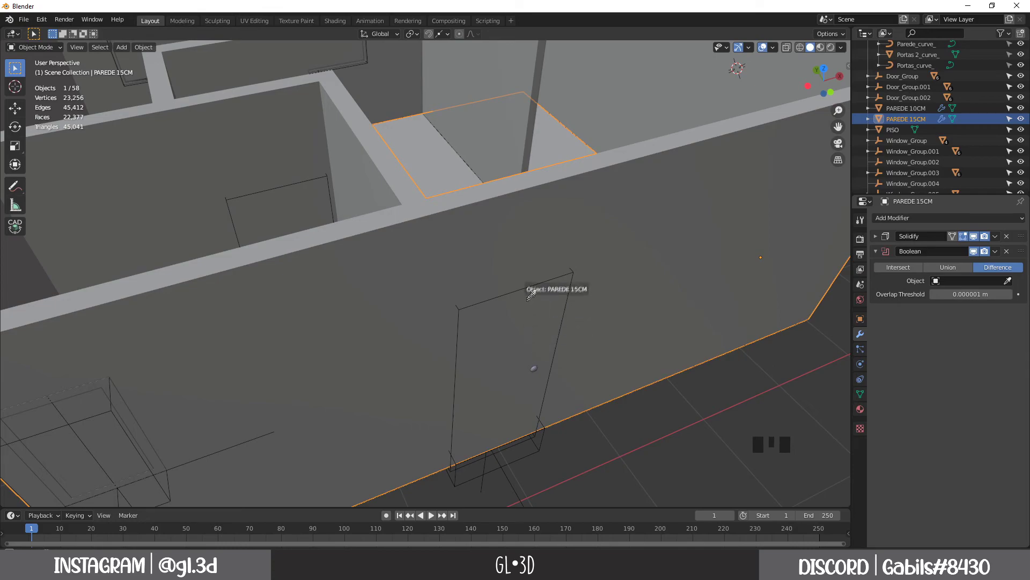
Select Door_Group.002 and slide it along X along the wall
scroll(down, 3)
click(542, 402)
drag(571, 376, 429, 430)
click(429, 429)
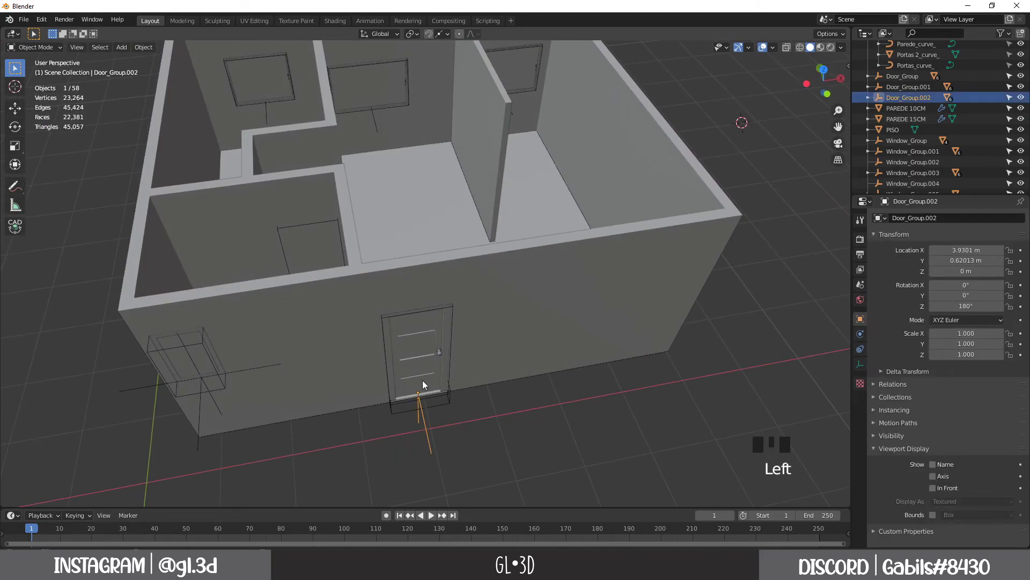
key(g)
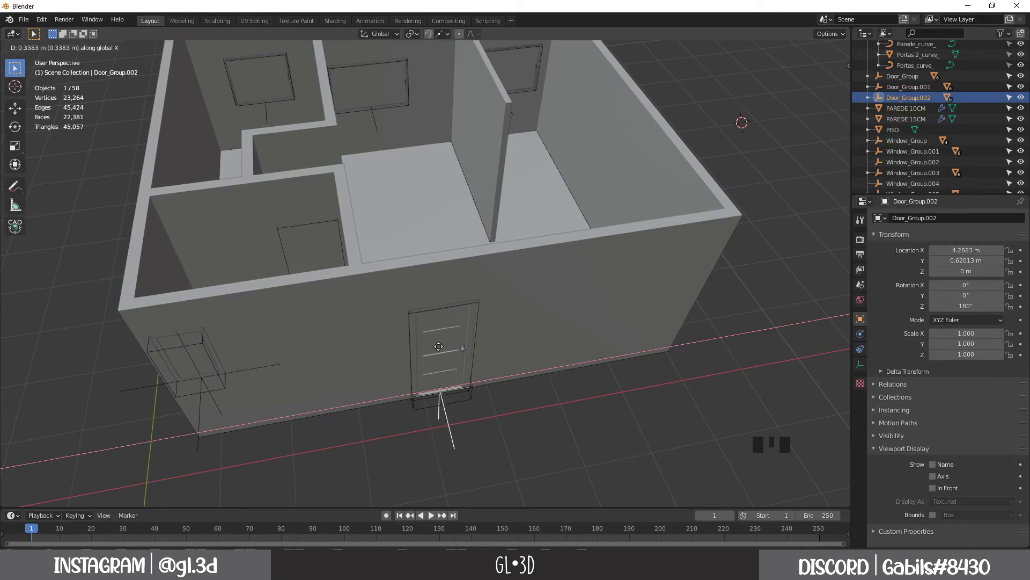
drag(518, 451, 456, 380)
Set the door's CTRL_Hole as the cutting object of PAREDE 15CM's Boolean
drag(456, 380, 624, 235)
click(625, 235)
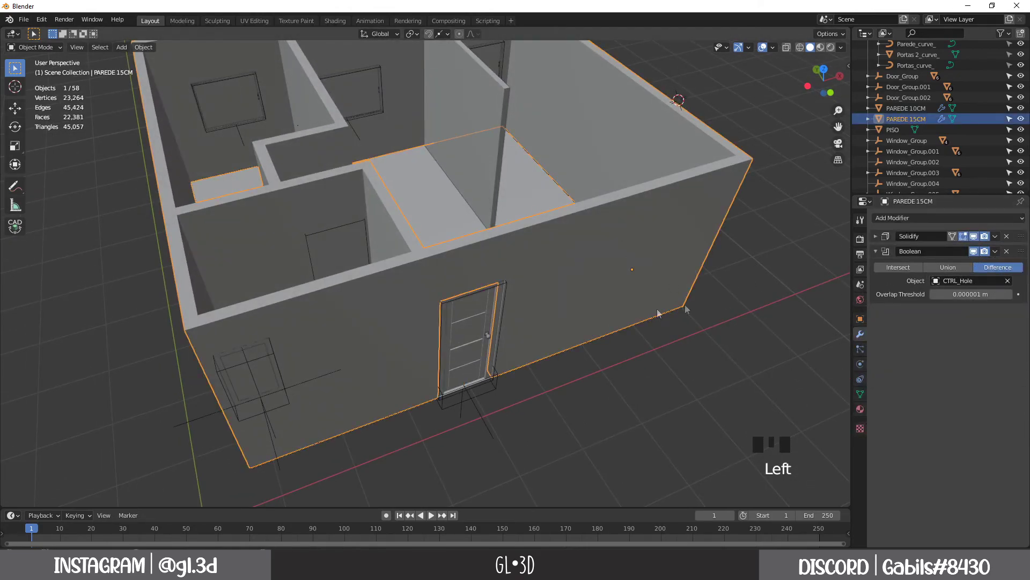
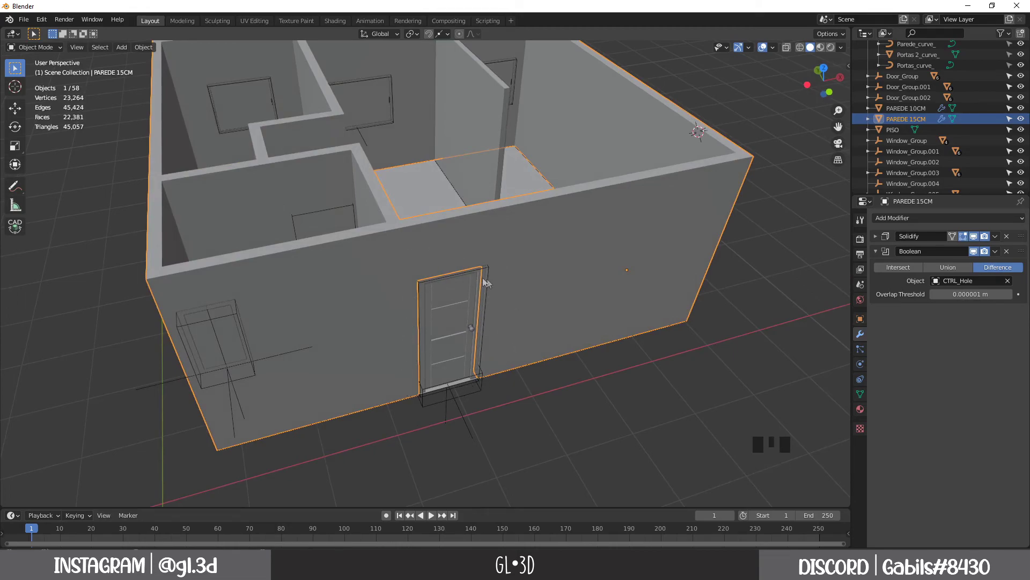
Inspect the doorway from several angles and reselect the PAREDE 15CM walls
click(523, 243)
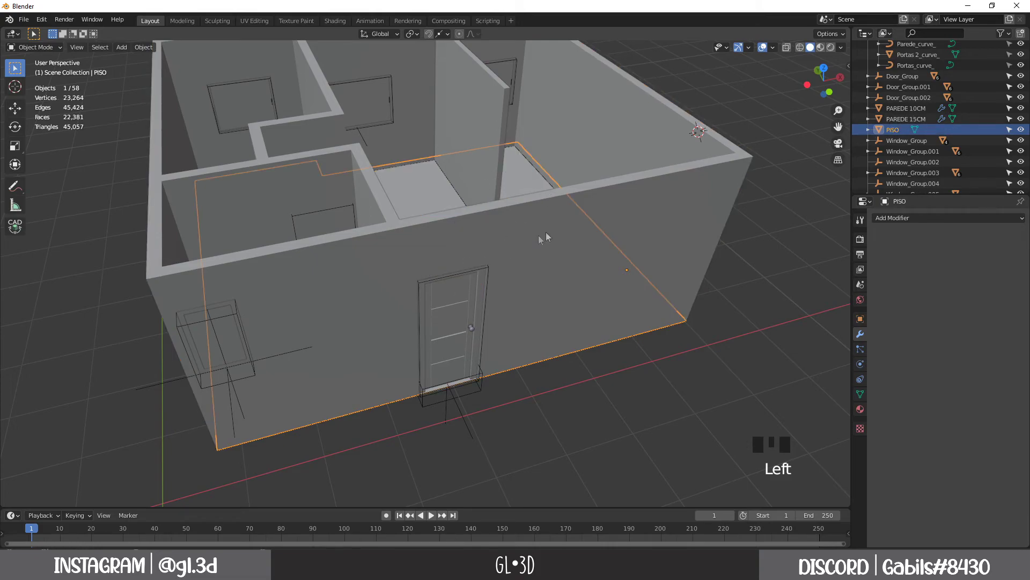
drag(544, 223, 421, 373)
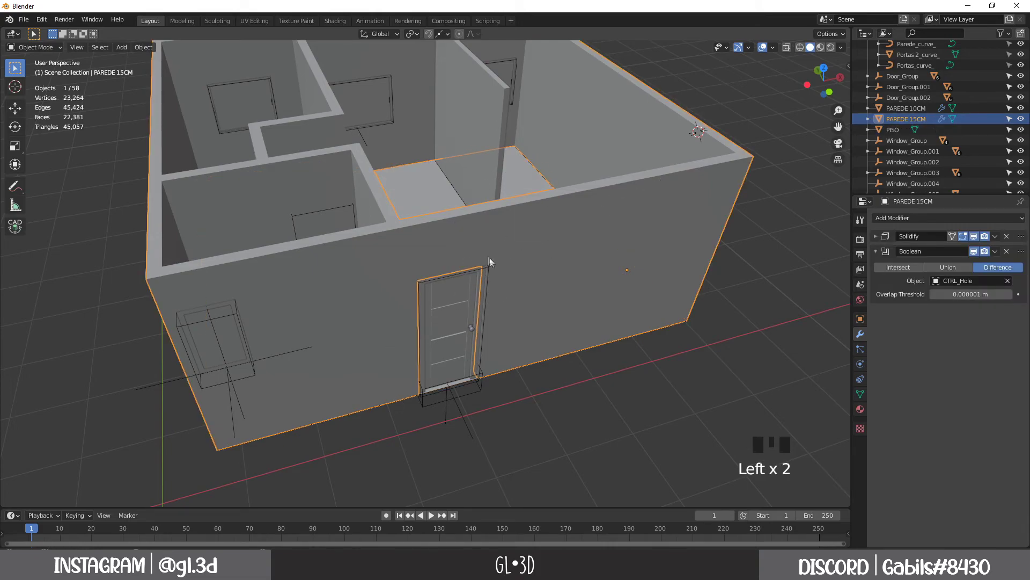
drag(505, 360, 597, 420)
click(598, 420)
drag(586, 404, 304, 392)
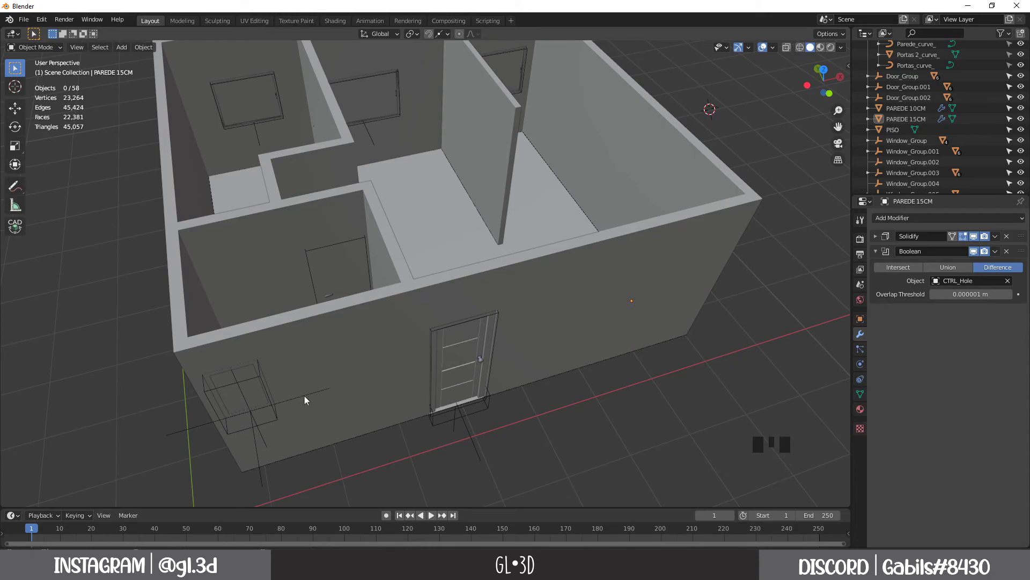
drag(560, 336, 771, 183)
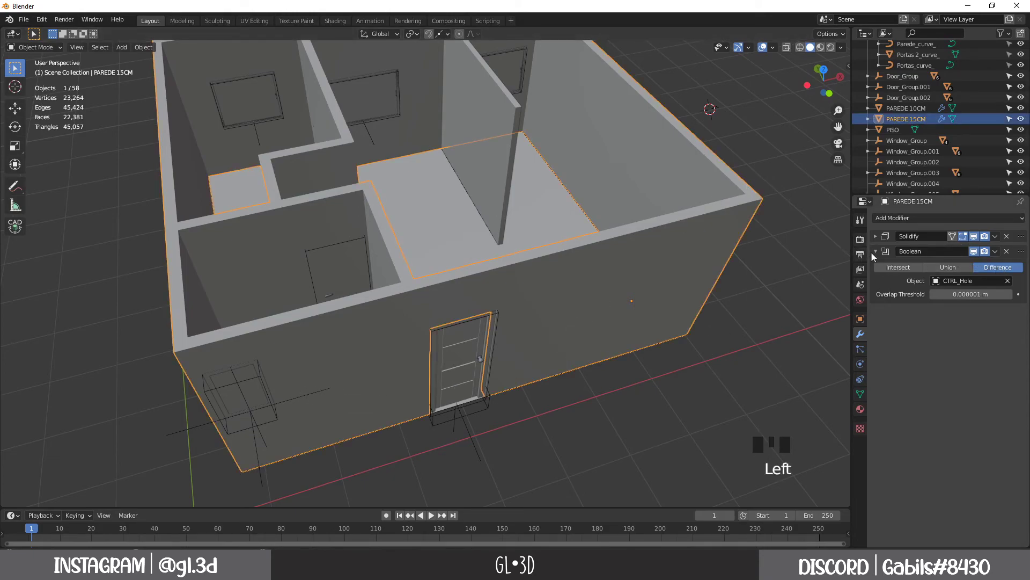
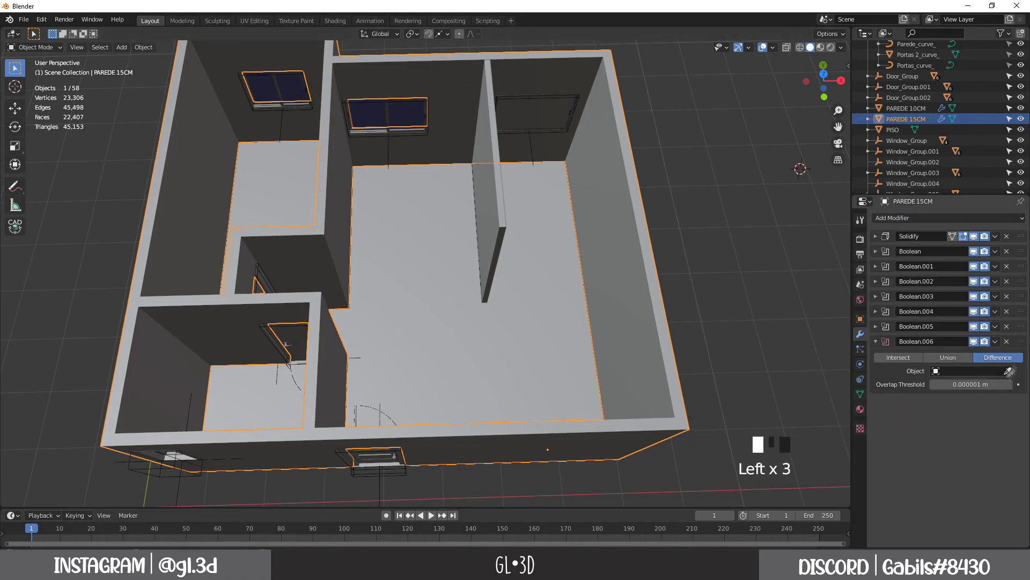
Add Boolean.001–.006 targeting each door and window CTRL_Hole, check openings, show the N sidebar
click(686, 202)
drag(1000, 346, 723, 254)
drag(723, 254, 720, 271)
scroll(down, 3)
drag(492, 346, 521, 307)
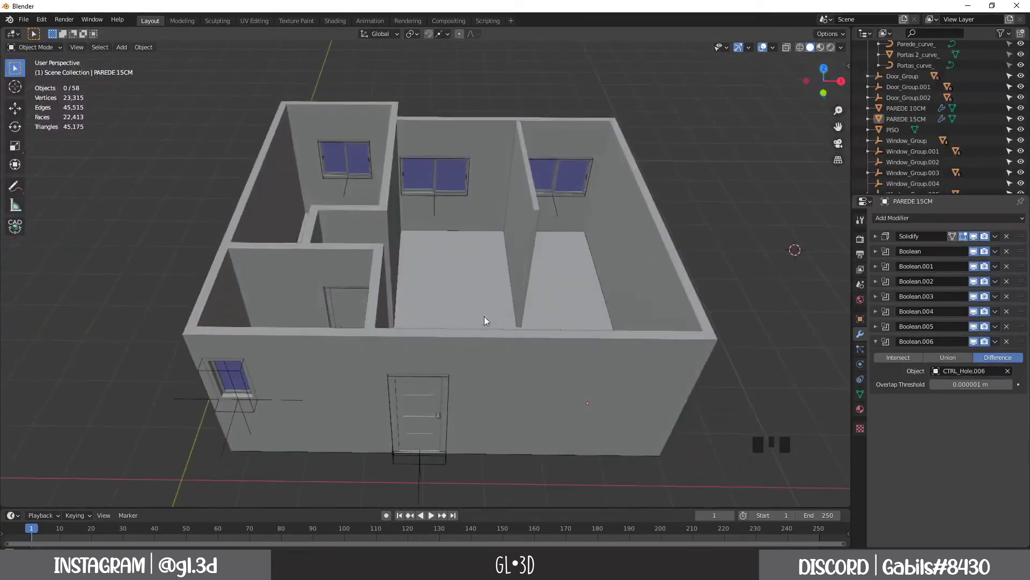
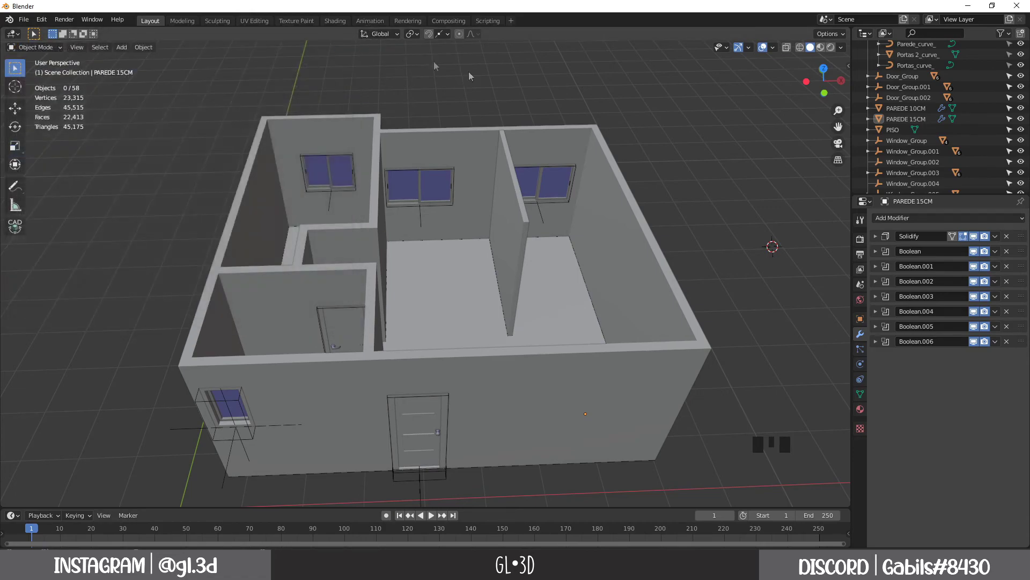
key(n)
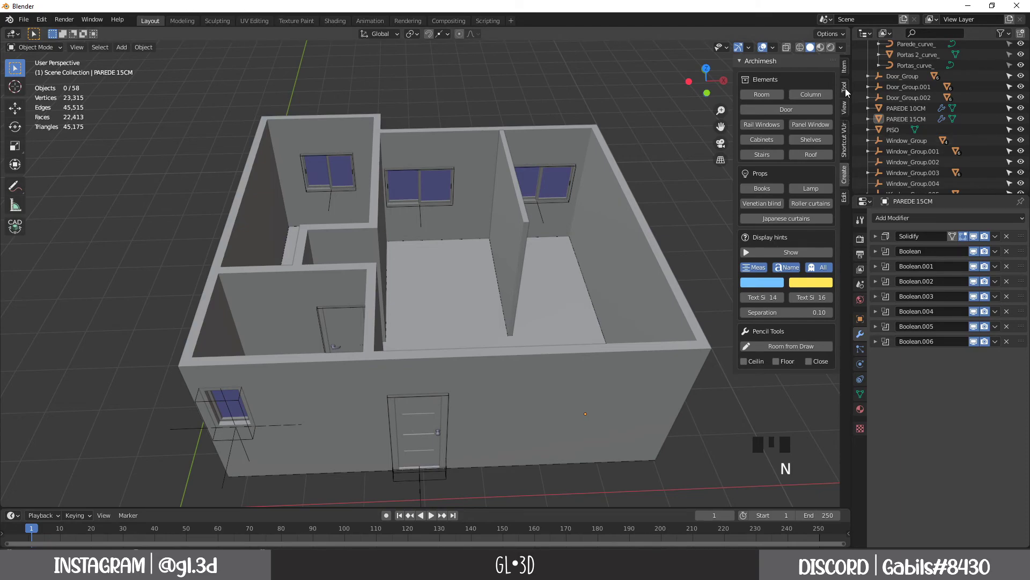
Show the Bool Tool panel (Difference, Union, Intersect, Slice) and pan the house aside
click(850, 93)
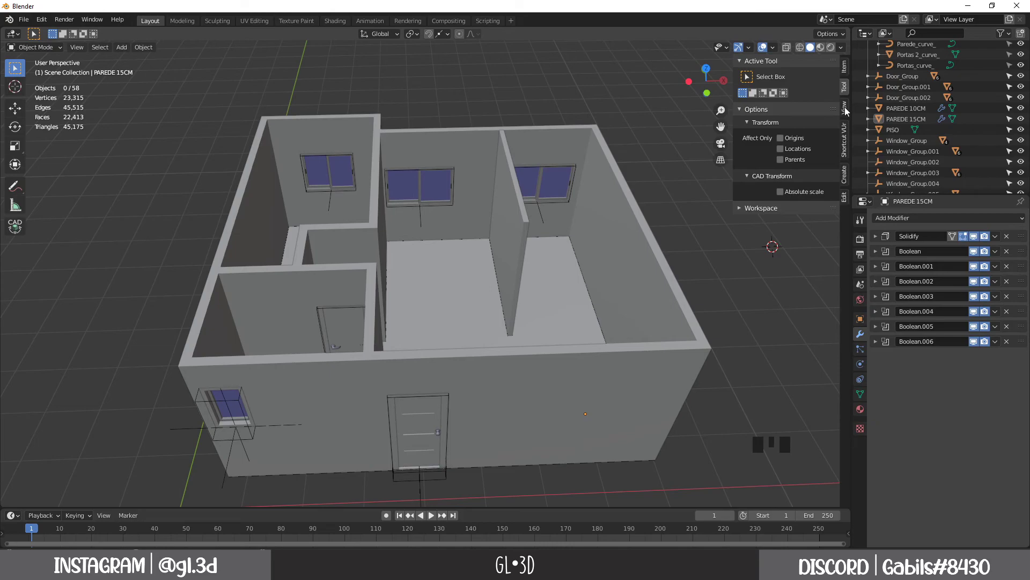
click(849, 196)
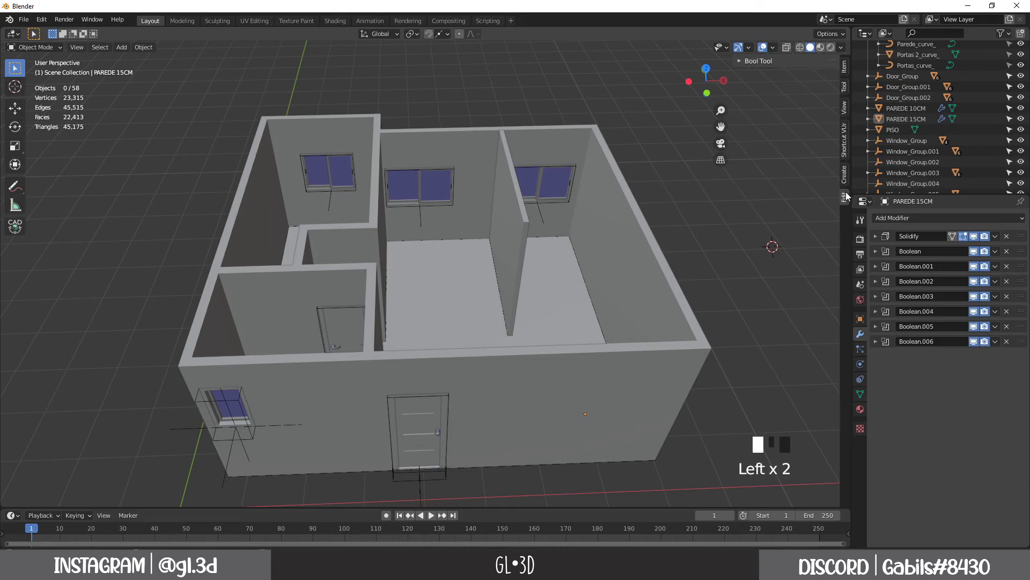
drag(738, 61, 791, 96)
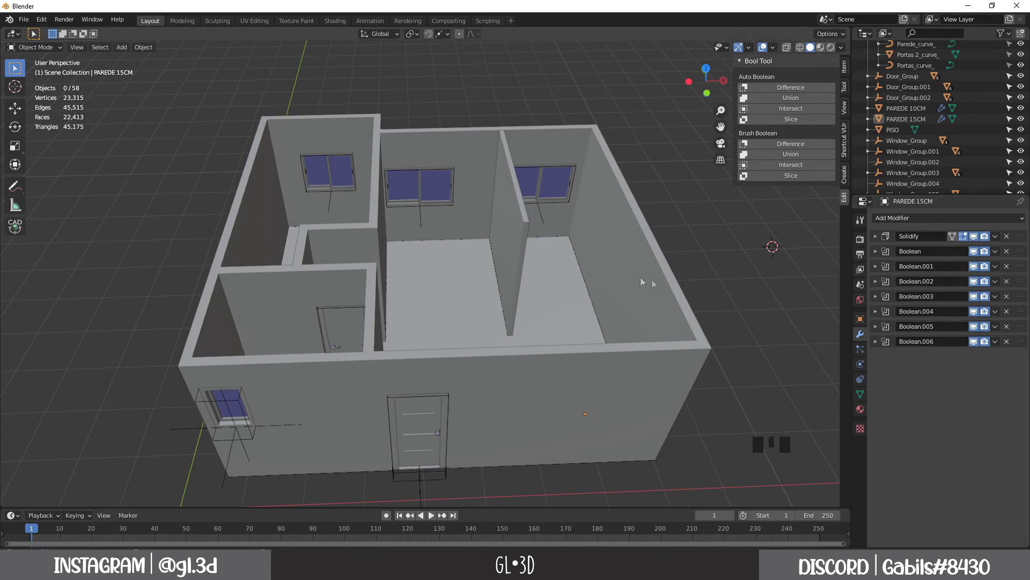
scroll(down, 3)
drag(599, 275, 916, 393)
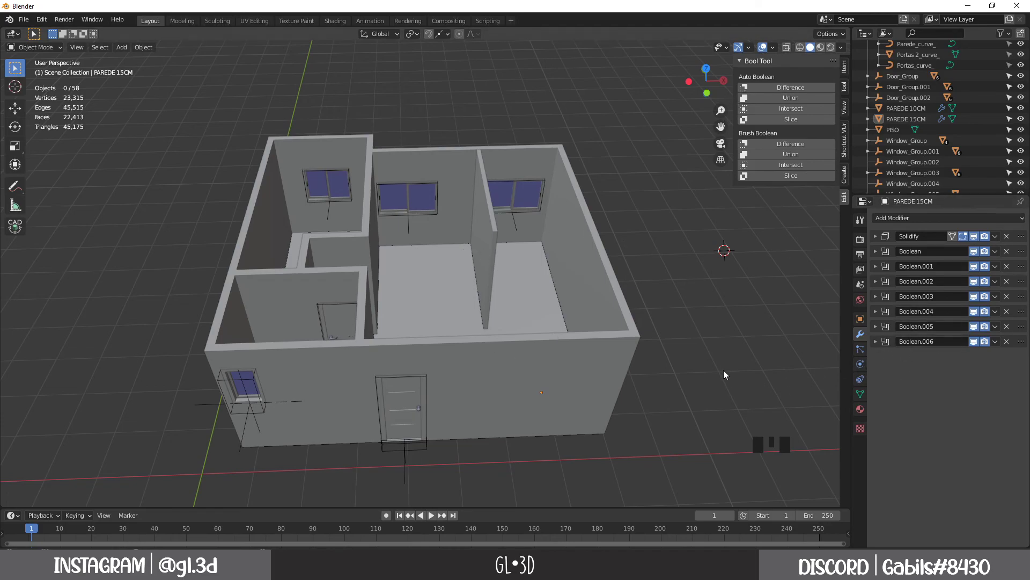
drag(709, 365, 569, 343)
Add a Cube, stretch it into a tall box and place it across the rightmost room's outer wall
key(shift+a)
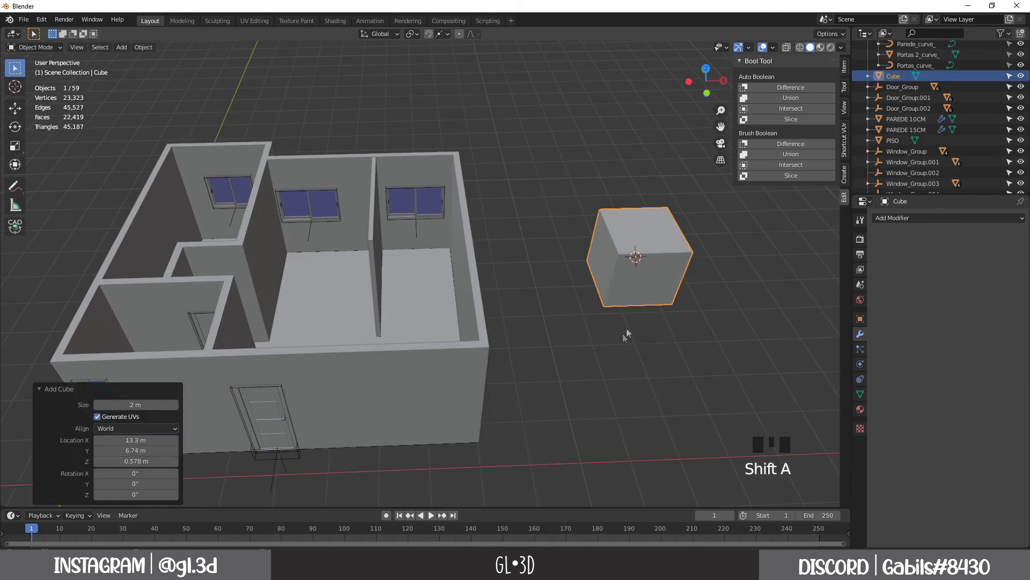
middle_click(612, 279)
key(g)
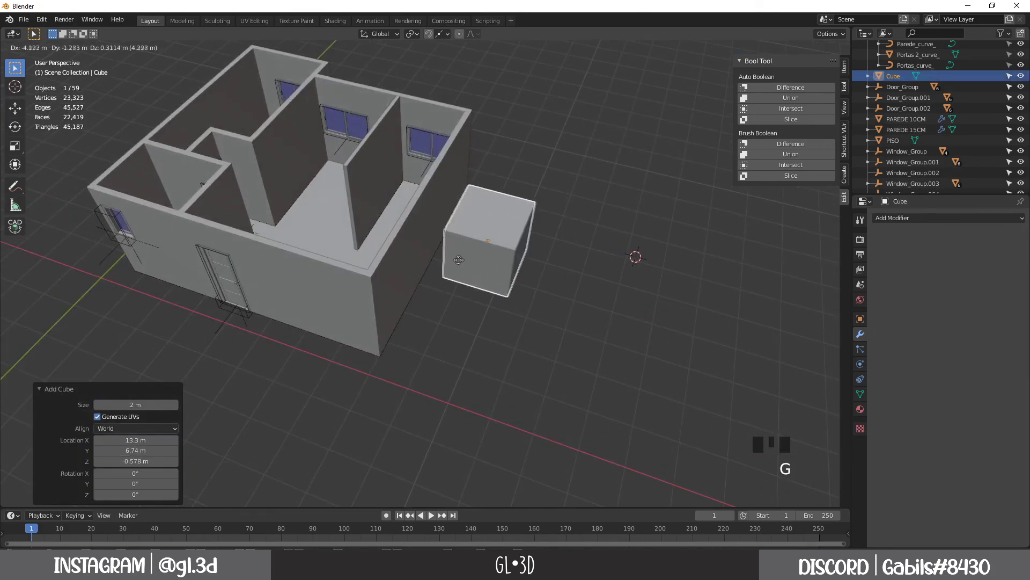
key(g)
drag(458, 284, 786, 148)
drag(786, 148, 461, 317)
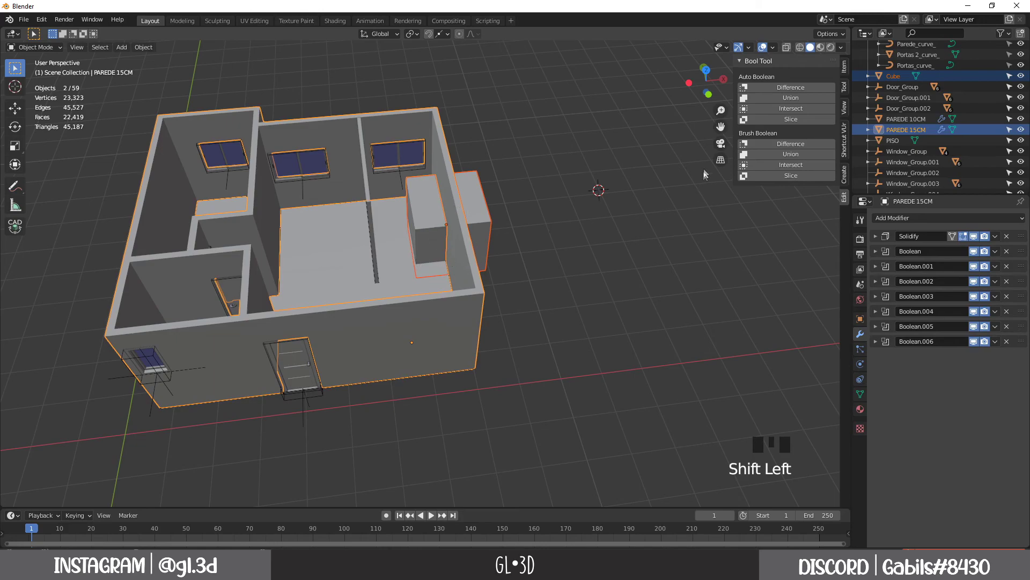
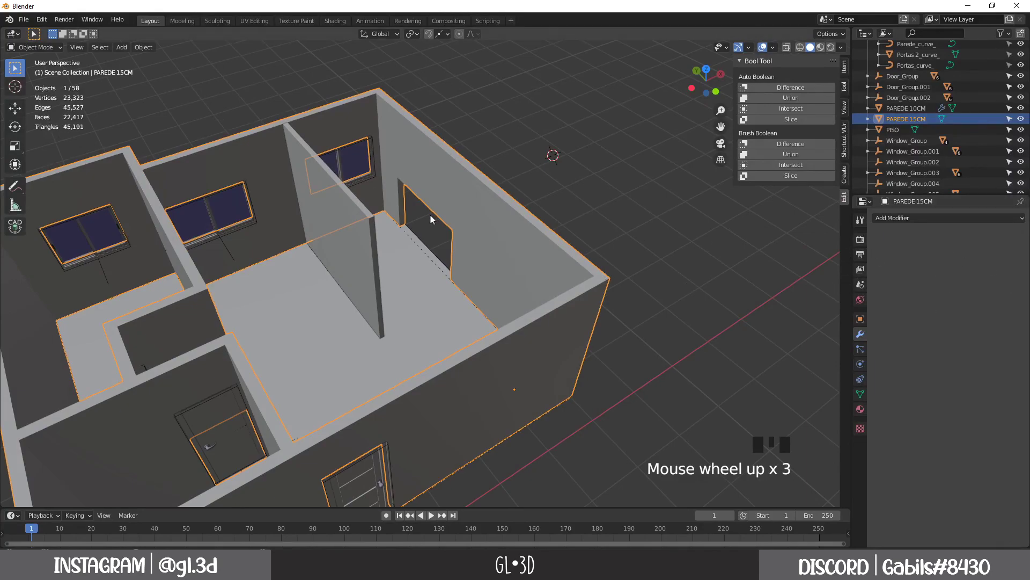
Select the cut PAREDE 15CM wall and inspect the rectangular opening in Edit Mode
drag(432, 218, 437, 181)
click(437, 181)
key(Tab)
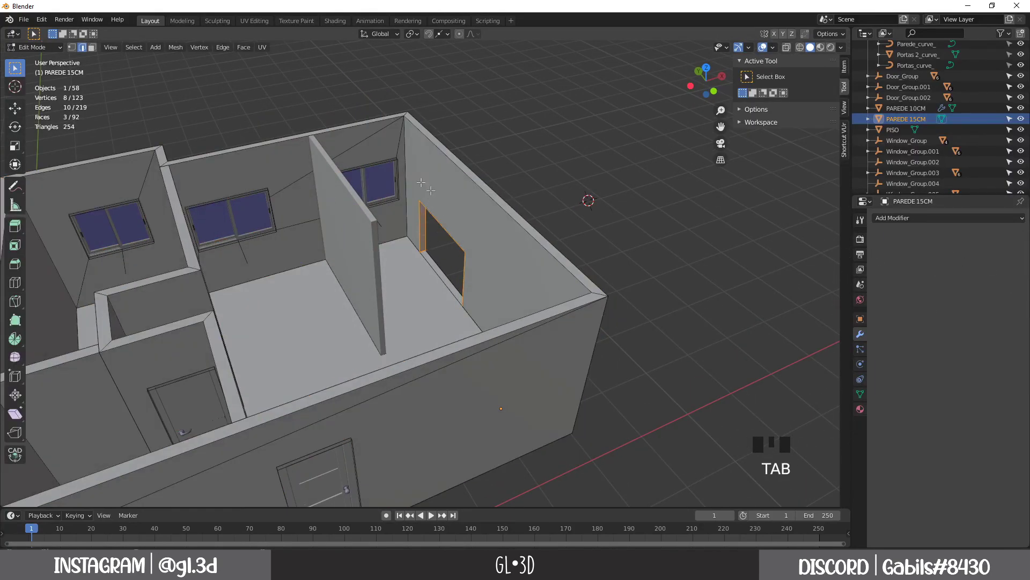
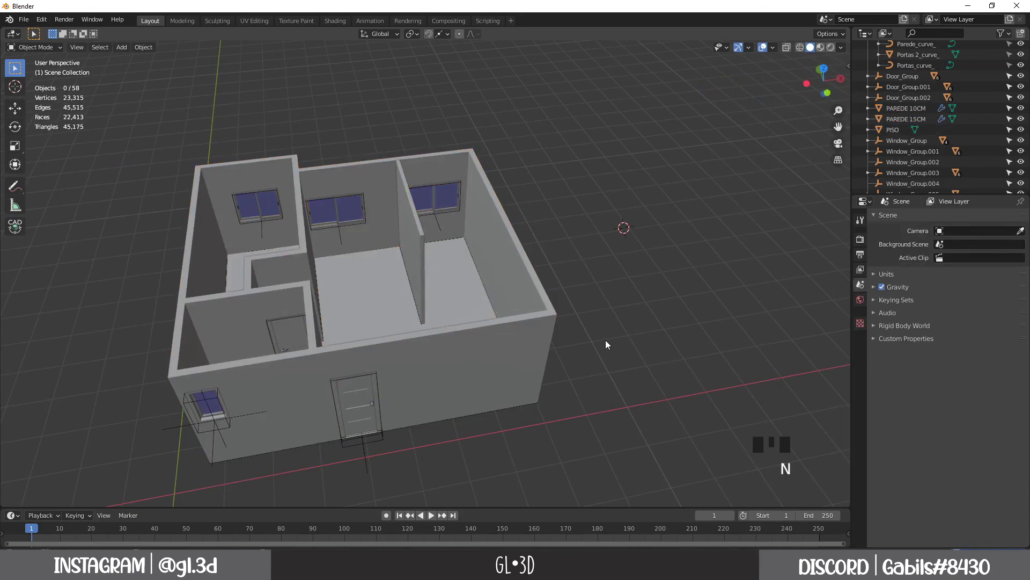
Toggle the sidebar, frame the house and select the PAREDE 15CM wall before moving Door_Group.002
key(n)
drag(657, 229, 657, 243)
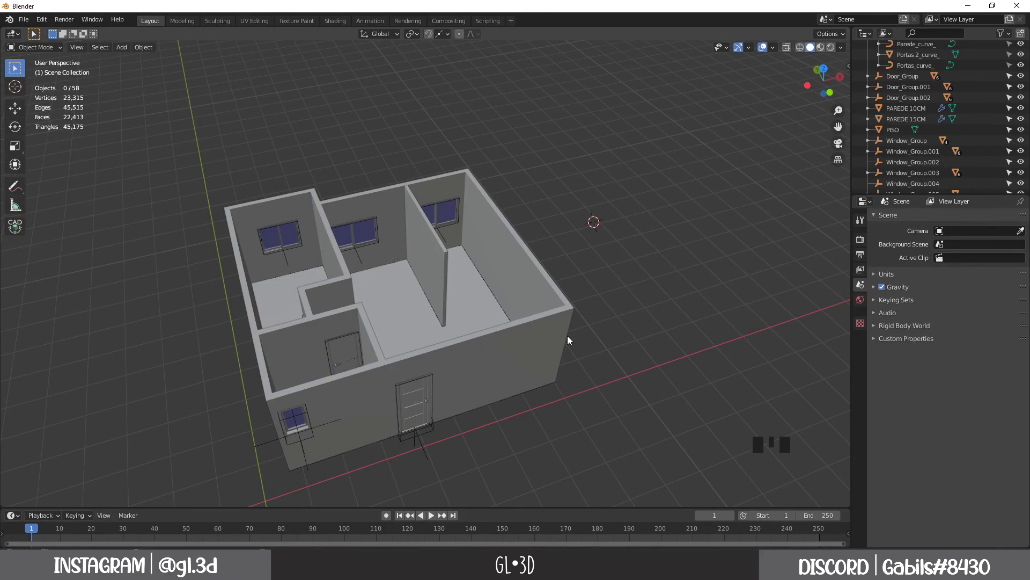
drag(570, 340, 526, 352)
click(526, 352)
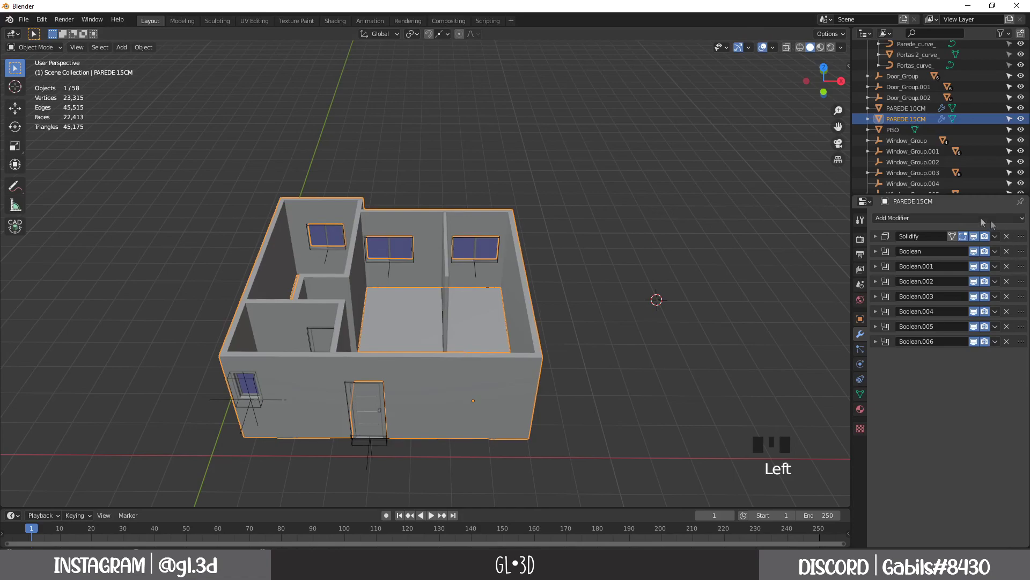
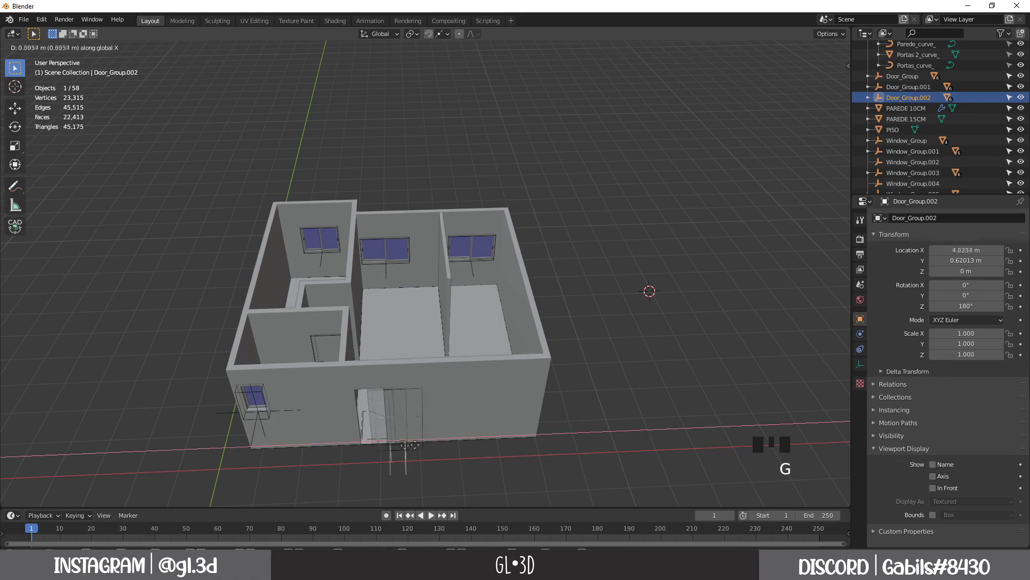
Confirm the door's new X position and reposition the view around the house
click(601, 421)
drag(459, 365, 448, 269)
click(447, 269)
drag(592, 284, 483, 321)
drag(438, 312, 352, 296)
click(352, 296)
key(Tab)
key(Tab)
Add an Archimesh floor cabinet, Cabinet1, from the Create sidebar panel
click(653, 387)
drag(409, 340, 381, 294)
scroll(up, 3)
drag(387, 296, 642, 233)
key(n)
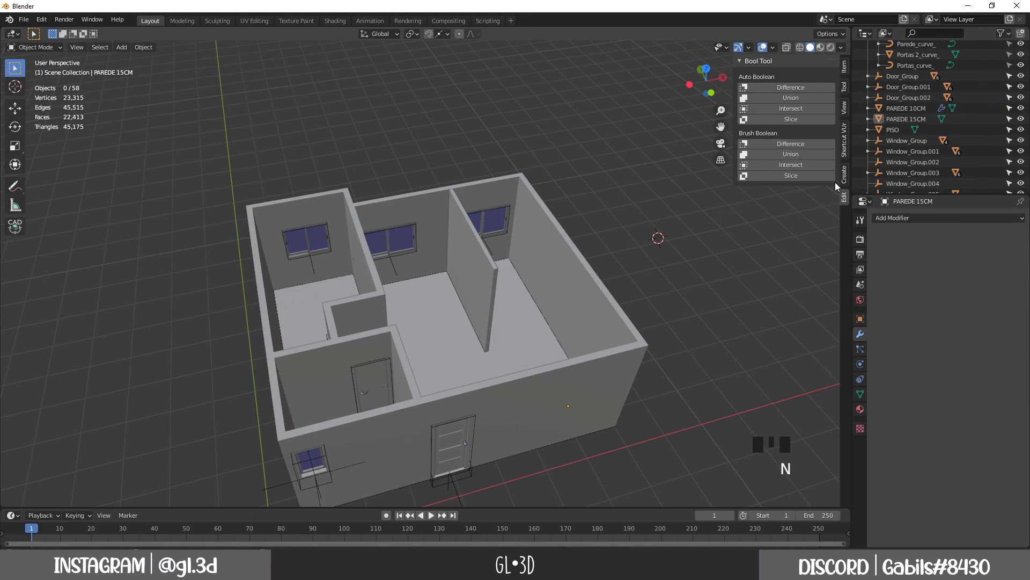
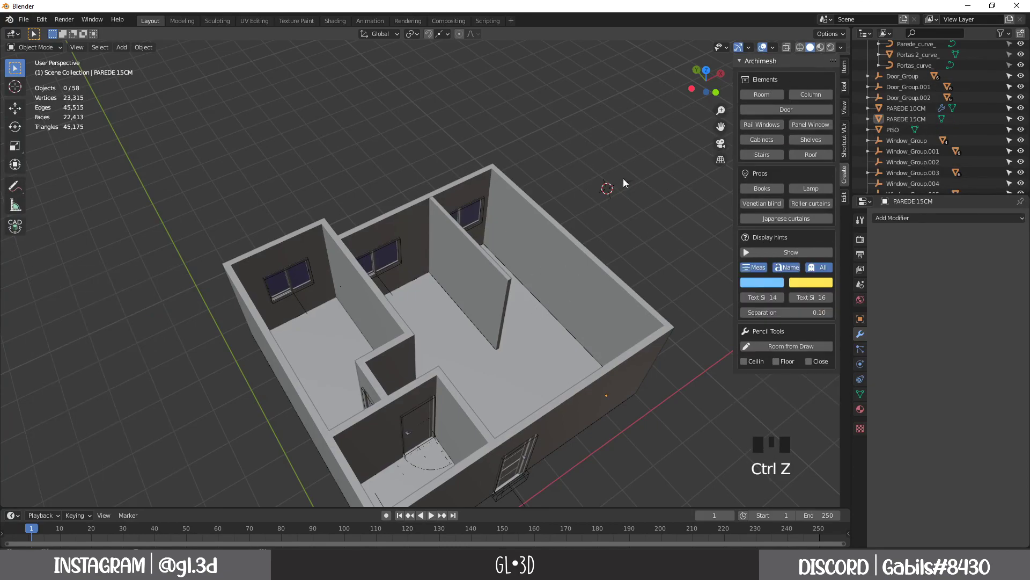
Orbit, pan and zoom around the finished house to inspect the rooms and window walls from above
drag(659, 260, 445, 227)
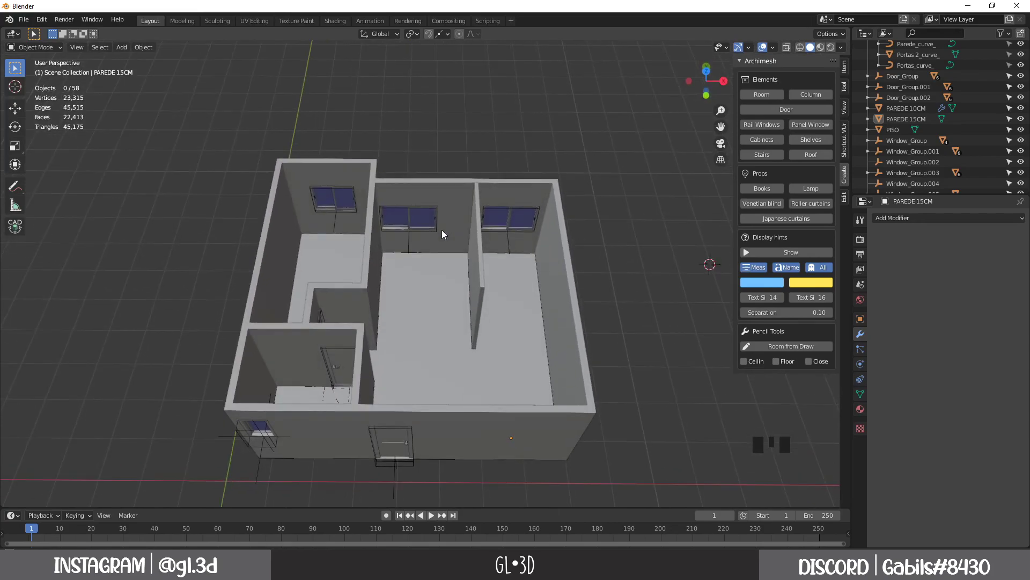
drag(573, 350, 616, 393)
drag(606, 303, 601, 300)
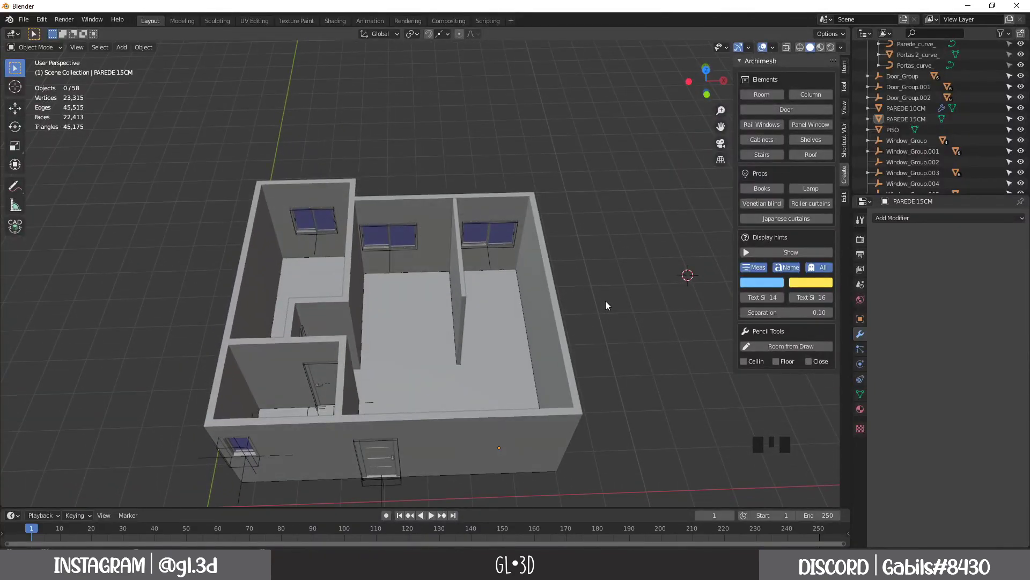
drag(474, 328, 431, 334)
scroll(down, 3)
drag(403, 359, 388, 362)
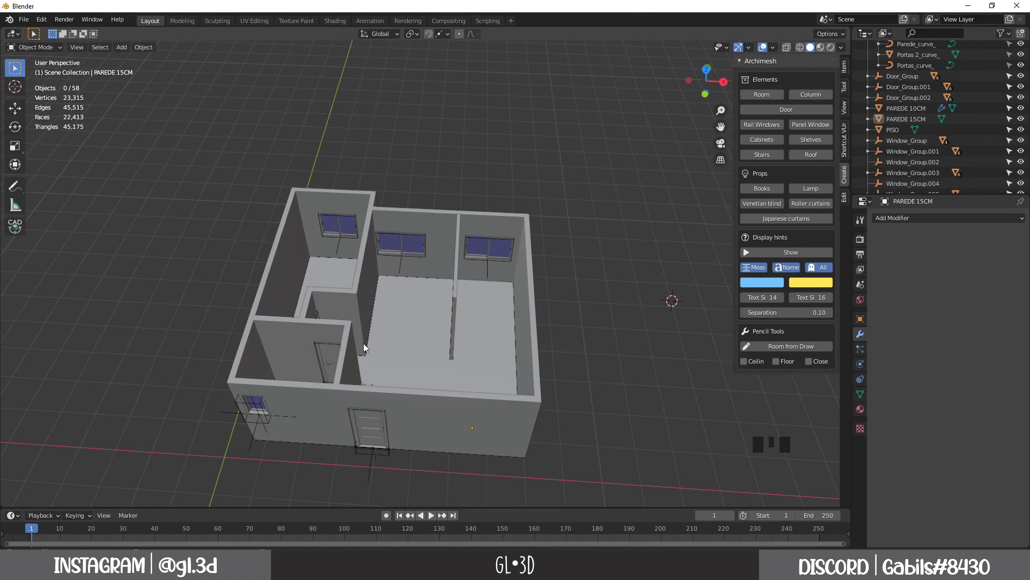
drag(377, 285, 308, 361)
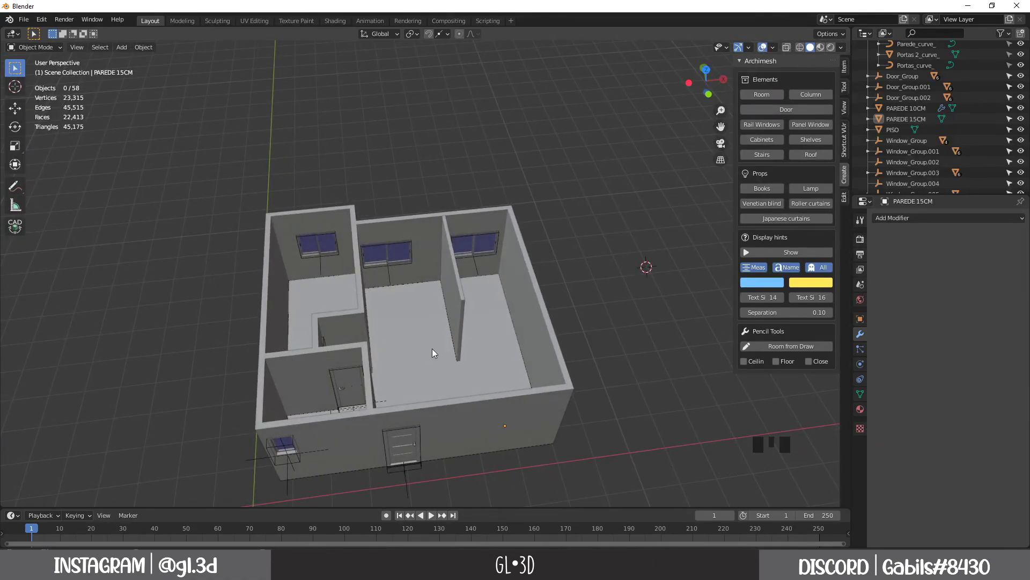
drag(435, 353, 425, 351)
scroll(up, 3)
scroll(down, 3)
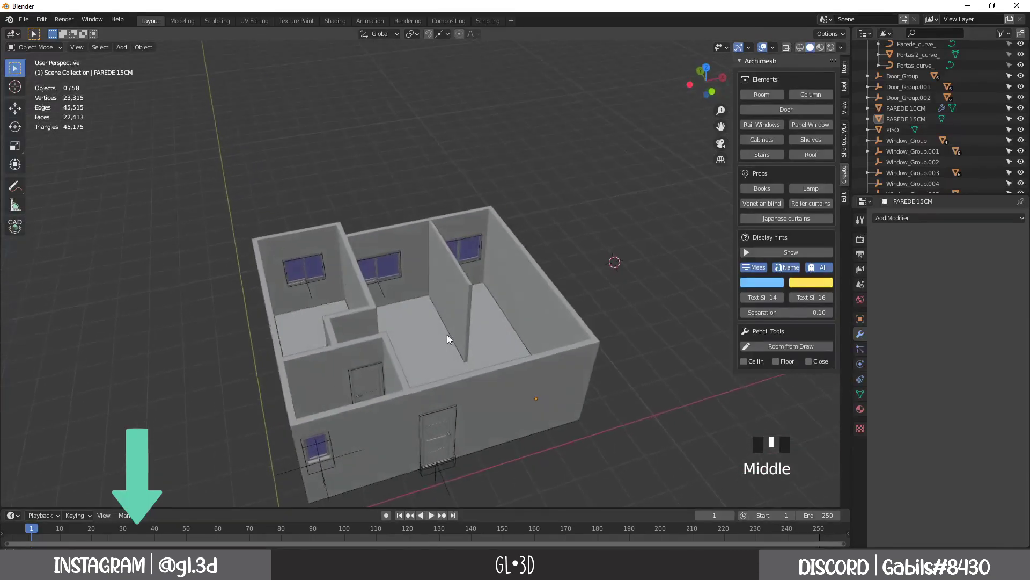